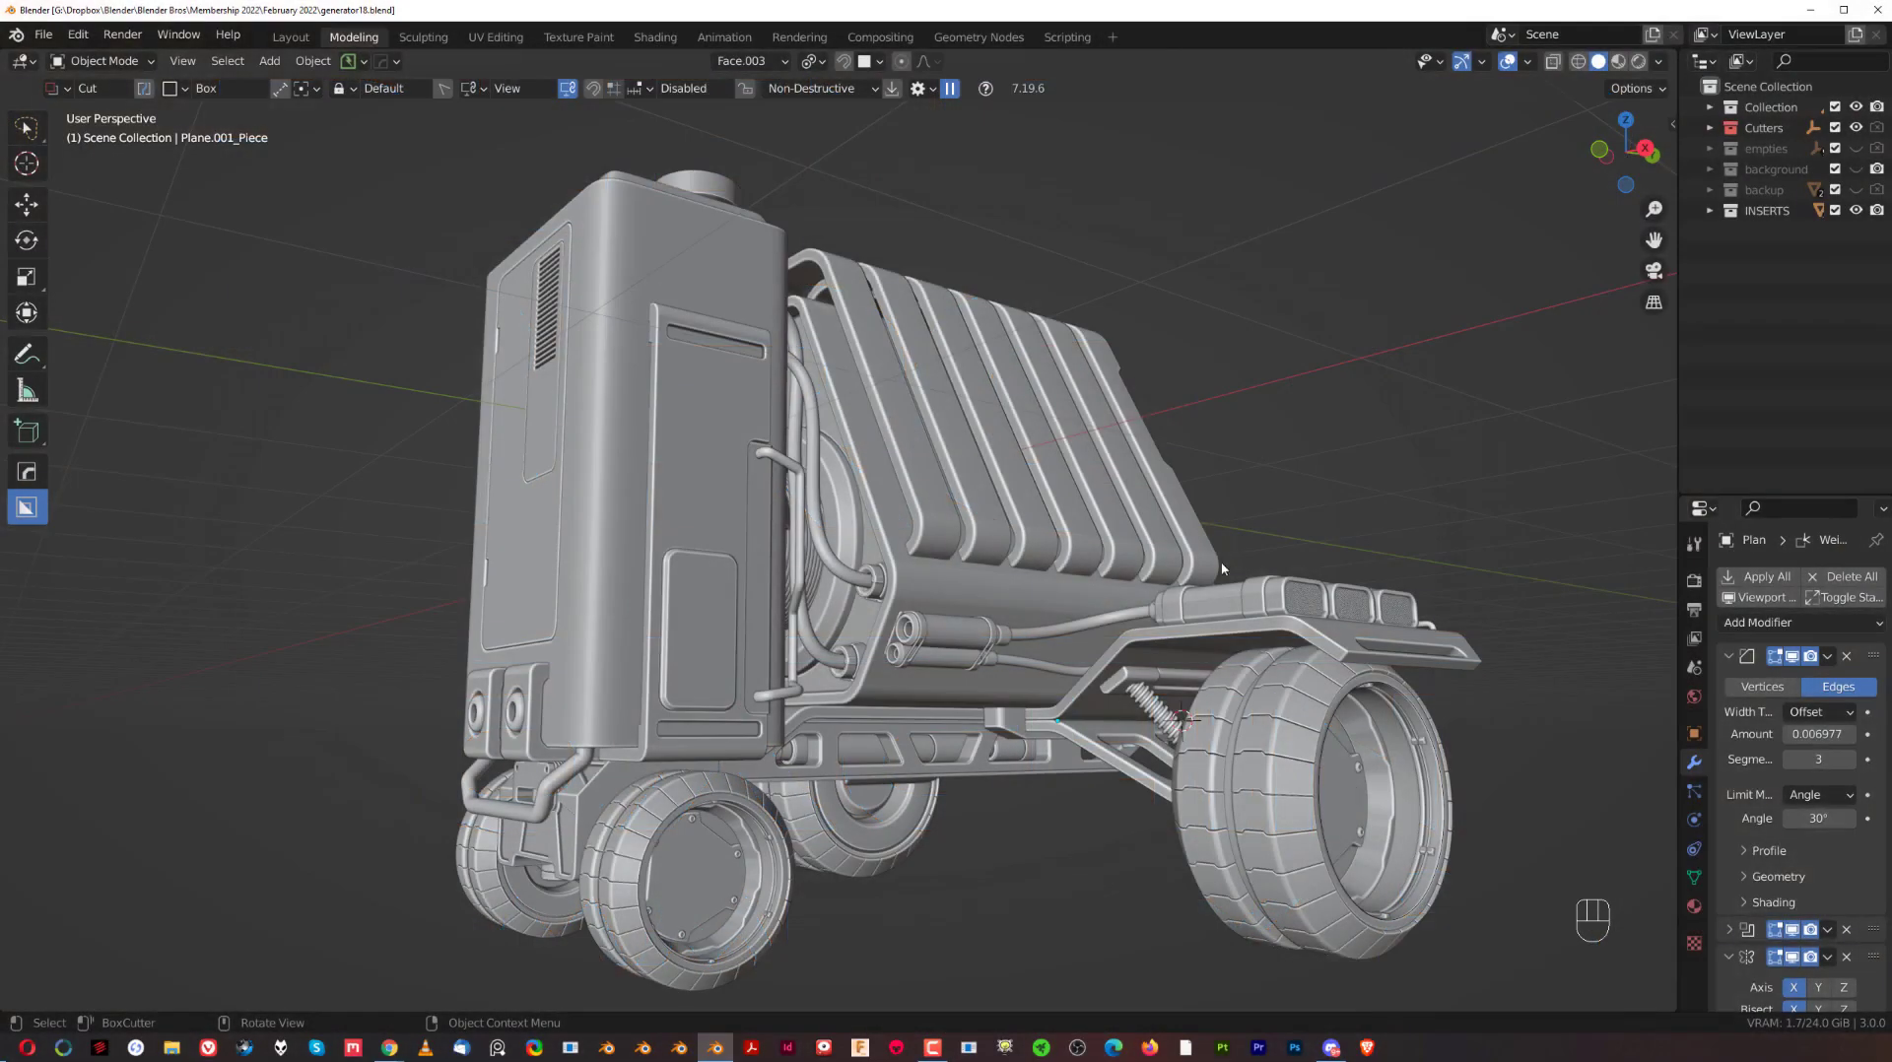
Orbit around the generator in orthographic view to inspect its shading from several angles.
{"action": "left_click_drag", "start_coordinate": [1125, 596], "coordinate": [943, 608]}
{"action": "key", "text": "KP_5"}
{"action": "key", "text": "`"}
{"action": "key", "text": "`"}
{"action": "left_click_drag", "start_coordinate": [940, 575], "coordinate": [1053, 576]}
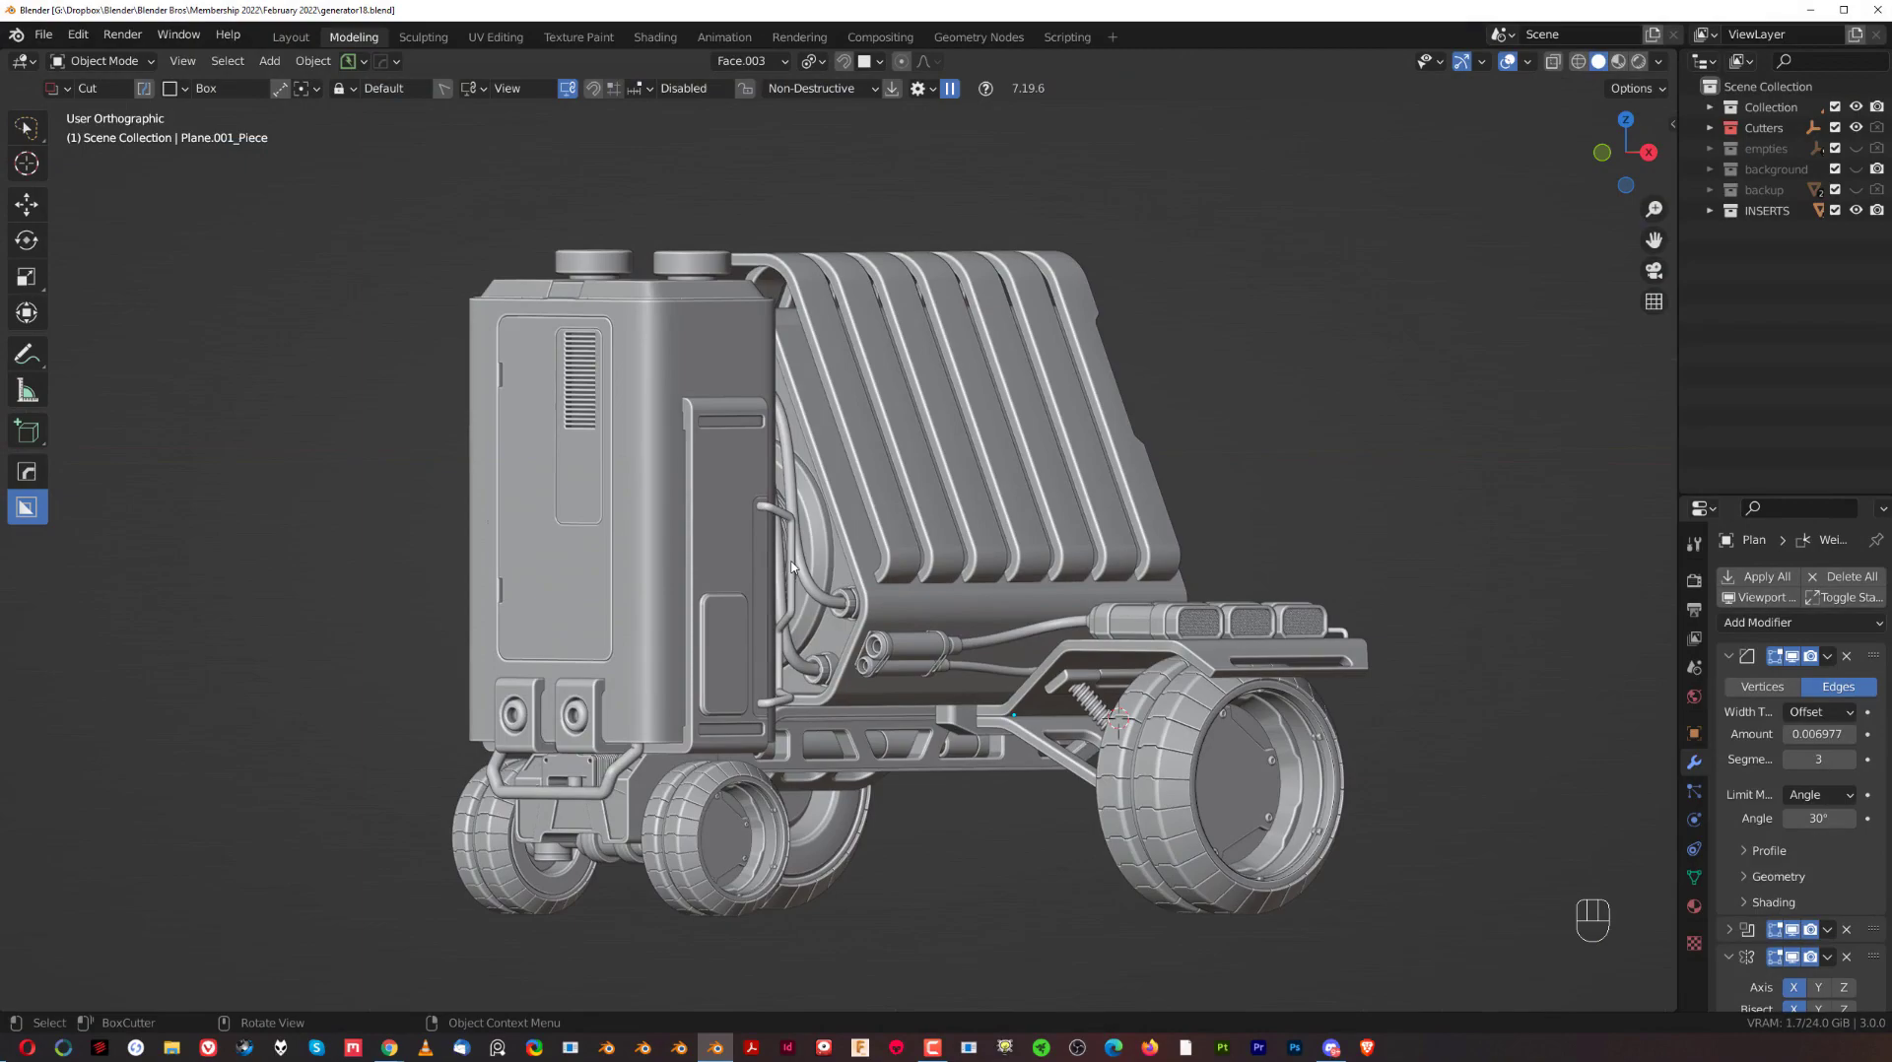
{"action": "left_click_drag", "start_coordinate": [793, 564], "coordinate": [724, 562]}
{"action": "left_click_drag", "start_coordinate": [1131, 517], "coordinate": [1033, 511]}
{"action": "left_click_drag", "start_coordinate": [1130, 502], "coordinate": [1075, 501]}
{"action": "left_click_drag", "start_coordinate": [974, 513], "coordinate": [1162, 518]}
{"action": "left_click_drag", "start_coordinate": [923, 559], "coordinate": [1080, 515]}
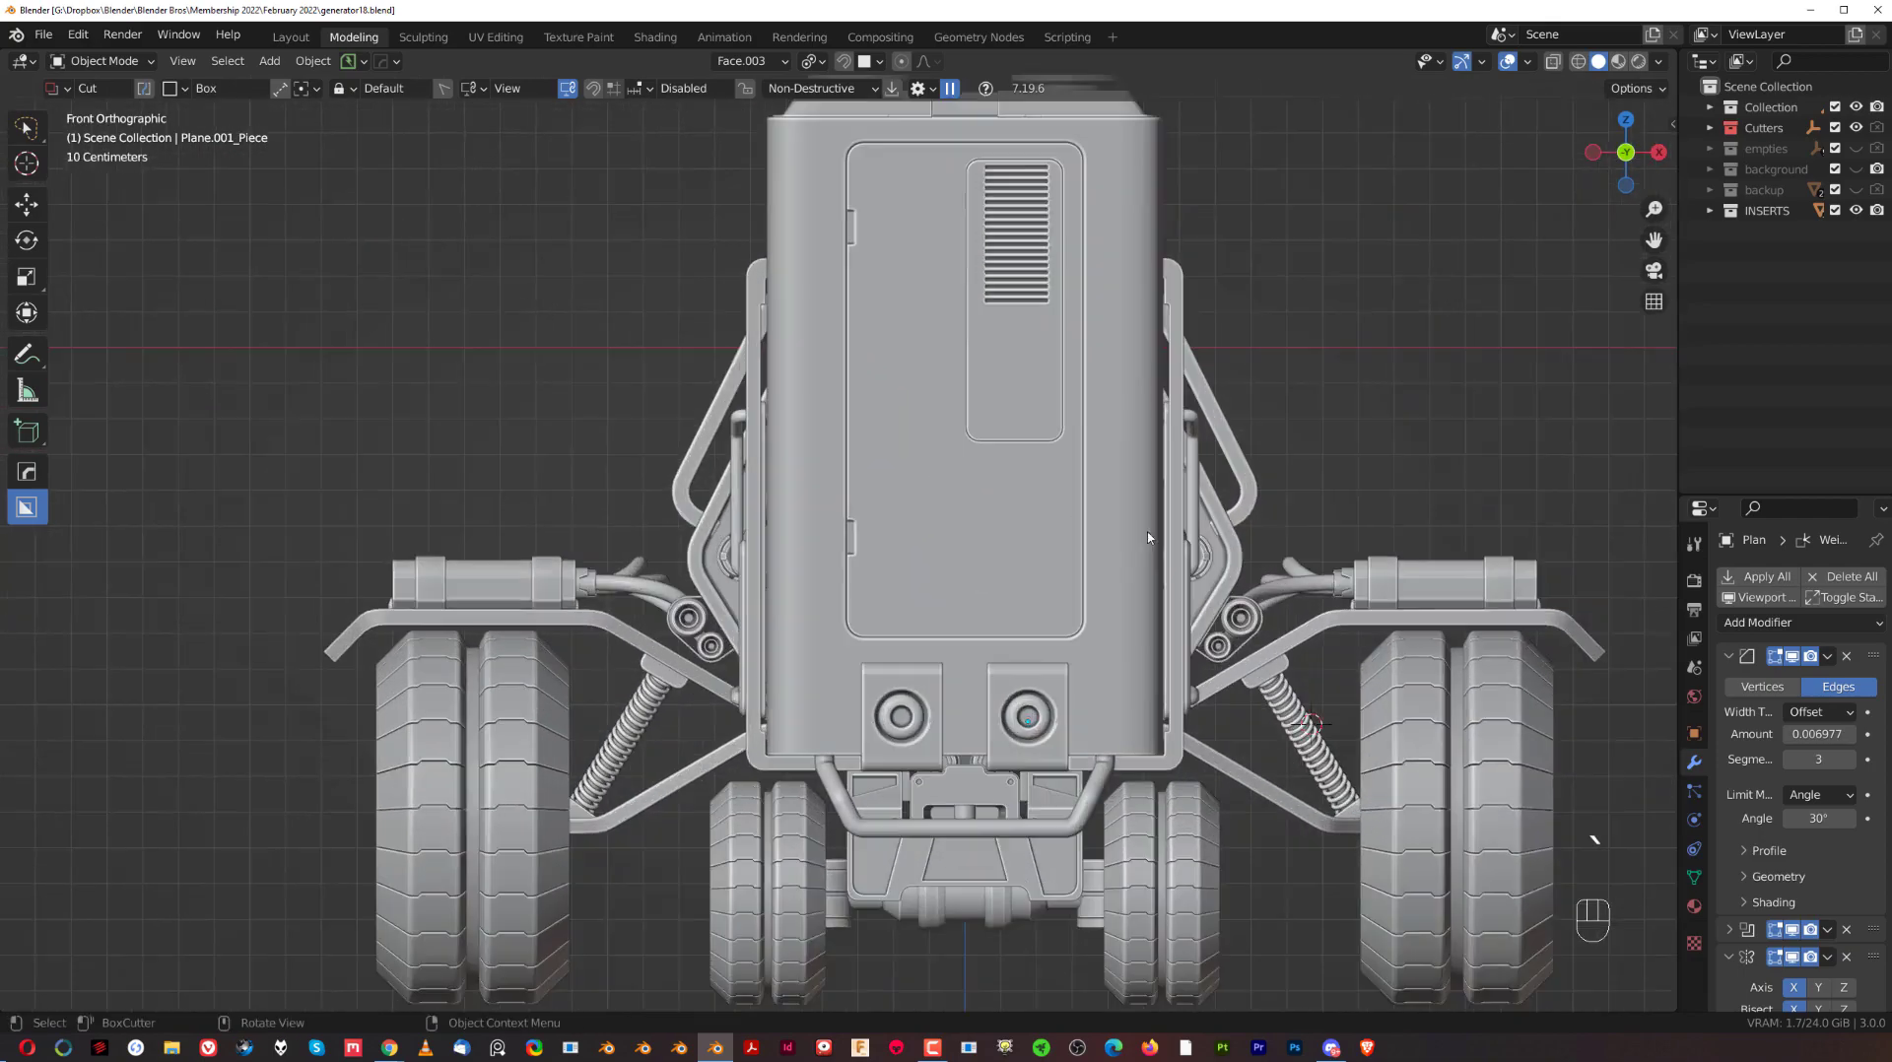
{"action": "left_click_drag", "start_coordinate": [1288, 501], "coordinate": [1198, 504]}
{"action": "middle_click", "coordinate": [1324, 533]}
{"action": "left_click_drag", "start_coordinate": [1061, 536], "coordinate": [1094, 531]}
{"action": "left_click_drag", "start_coordinate": [1056, 563], "coordinate": [1002, 562]}
{"action": "left_click_drag", "start_coordinate": [997, 605], "coordinate": [975, 573]}
{"action": "key", "text": "KP_5"}
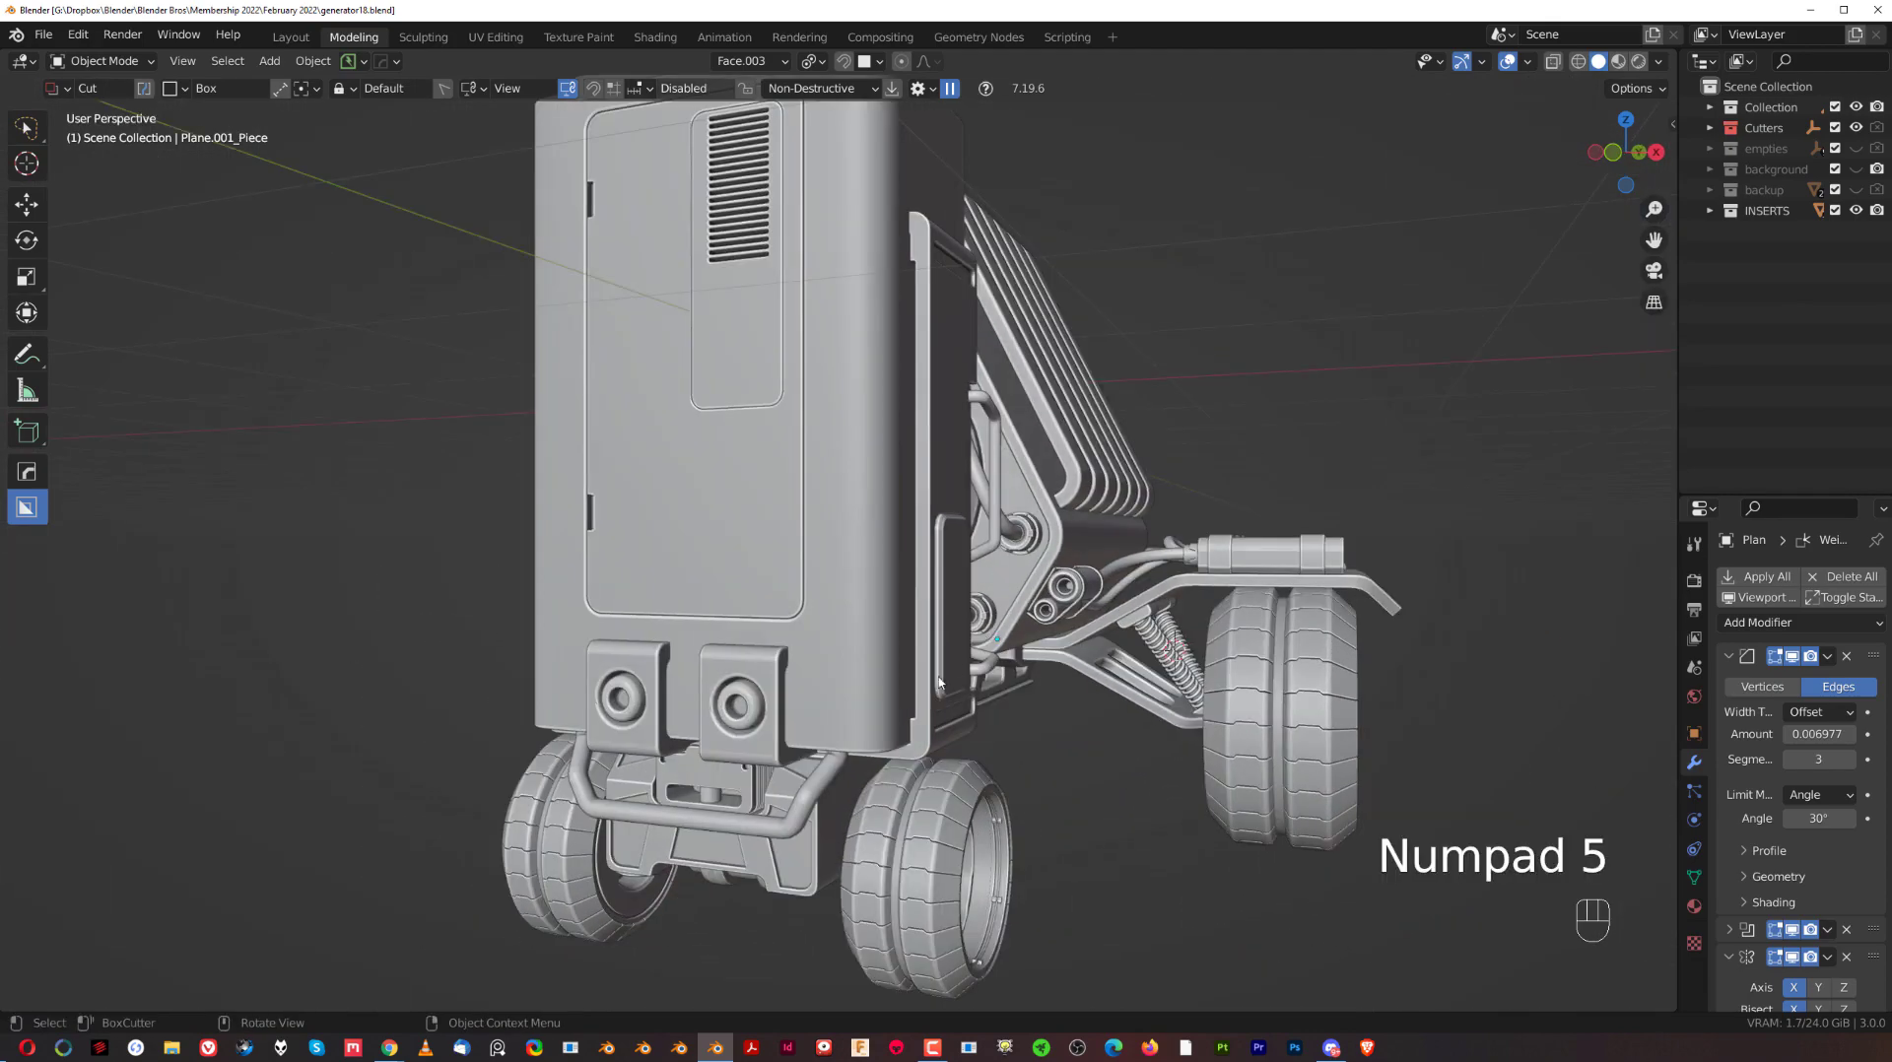
Zoom into the round recess on the front to examine its shading, then select the two front recessed blocks.
{"action": "left_click_drag", "start_coordinate": [904, 676], "coordinate": [890, 639]}
{"action": "middle_click", "coordinate": [747, 731]}
{"action": "left_click", "coordinate": [763, 717]}
{"action": "middle_click", "coordinate": [670, 750]}
{"action": "left_click_drag", "start_coordinate": [994, 660], "coordinate": [1020, 678]}
{"action": "left_click_drag", "start_coordinate": [1037, 691], "coordinate": [938, 598]}
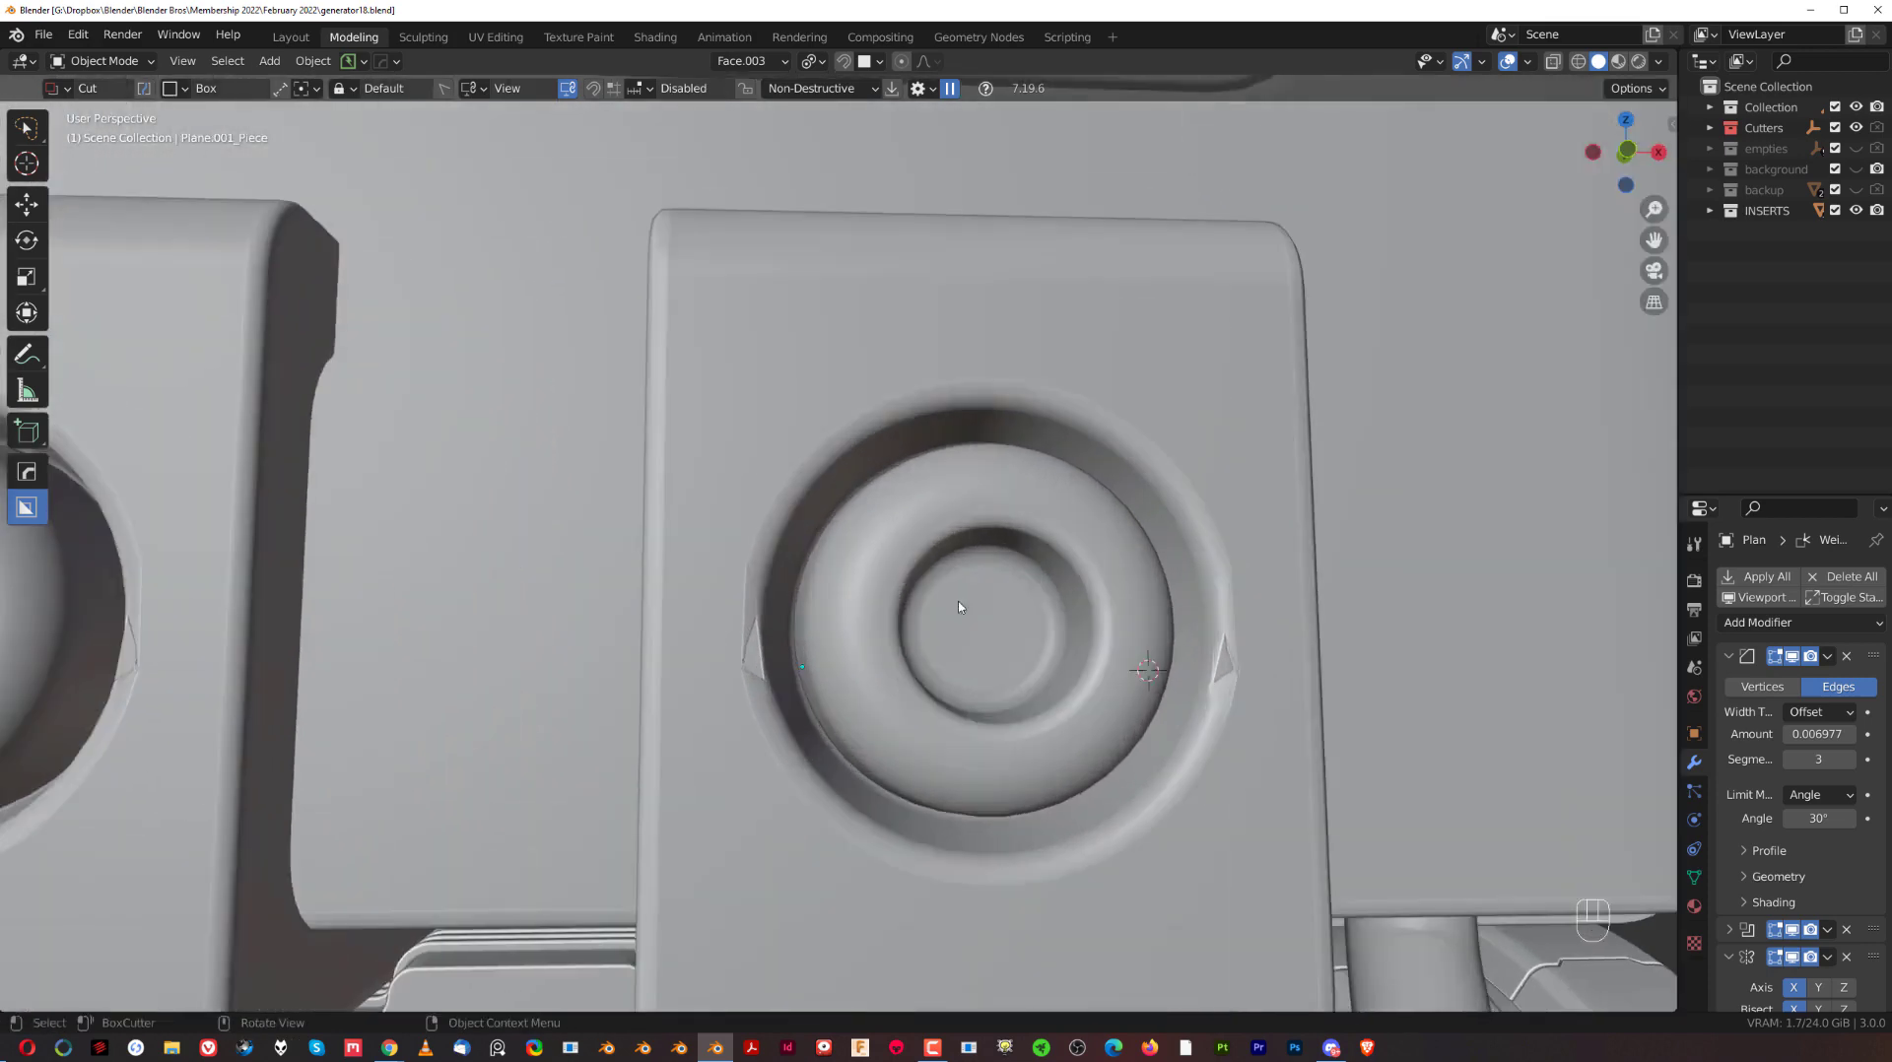
{"action": "left_click_drag", "start_coordinate": [1066, 622], "coordinate": [1027, 621]}
{"action": "left_click_drag", "start_coordinate": [1045, 615], "coordinate": [754, 548]}
{"action": "left_click_drag", "start_coordinate": [900, 603], "coordinate": [976, 627]}
{"action": "left_click_drag", "start_coordinate": [897, 618], "coordinate": [1018, 575]}
{"action": "left_click", "coordinate": [1000, 530]}
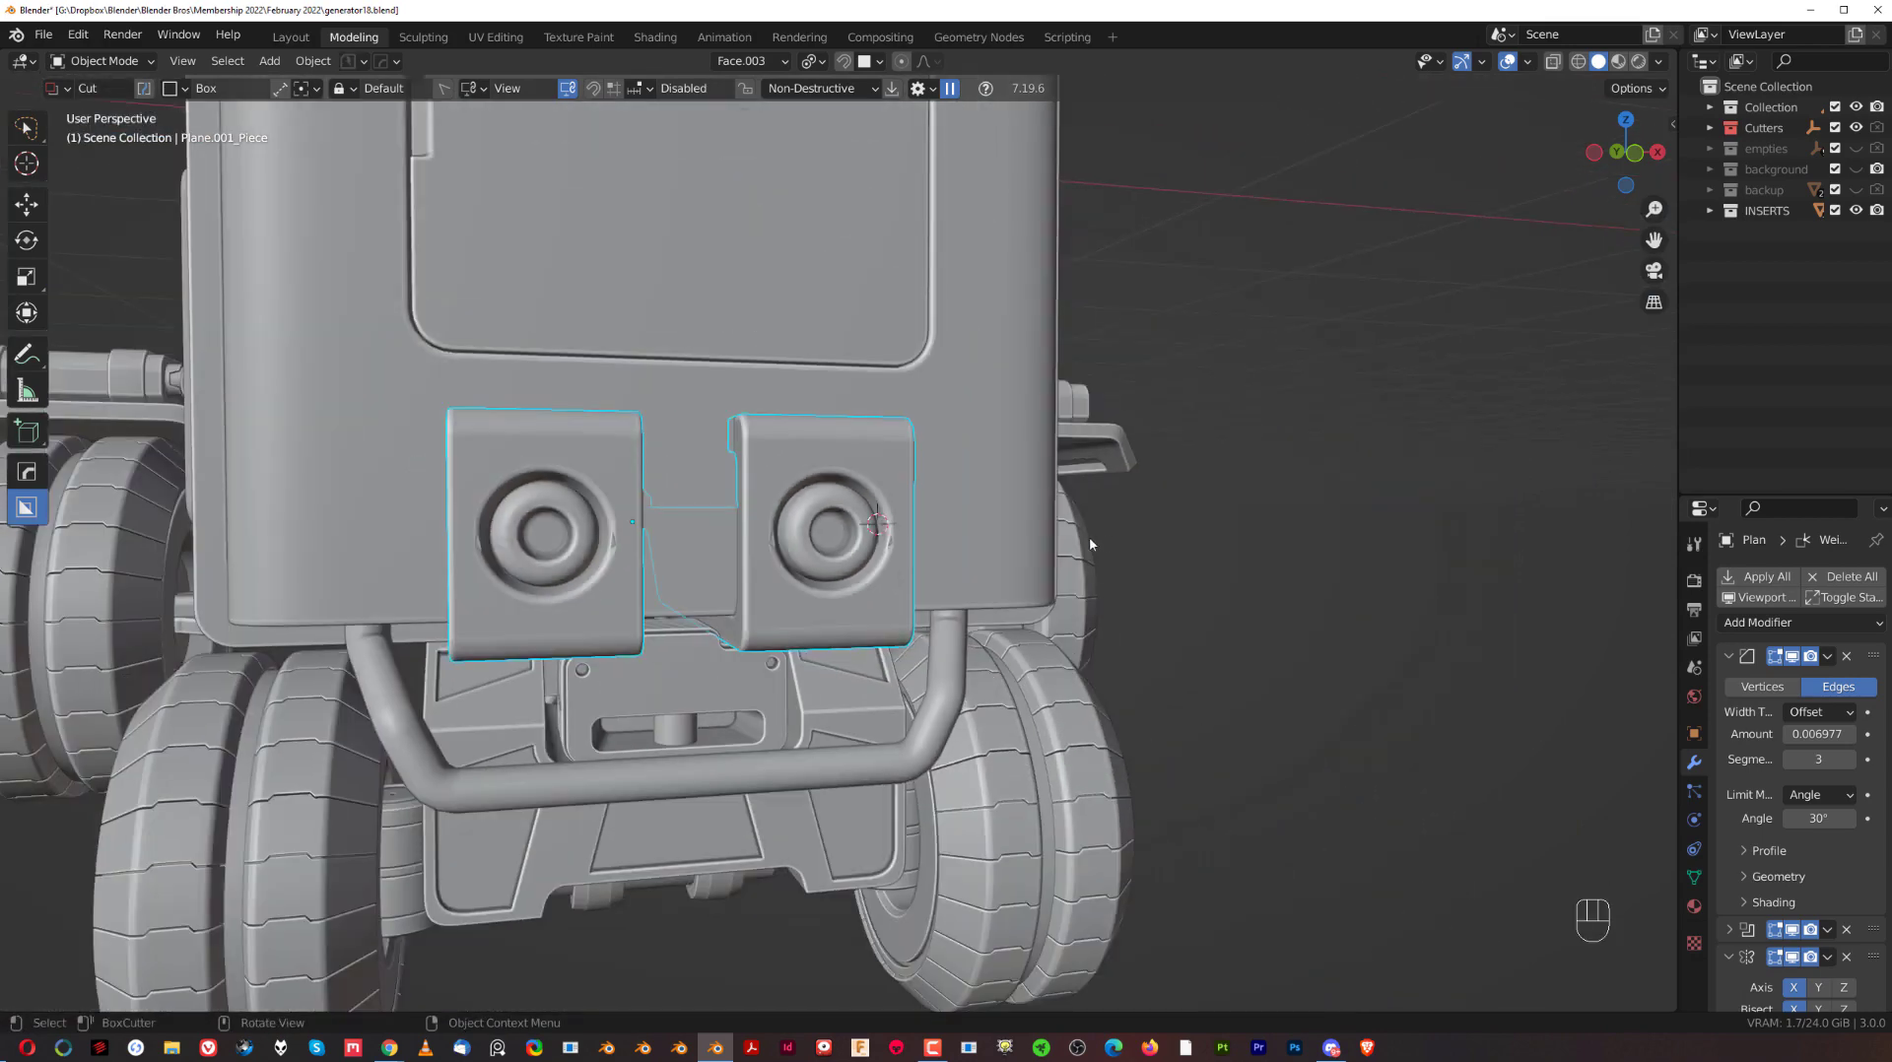
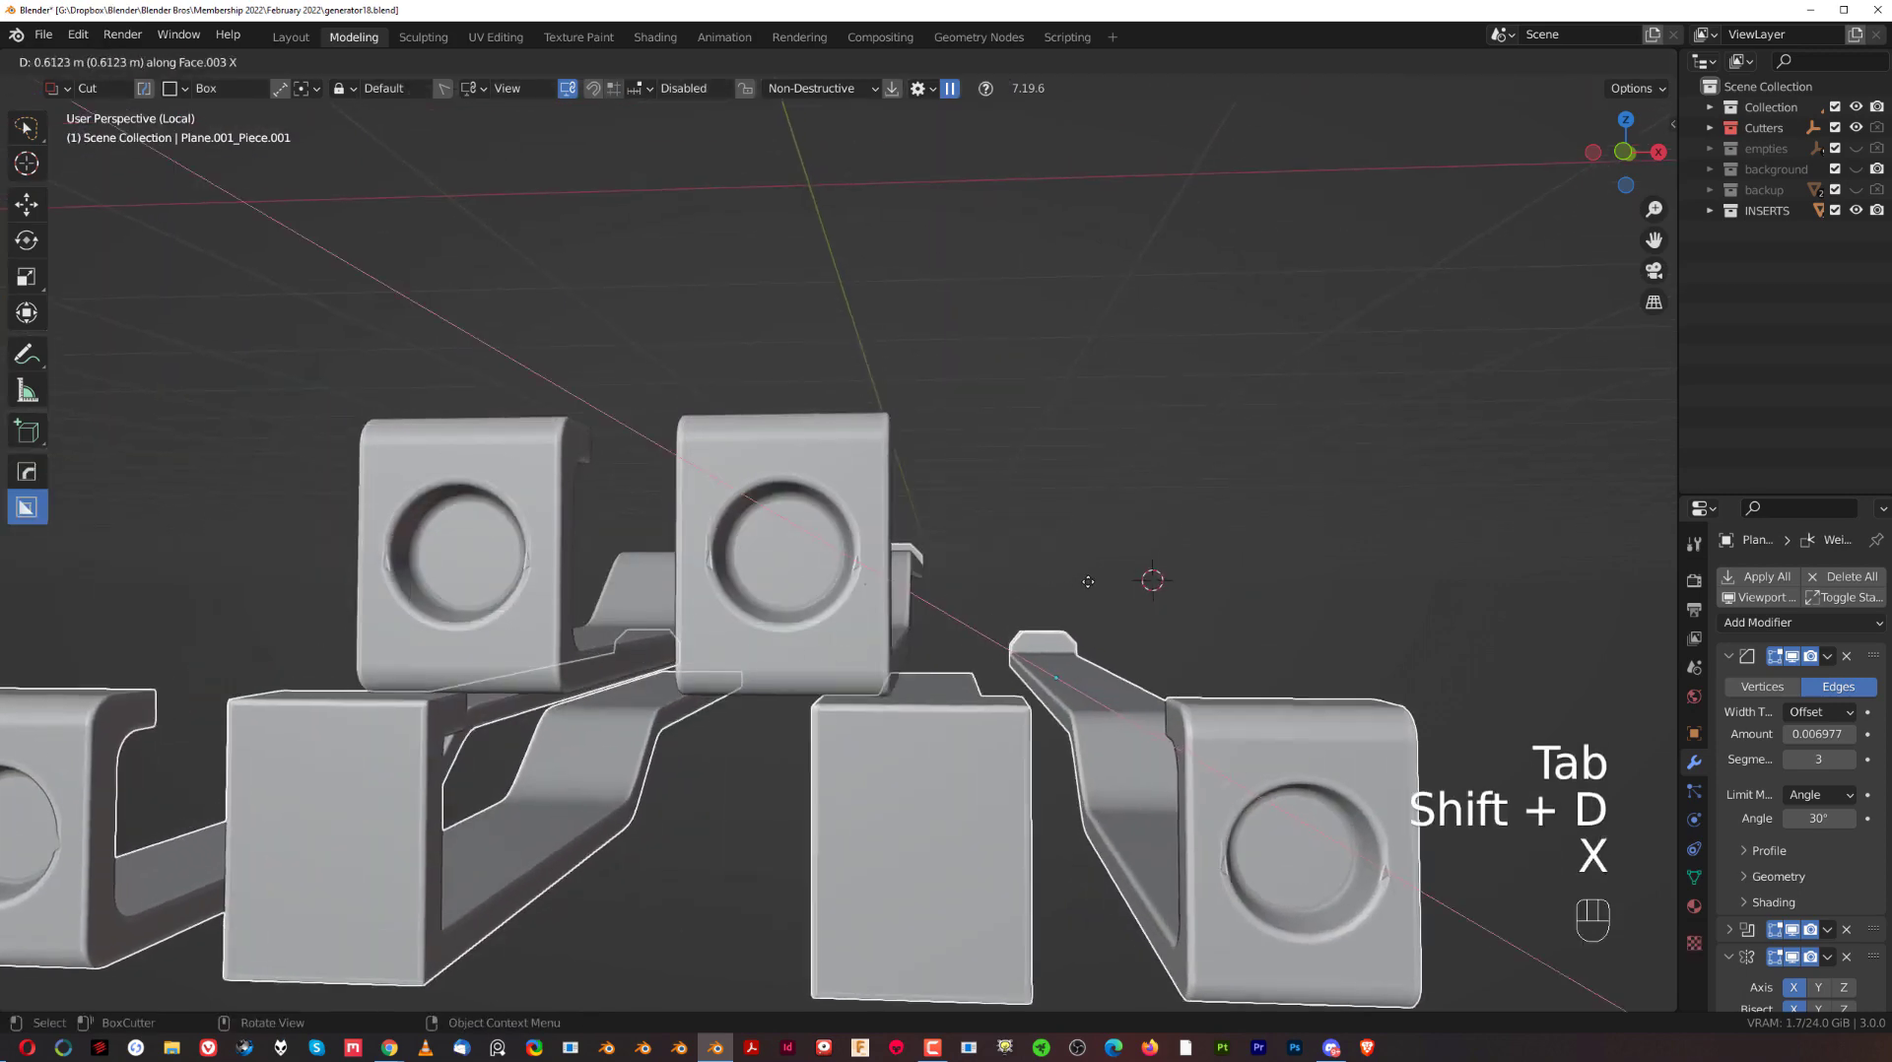
Slide a block copy apart along global X and delete its linked round-recess geometry in Edit Mode.
{"action": "key", "text": "x"}
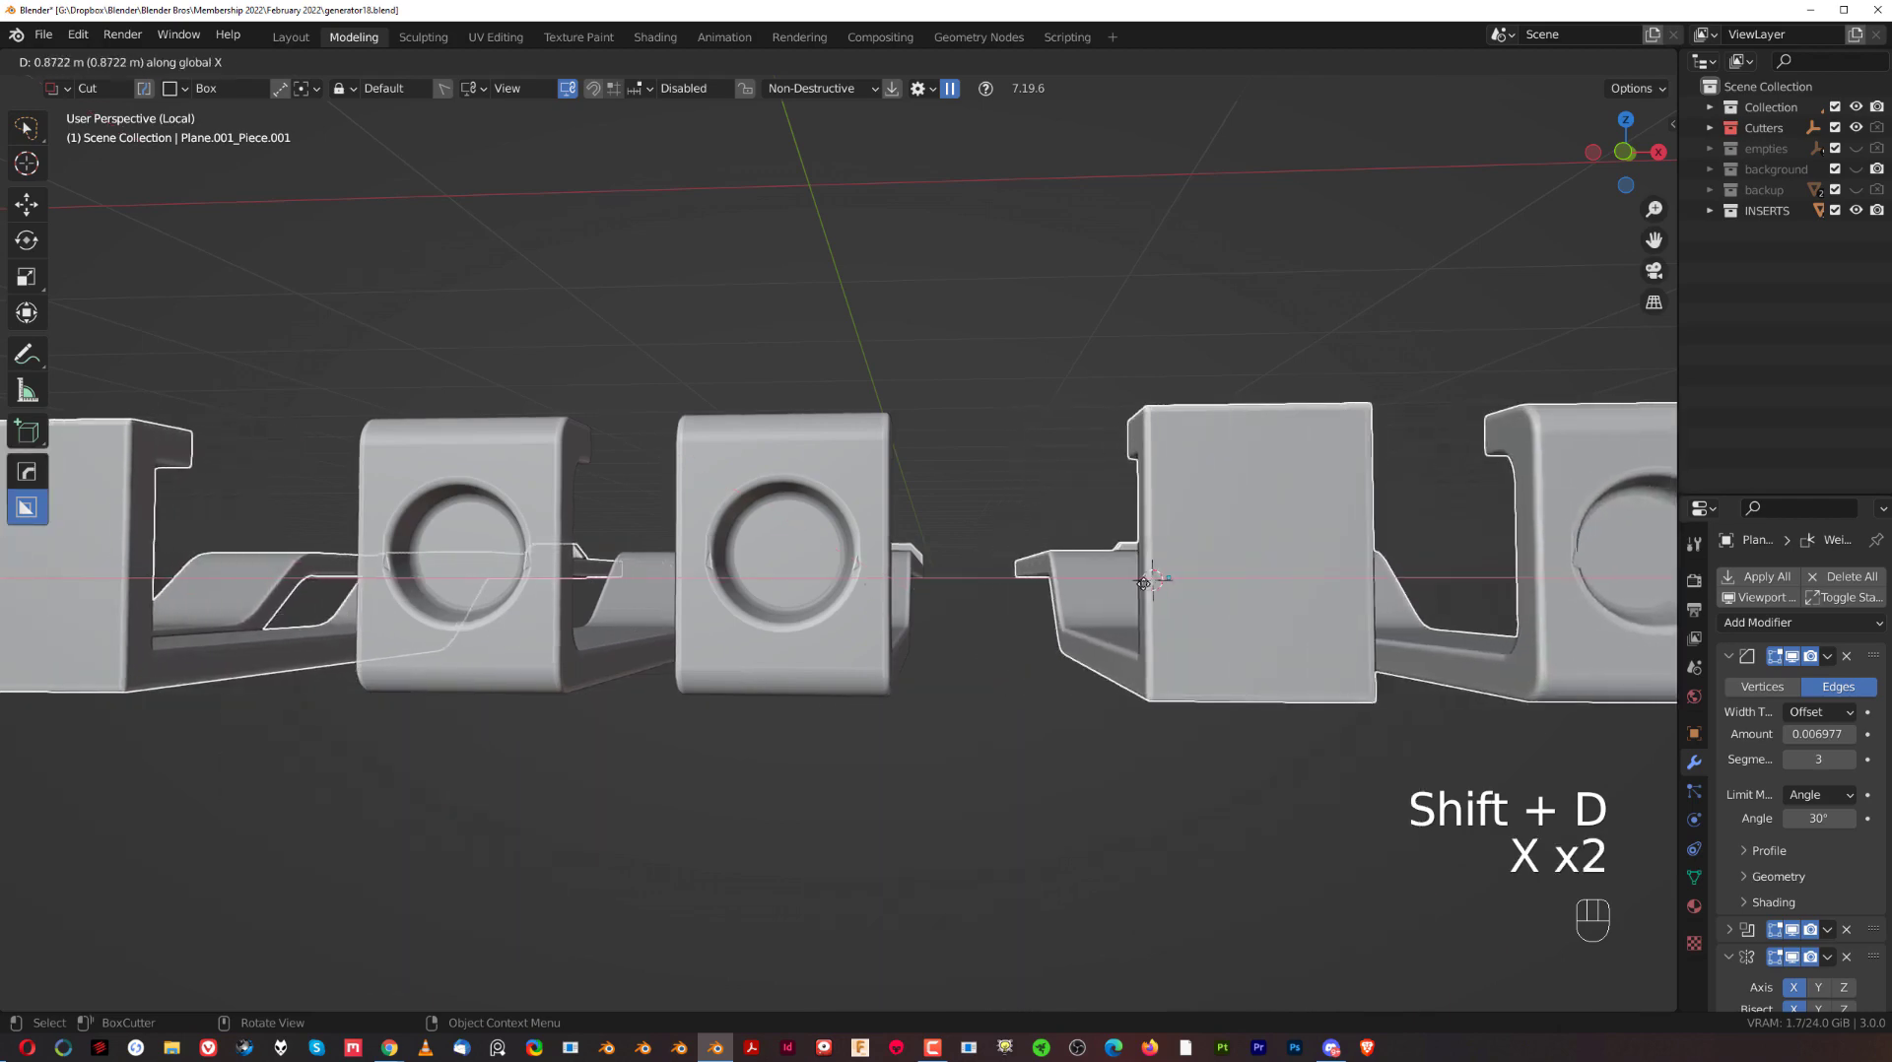
{"action": "left_click", "coordinate": [1143, 586]}
{"action": "key", "text": "ctrl+`"}
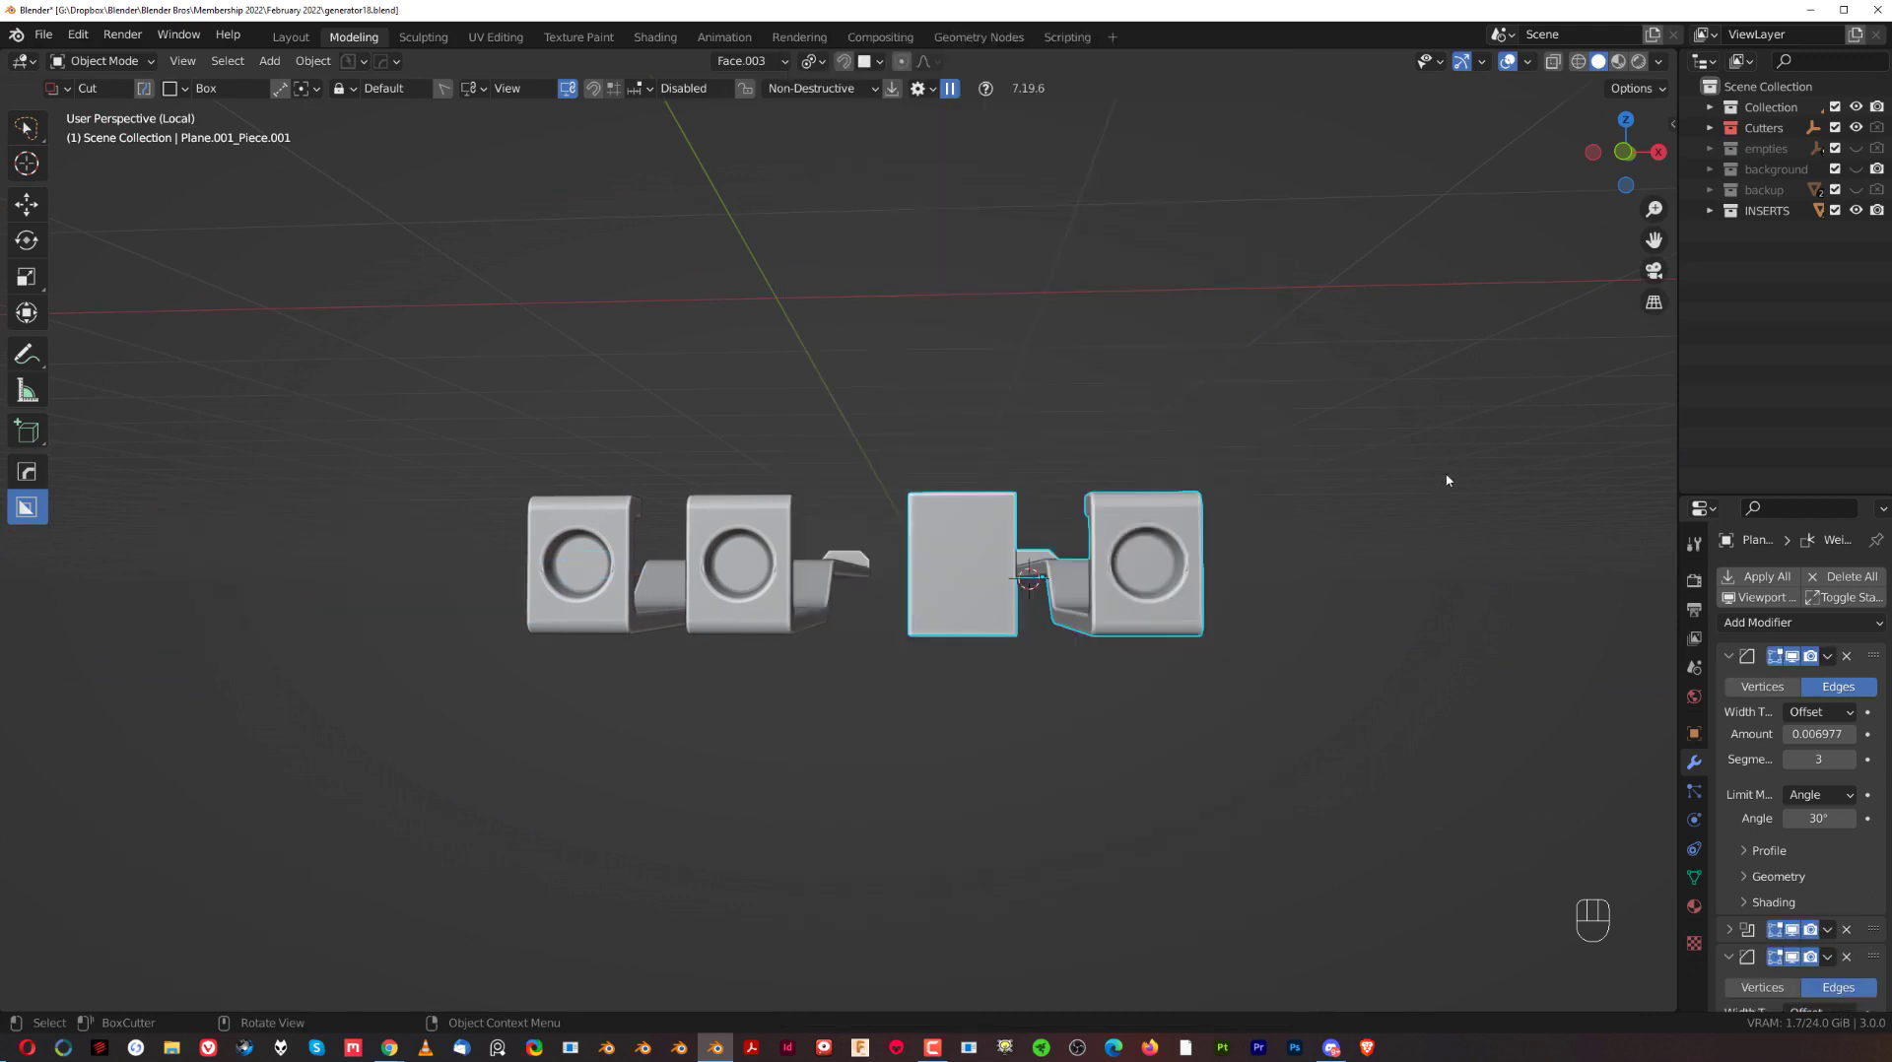
{"action": "key", "text": "Tab"}
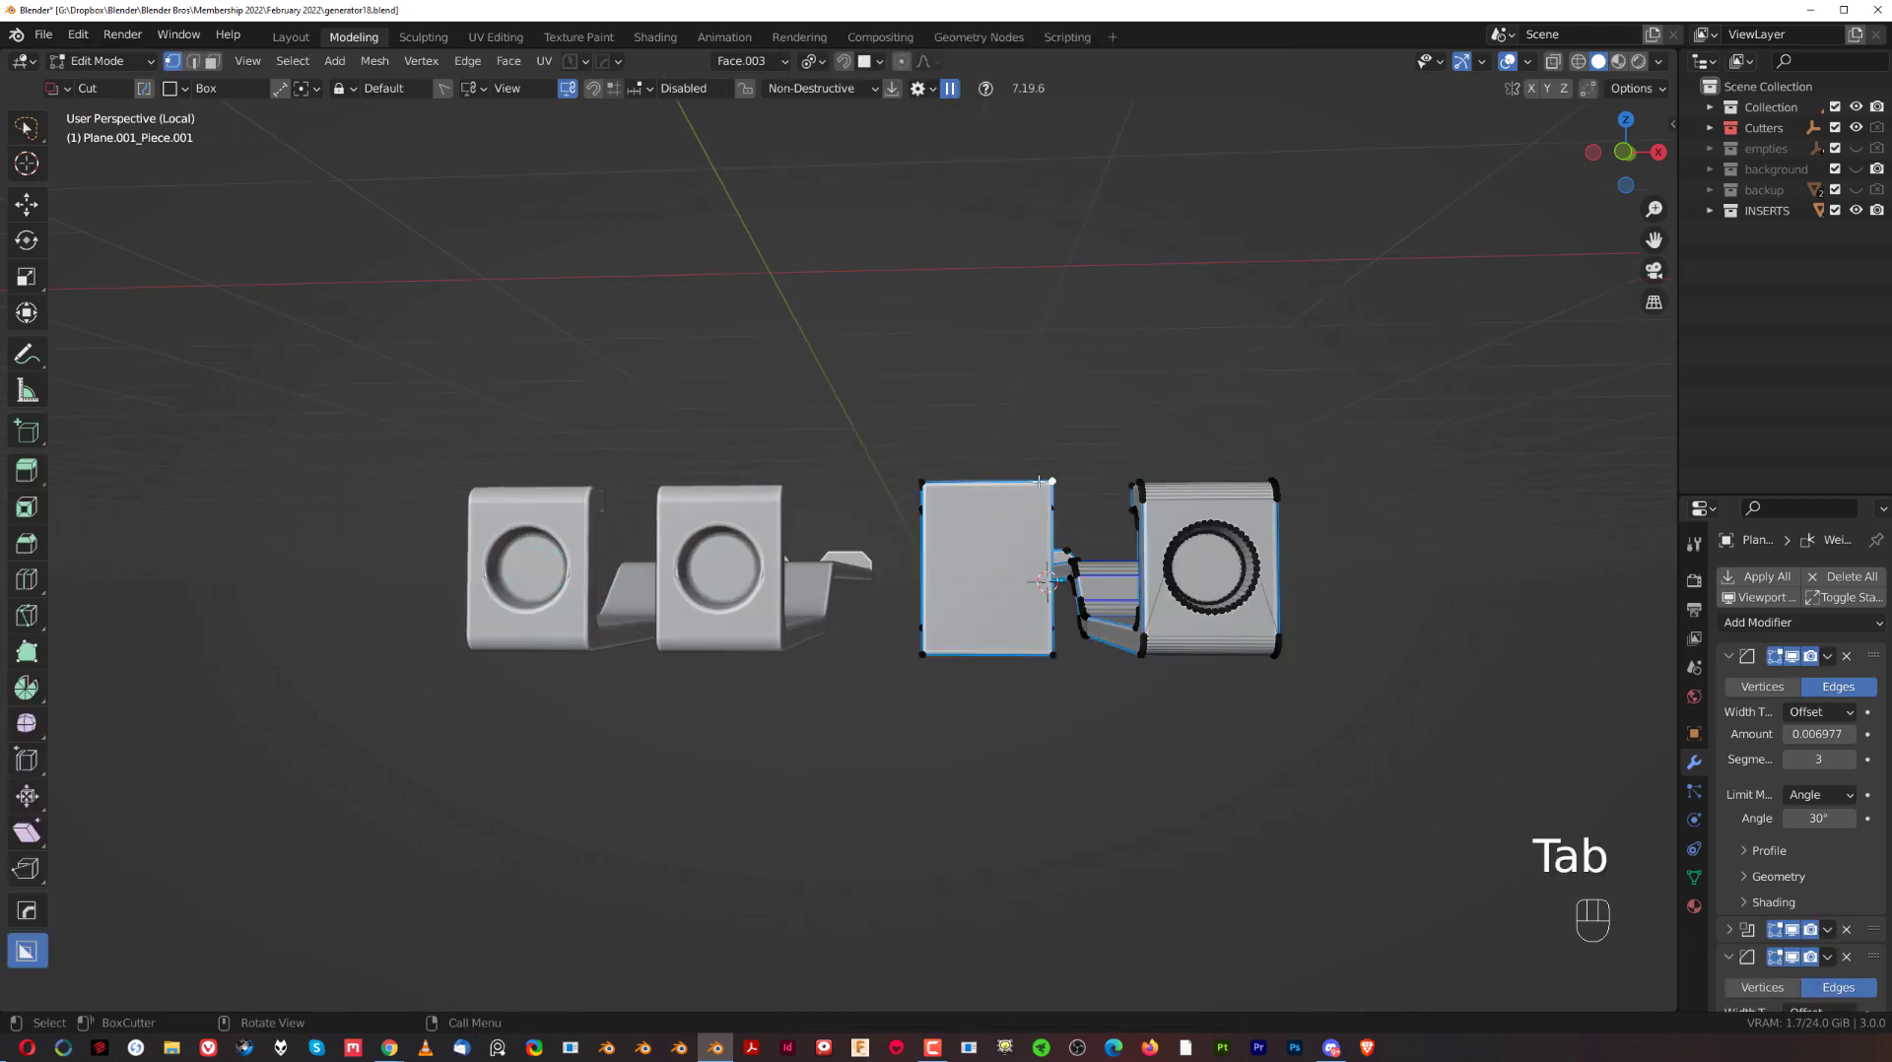
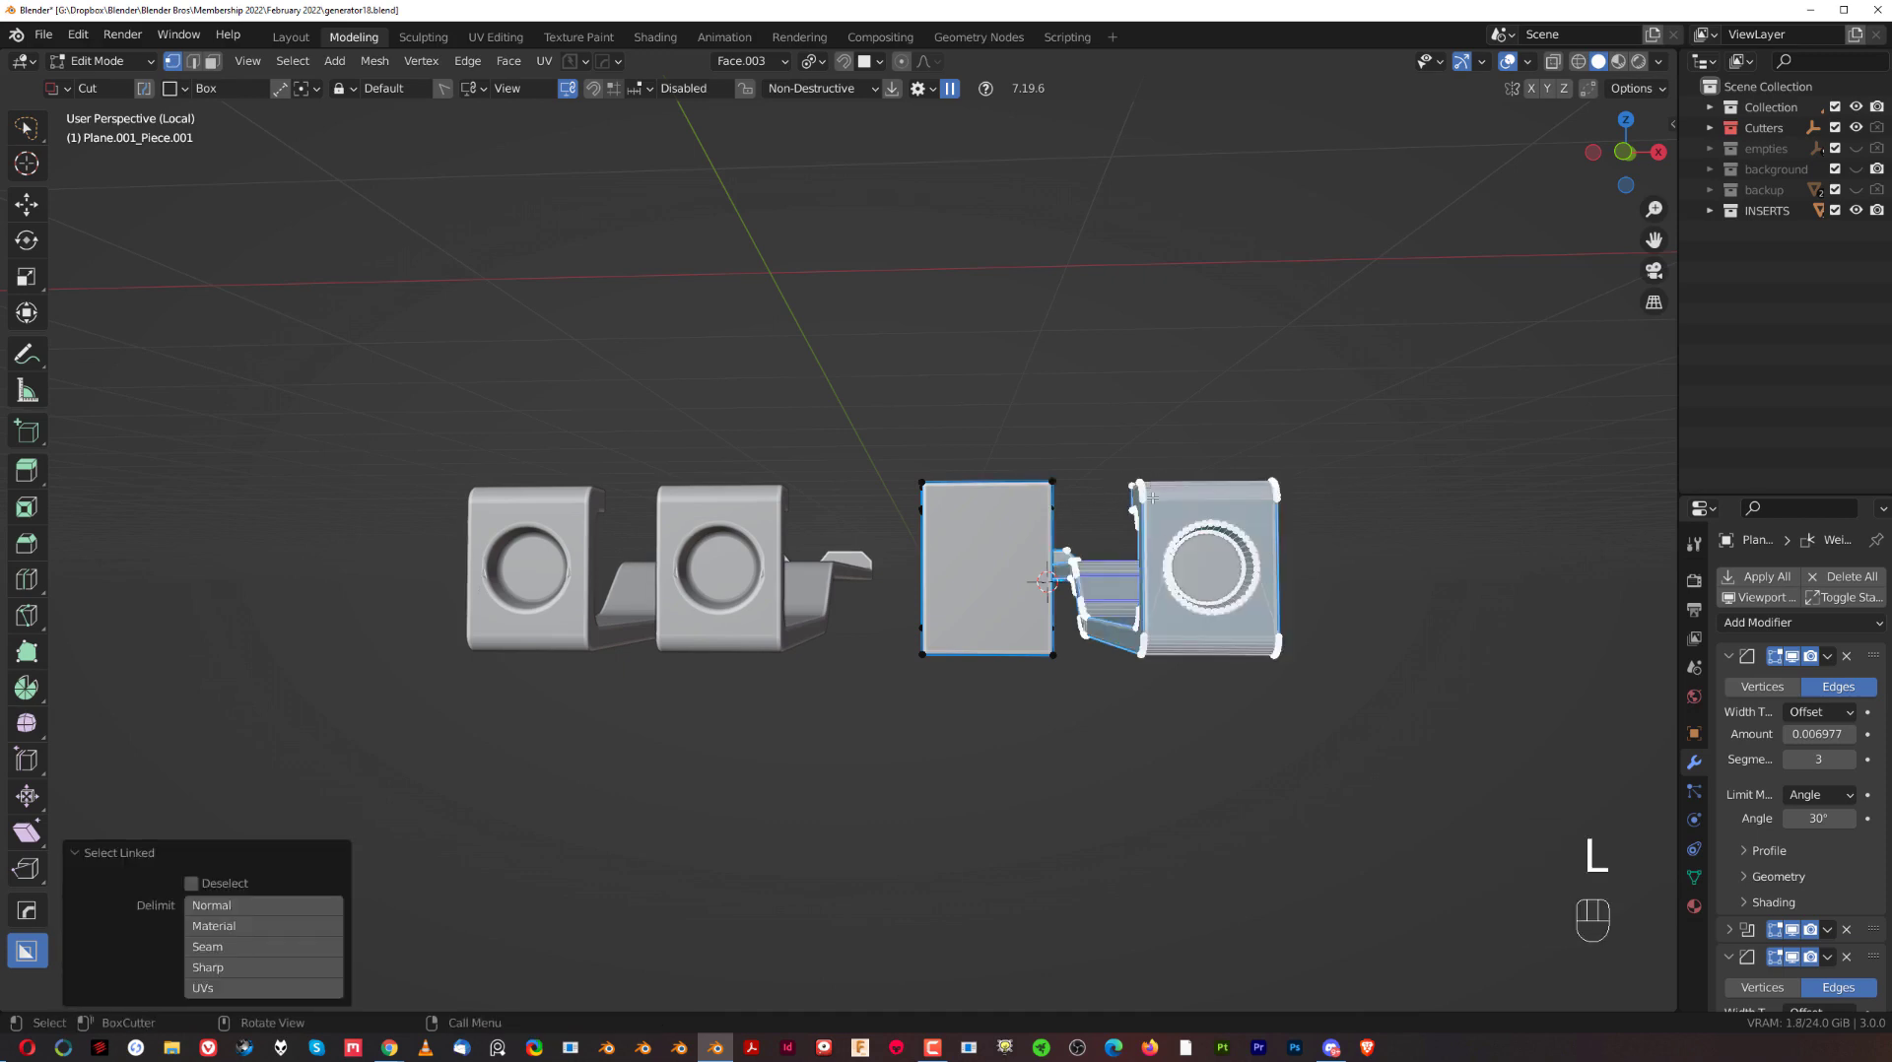
{"action": "key", "text": "x"}
Return to Object Mode on the plain block and bring up the transform orientation choices.
{"action": "key", "text": "Tab"}
{"action": "left_click", "coordinate": [1101, 584]}
{"action": "key", "text": "KP_5"}
{"action": "key", "text": "shift+v"}
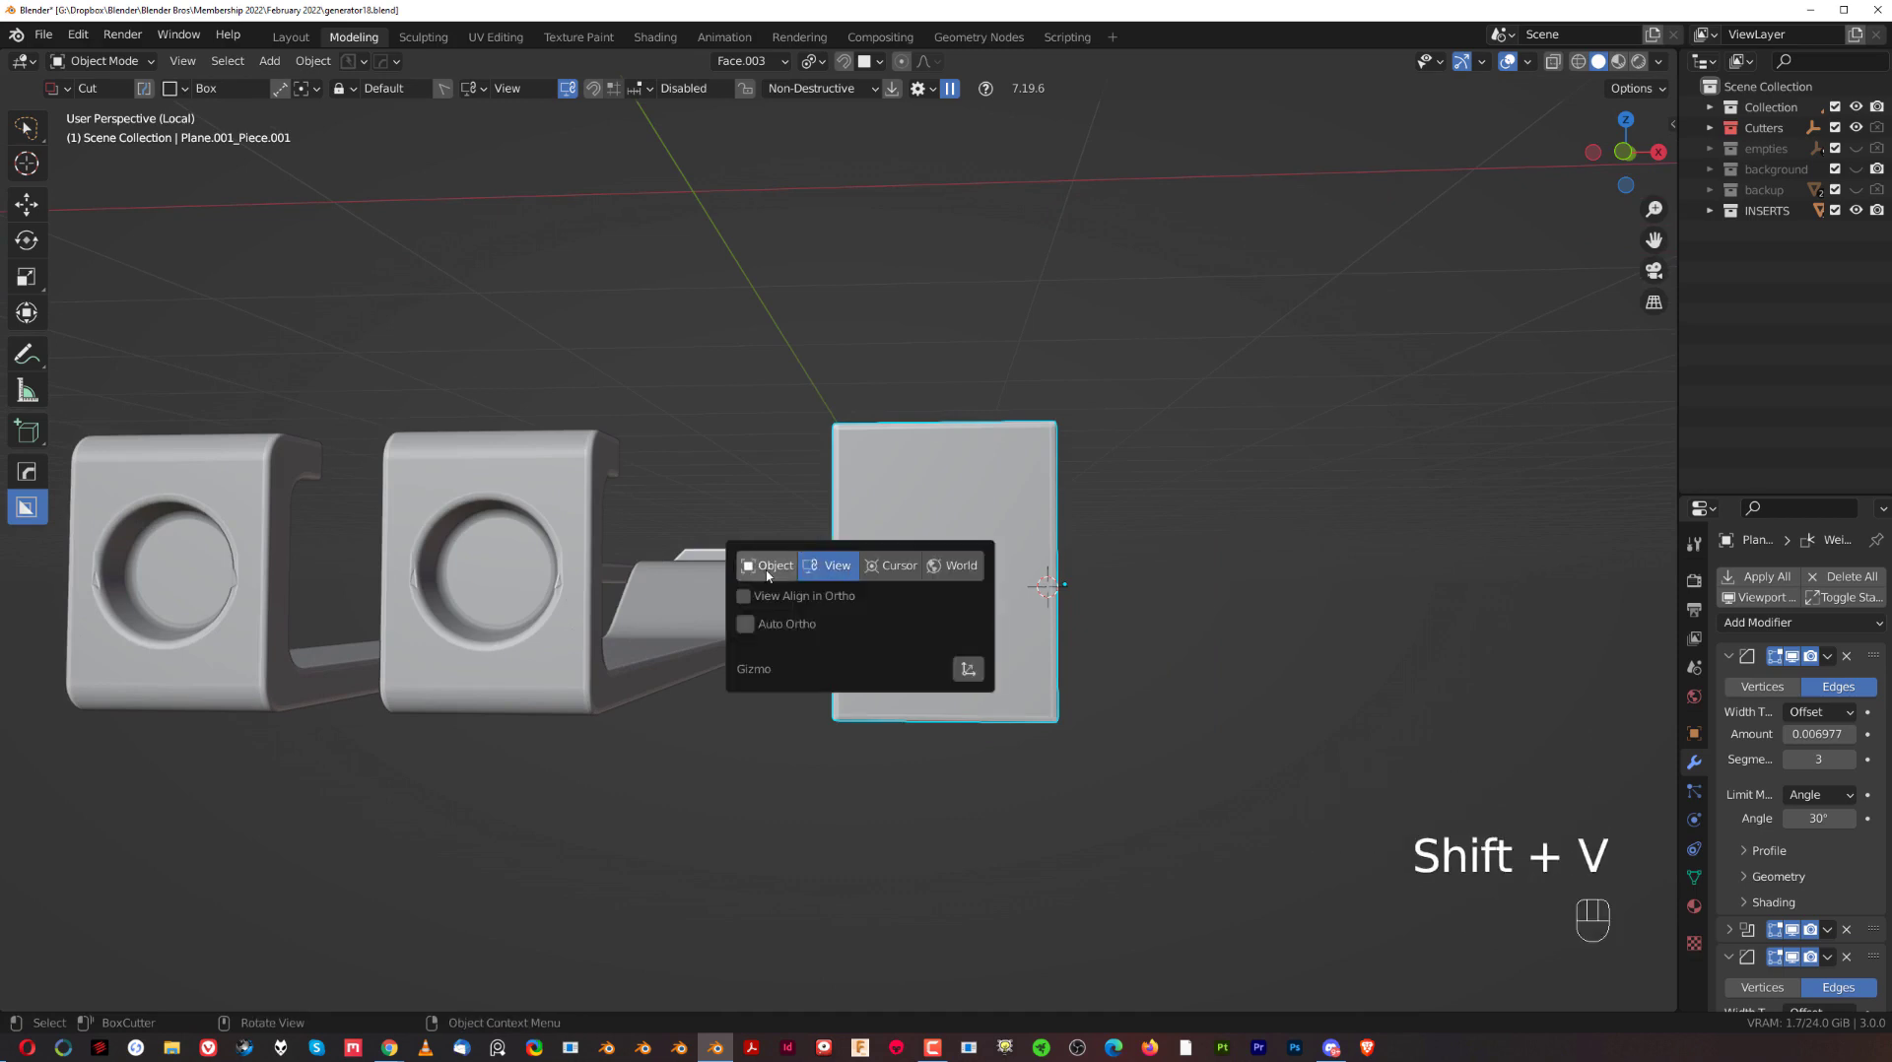
Set orientation to Object and cut a BoxCutter circle into the plain block's face, tapered inward.
{"action": "left_click_drag", "start_coordinate": [1053, 507], "coordinate": [973, 512]}
{"action": "left_click_drag", "start_coordinate": [713, 585], "coordinate": [963, 580]}
{"action": "left_click", "coordinate": [956, 576]}
{"action": "key", "text": "d"}
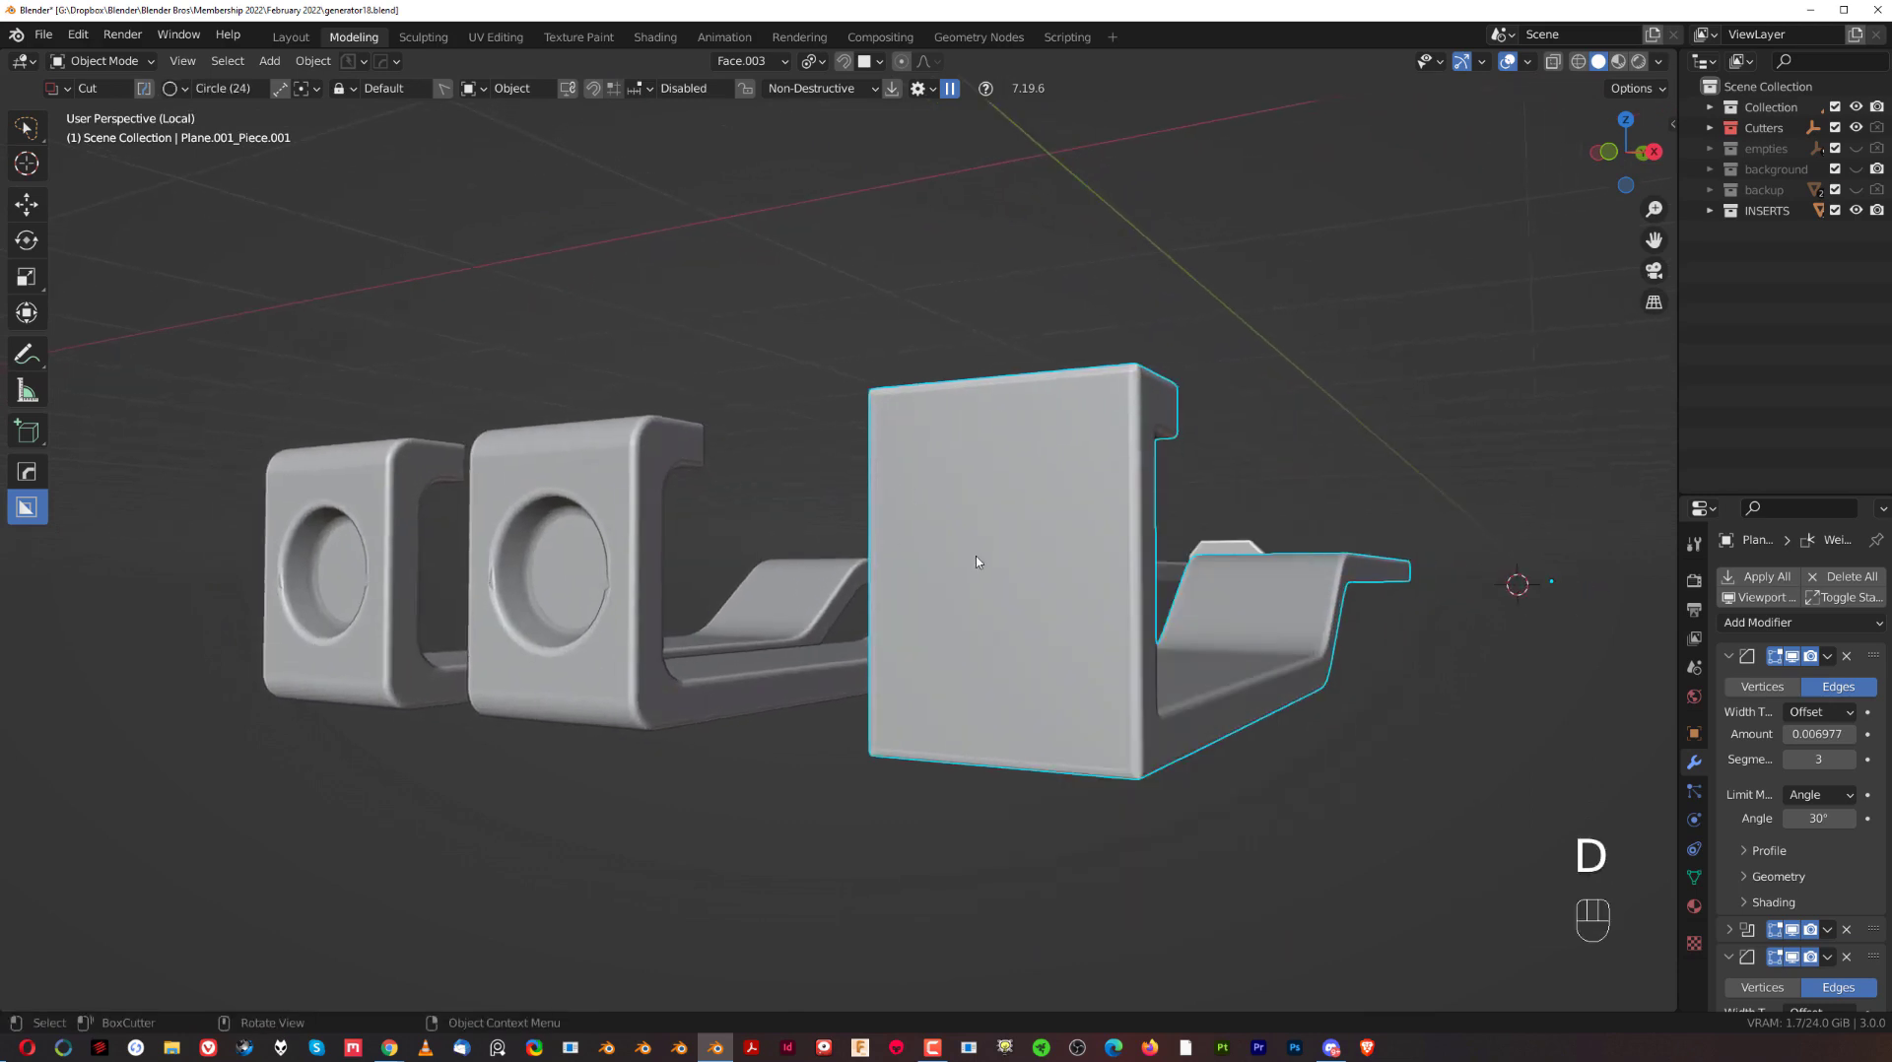
{"action": "left_click_drag", "start_coordinate": [1003, 563], "coordinate": [1087, 635]}
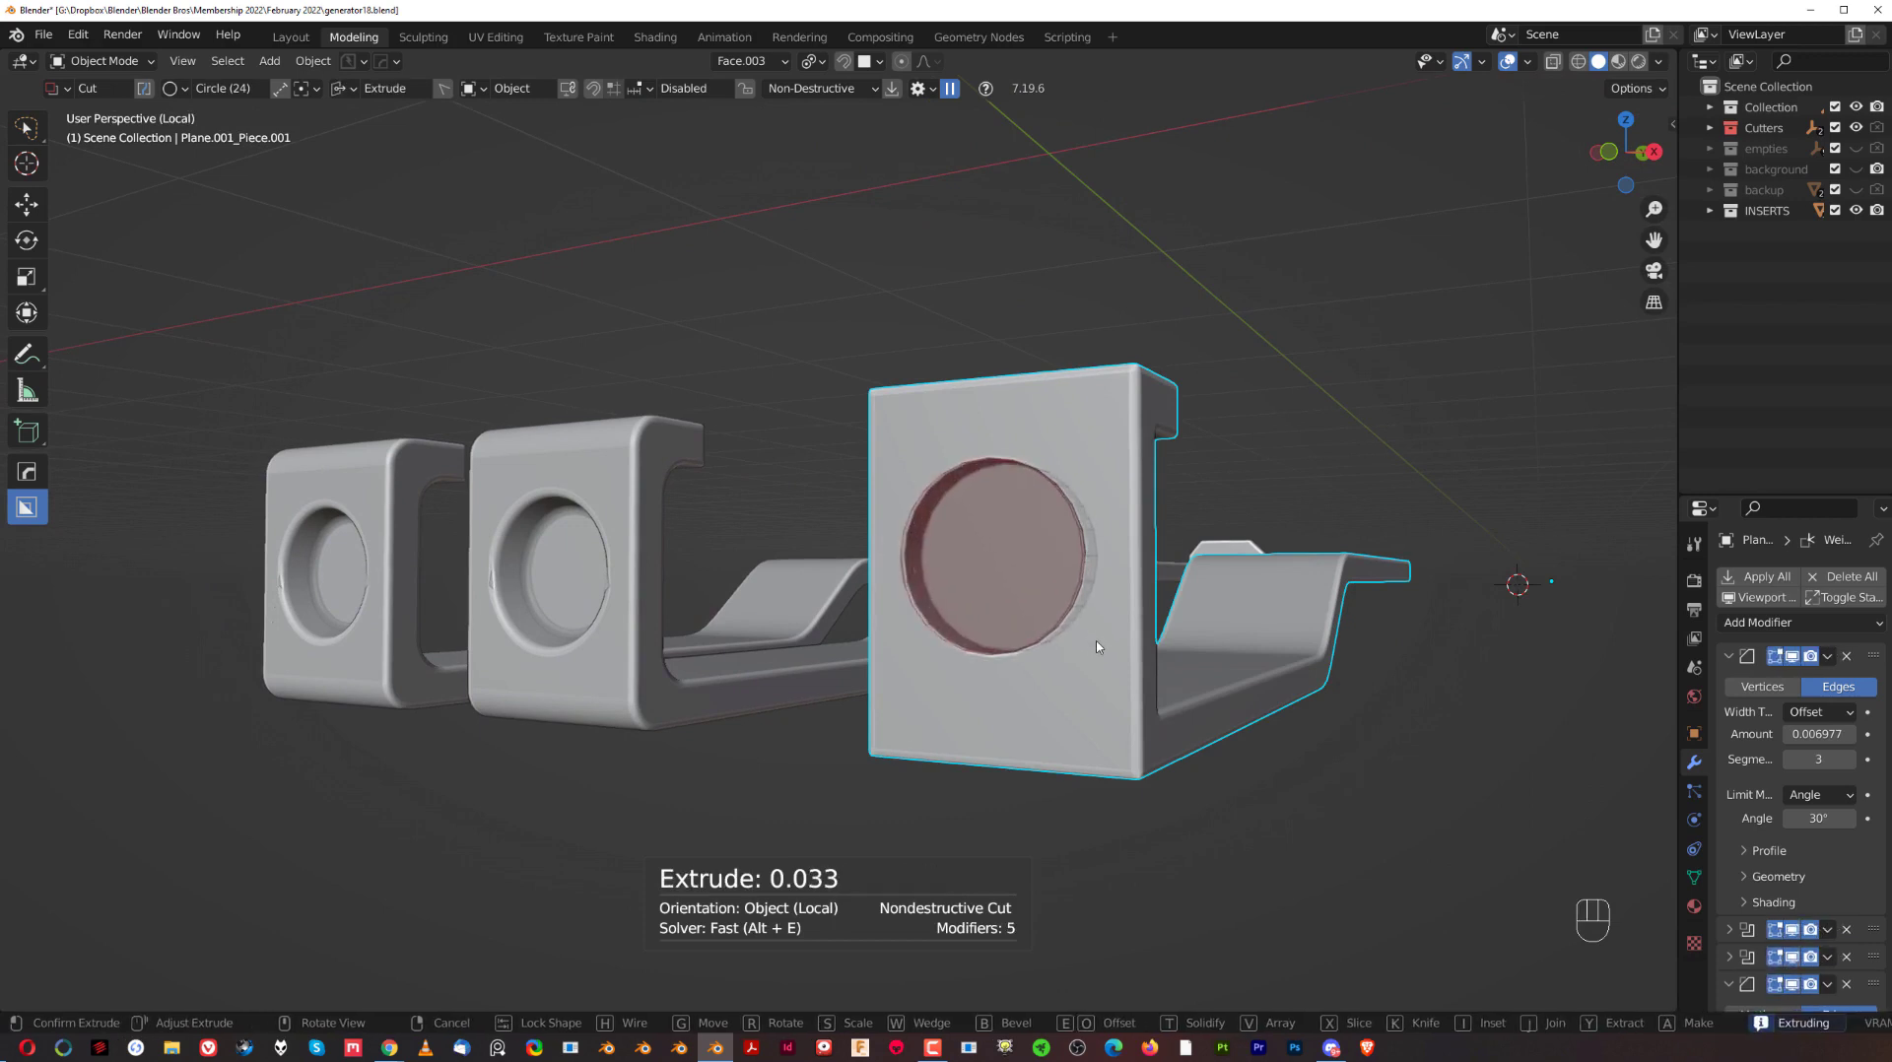
{"action": "key", "text": "shift+t"}
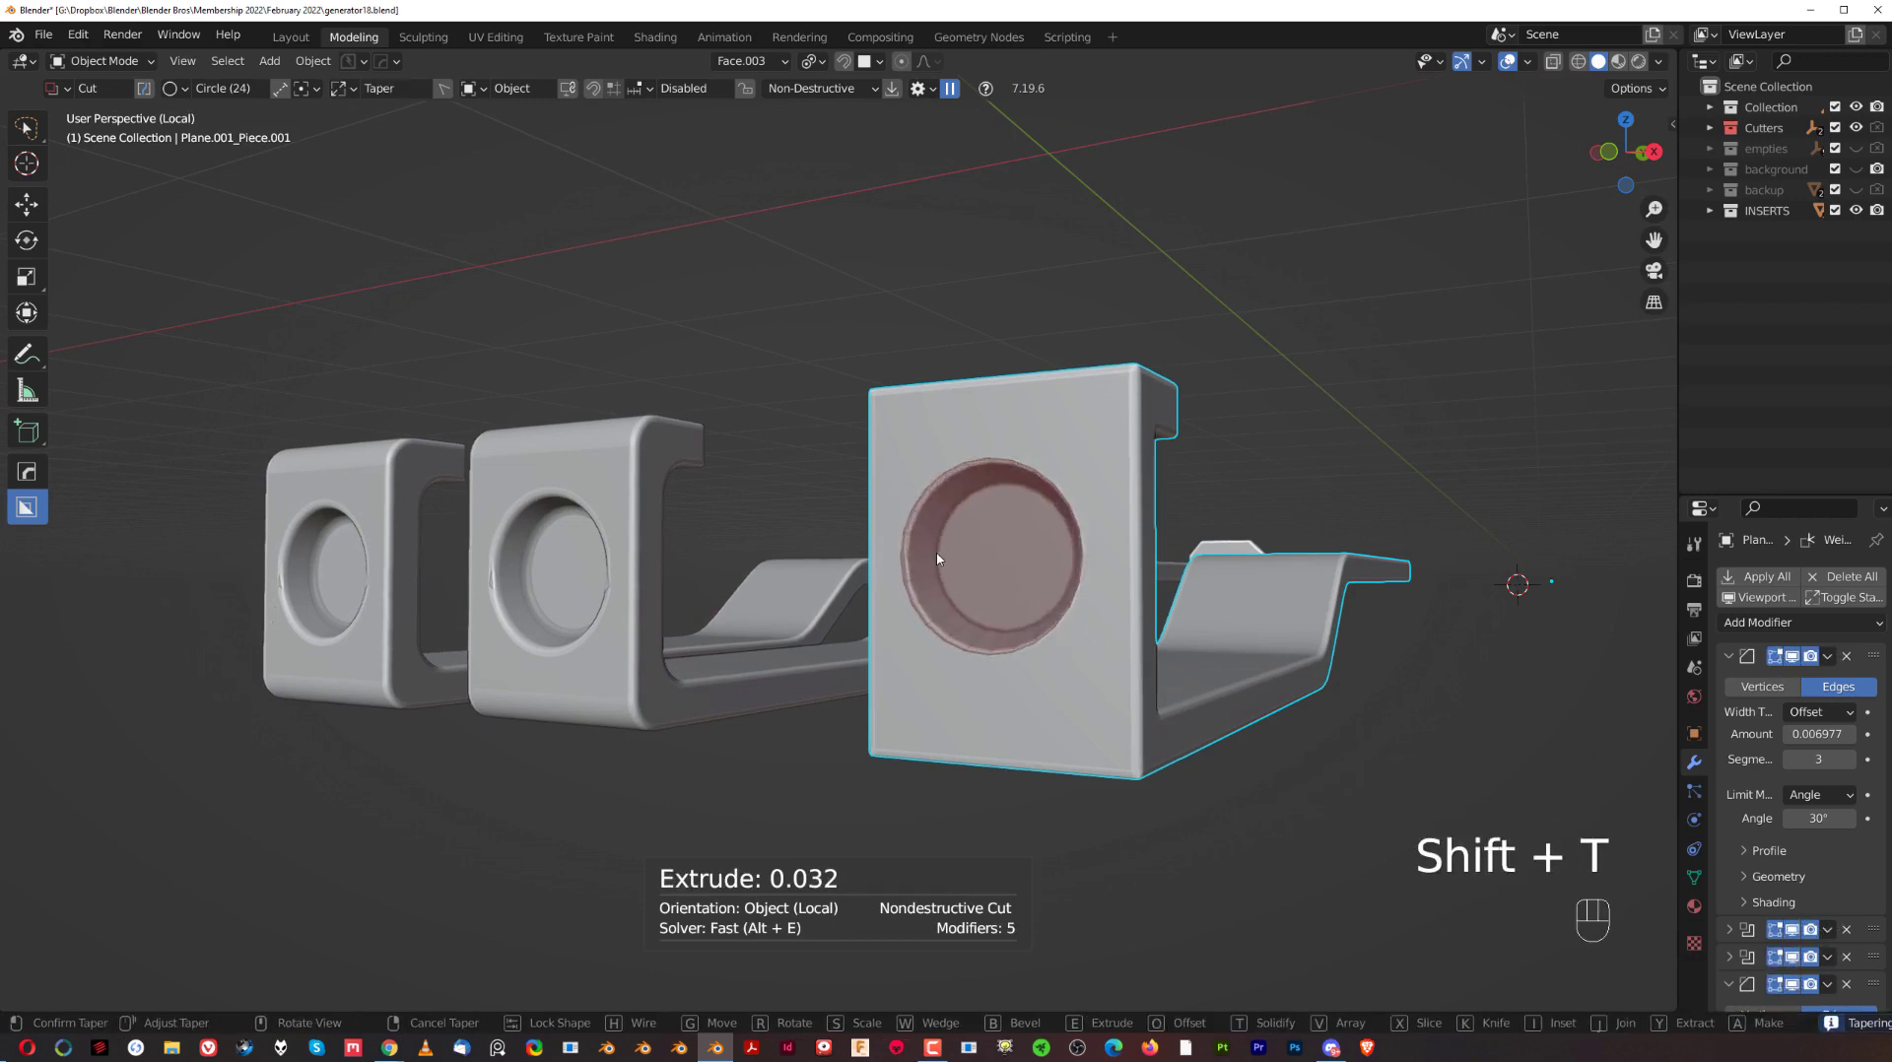
{"action": "left_click", "coordinate": [941, 556]}
Move in close to inspect the newly cut tapered recess.
{"action": "left_click", "coordinate": [1486, 427]}
{"action": "left_click_drag", "start_coordinate": [1019, 500], "coordinate": [899, 489]}
{"action": "left_click_drag", "start_coordinate": [906, 489], "coordinate": [931, 490]}
{"action": "left_click_drag", "start_coordinate": [914, 487], "coordinate": [836, 491]}
{"action": "left_click_drag", "start_coordinate": [1068, 487], "coordinate": [986, 483]}
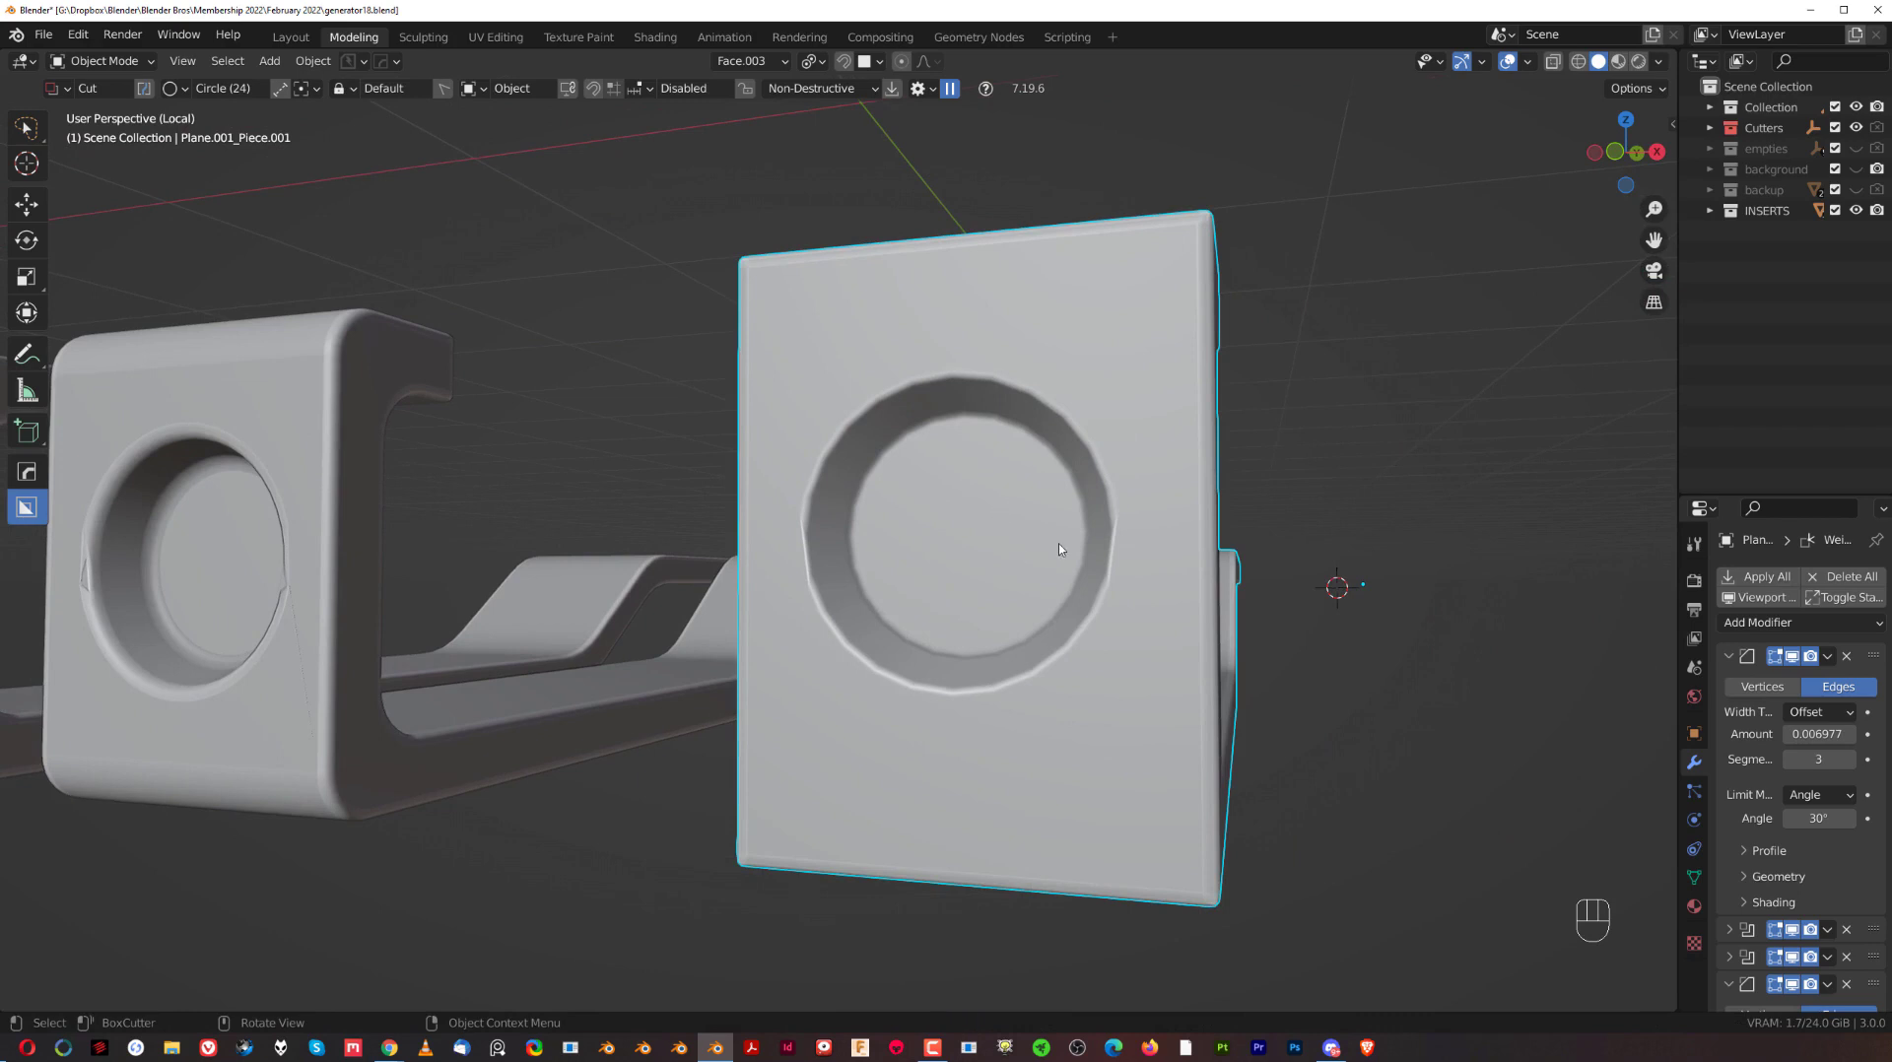
Widen the Bevel.001 chamfer on the recess with Hard Ops and apply the cuts with Csharp.
{"action": "key", "text": "q"}
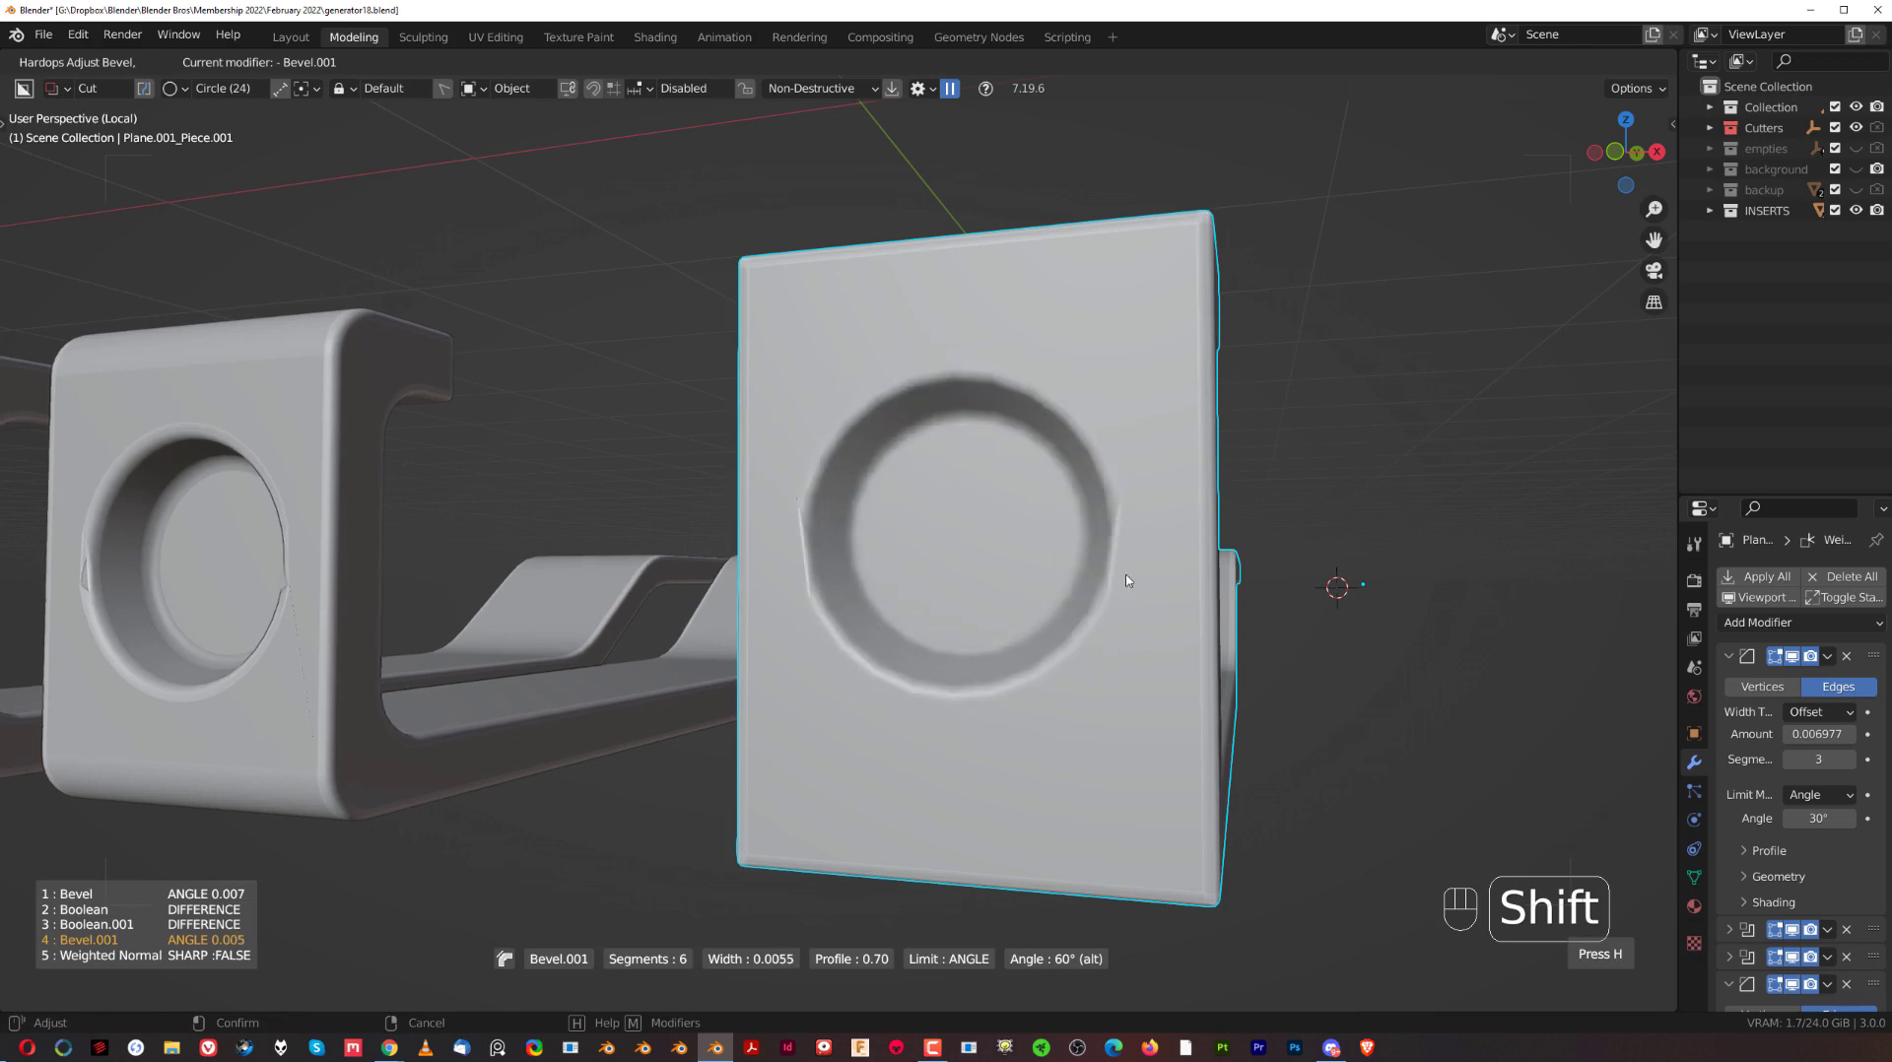
{"action": "left_click", "coordinate": [1105, 572]}
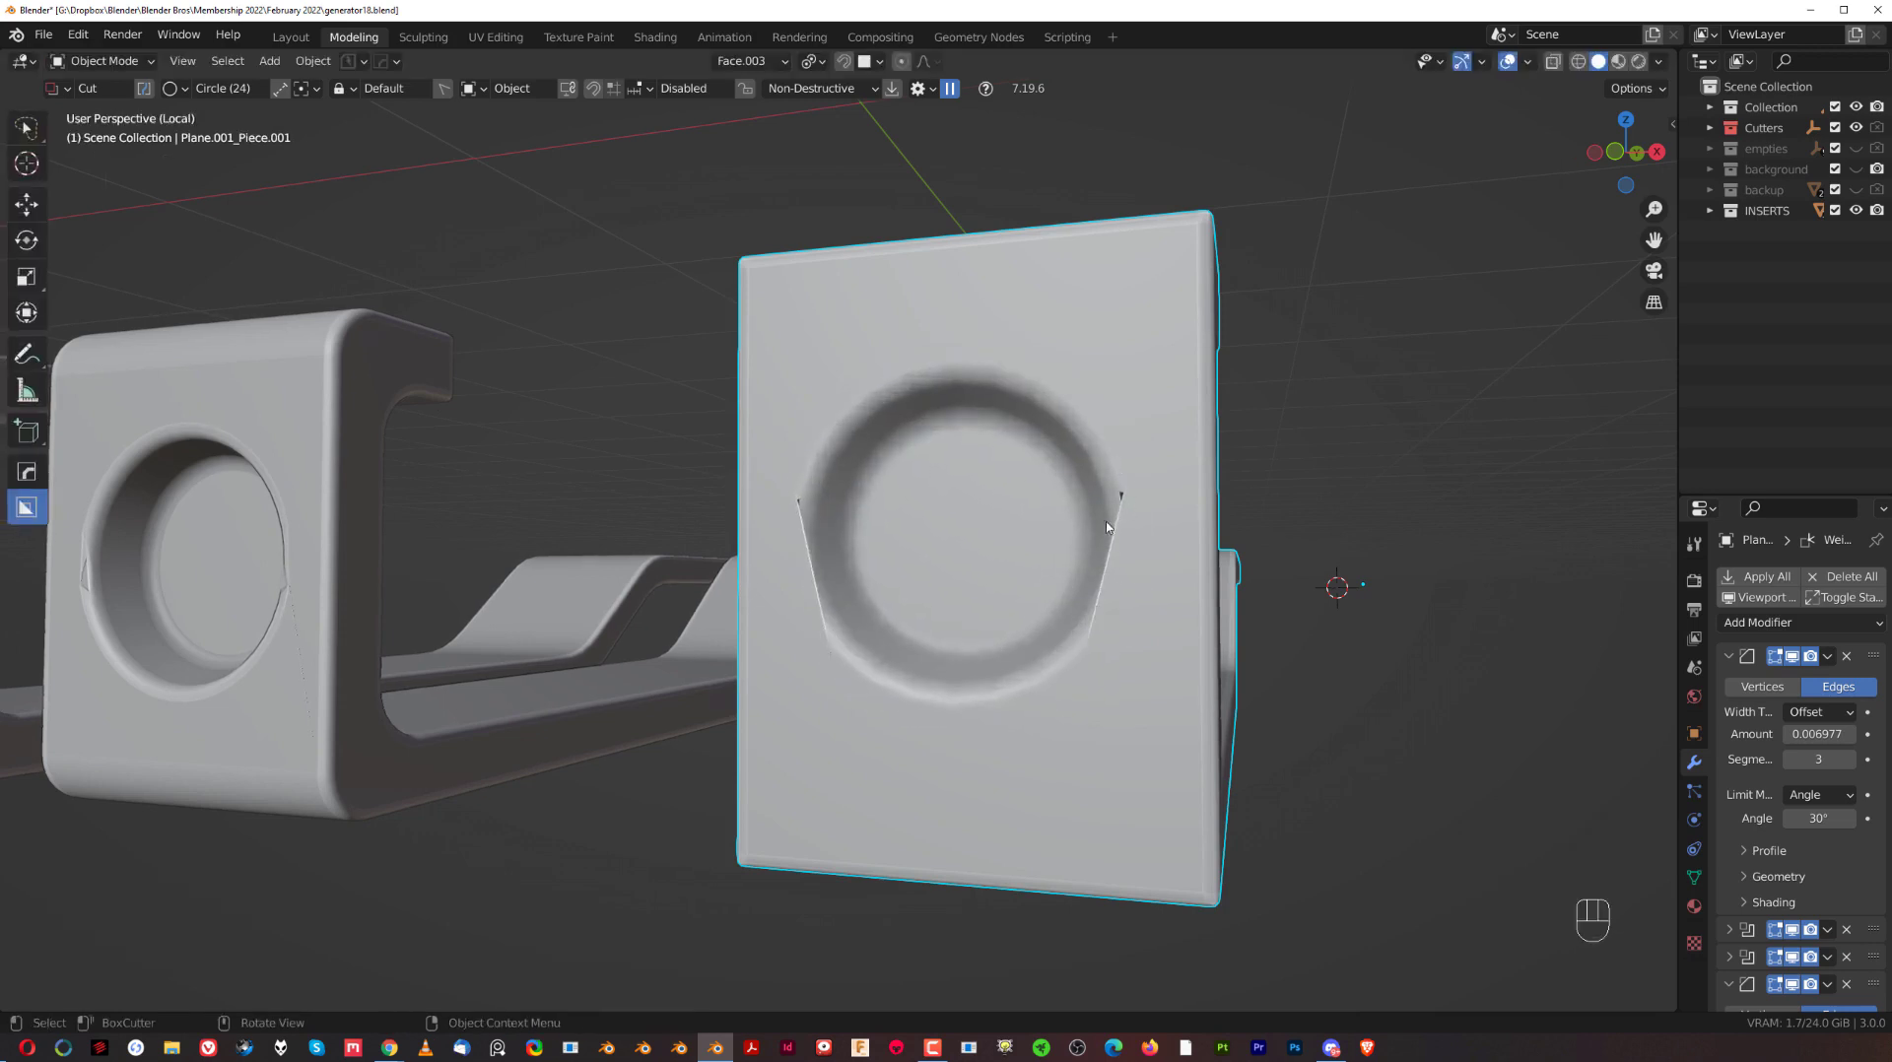
{"action": "key", "text": "Tab"}
{"action": "key", "text": "Tab"}
{"action": "key", "text": "q"}
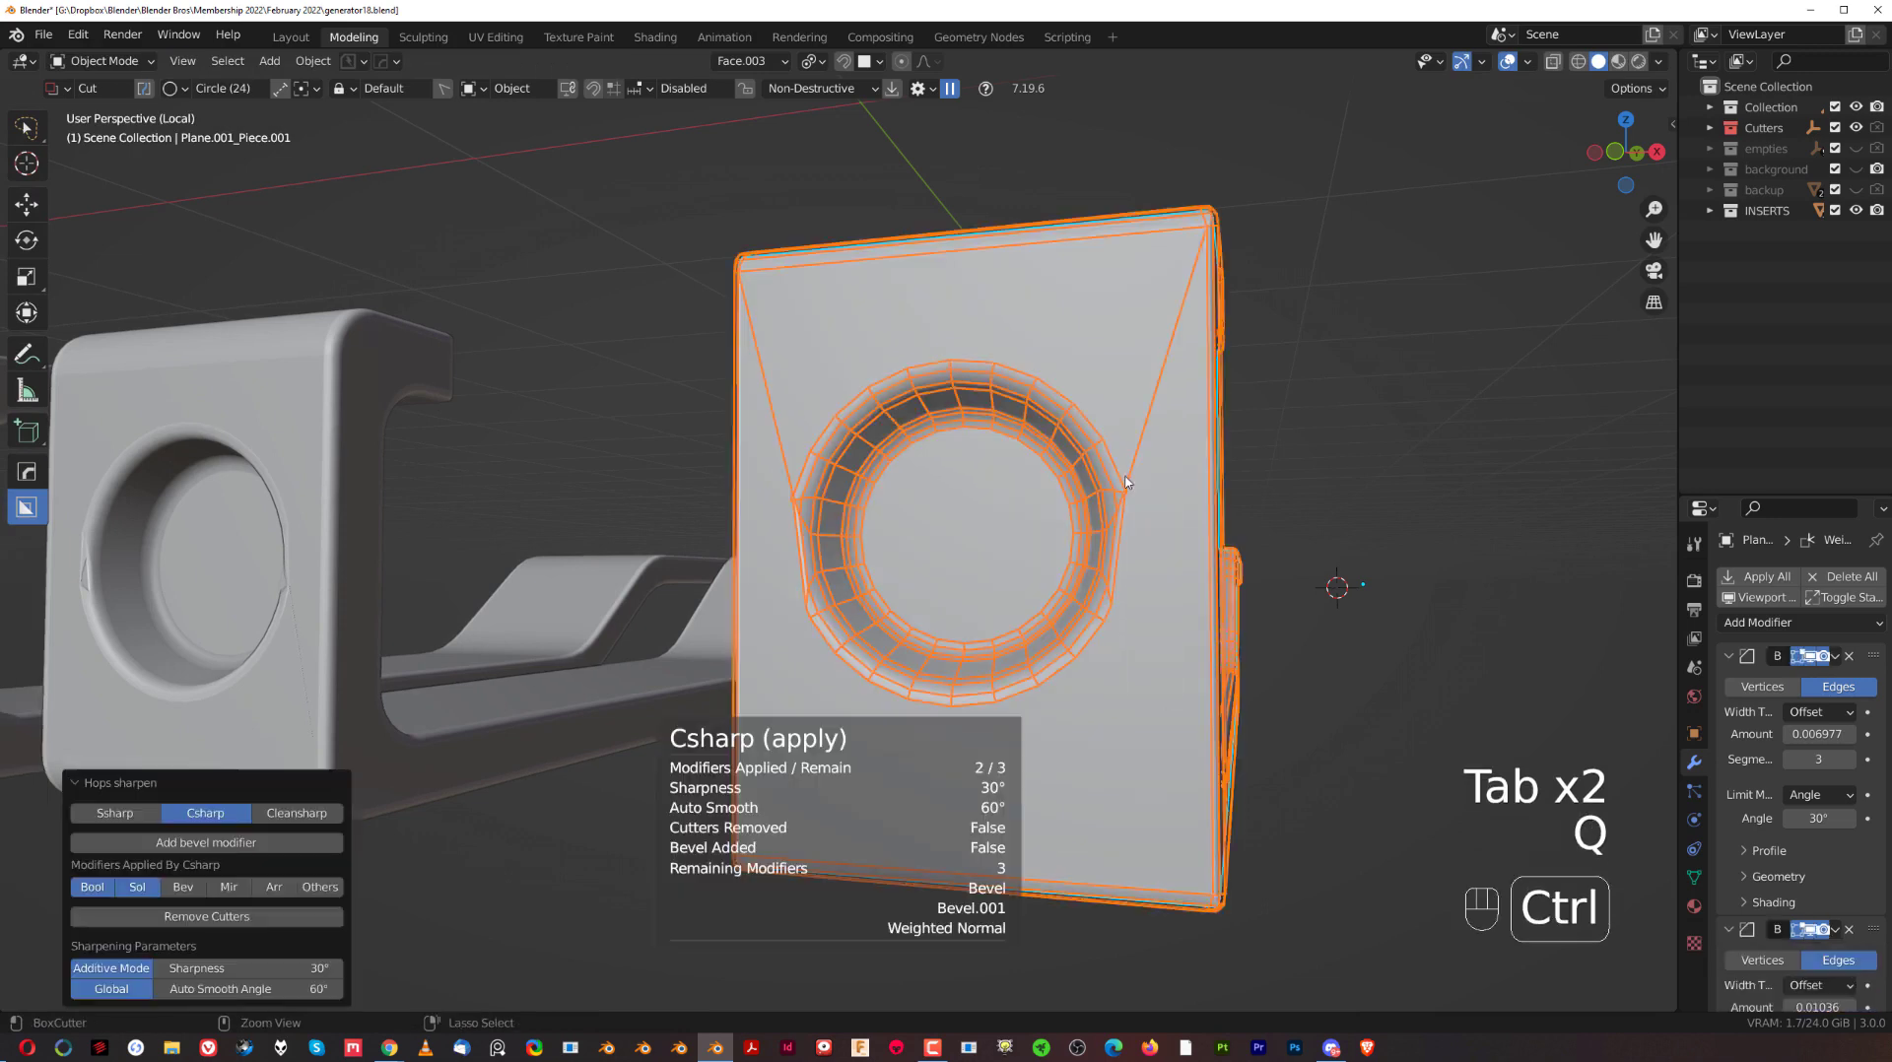
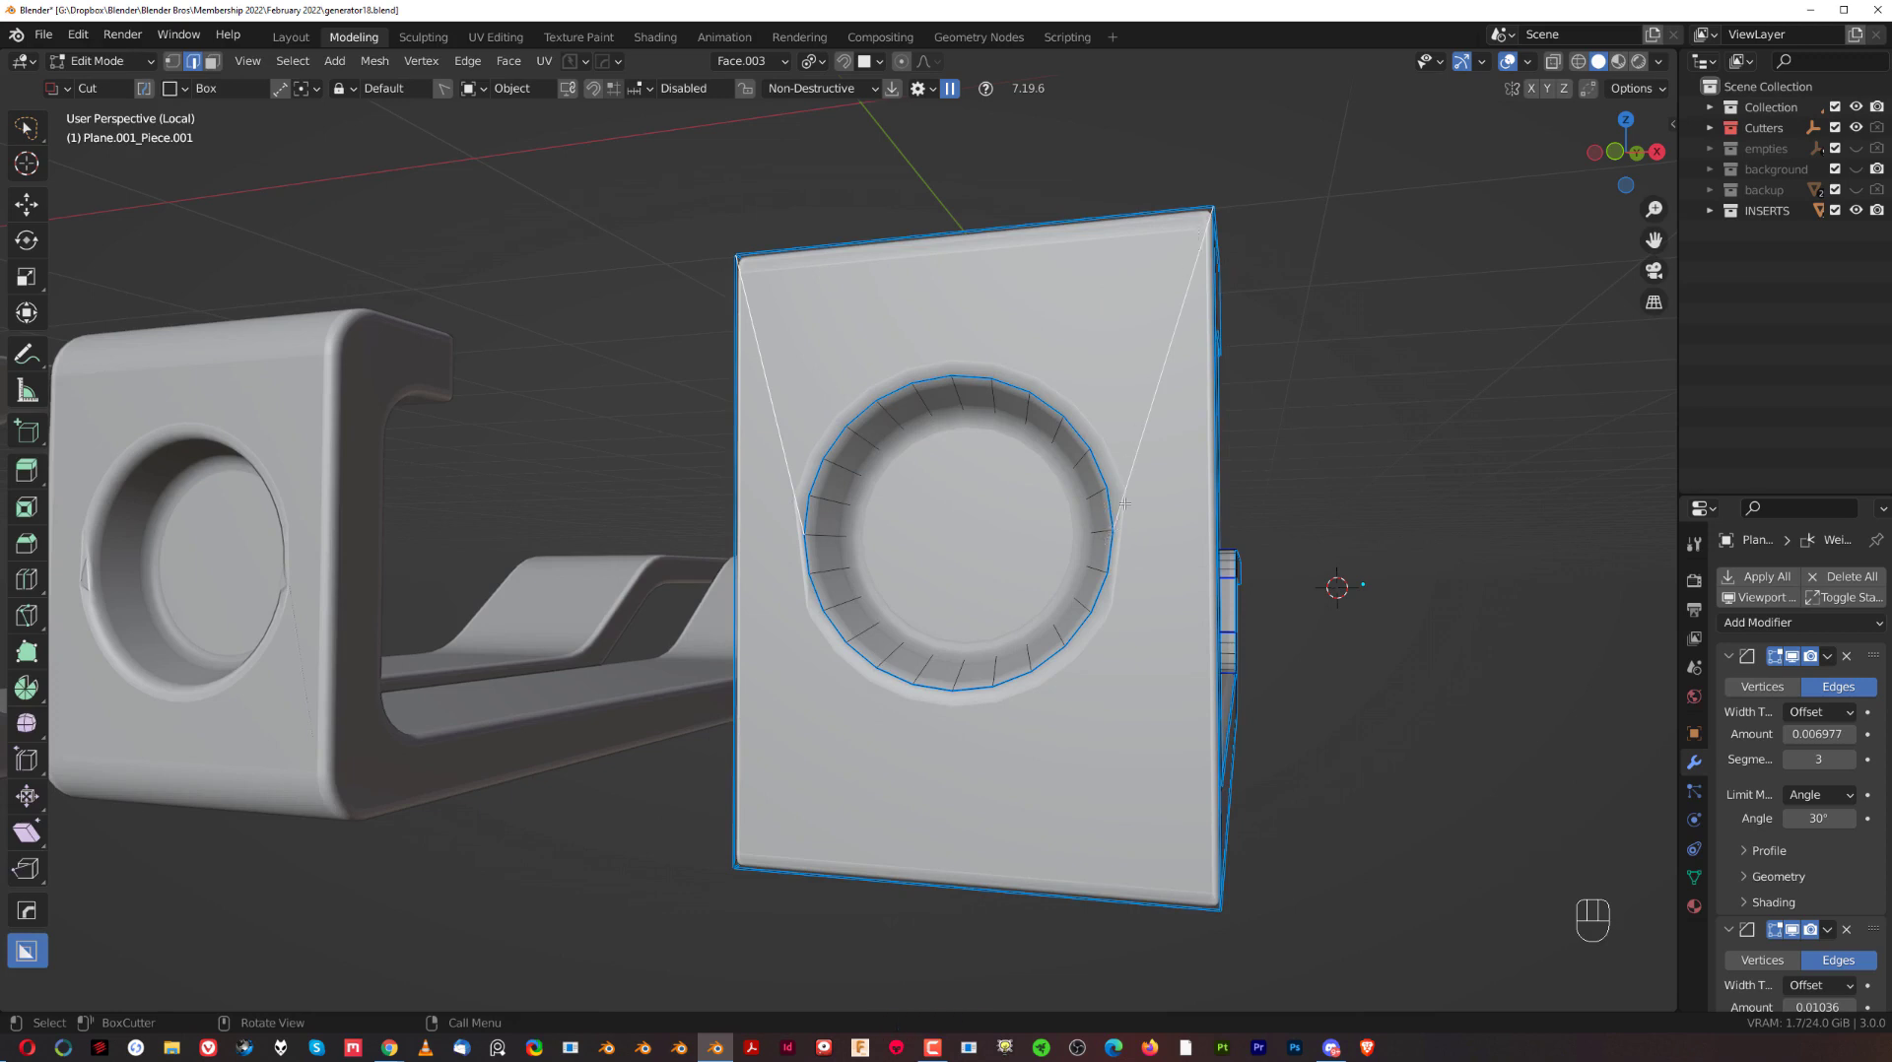
Inspect the applied block's long corner-running edges in Edit Mode.
{"action": "key", "text": "Tab"}
{"action": "key", "text": "x"}
{"action": "left_click", "coordinate": [616, 585]}
{"action": "left_click", "coordinate": [1099, 498]}
{"action": "left_click", "coordinate": [1118, 438]}
{"action": "key", "text": "q"}
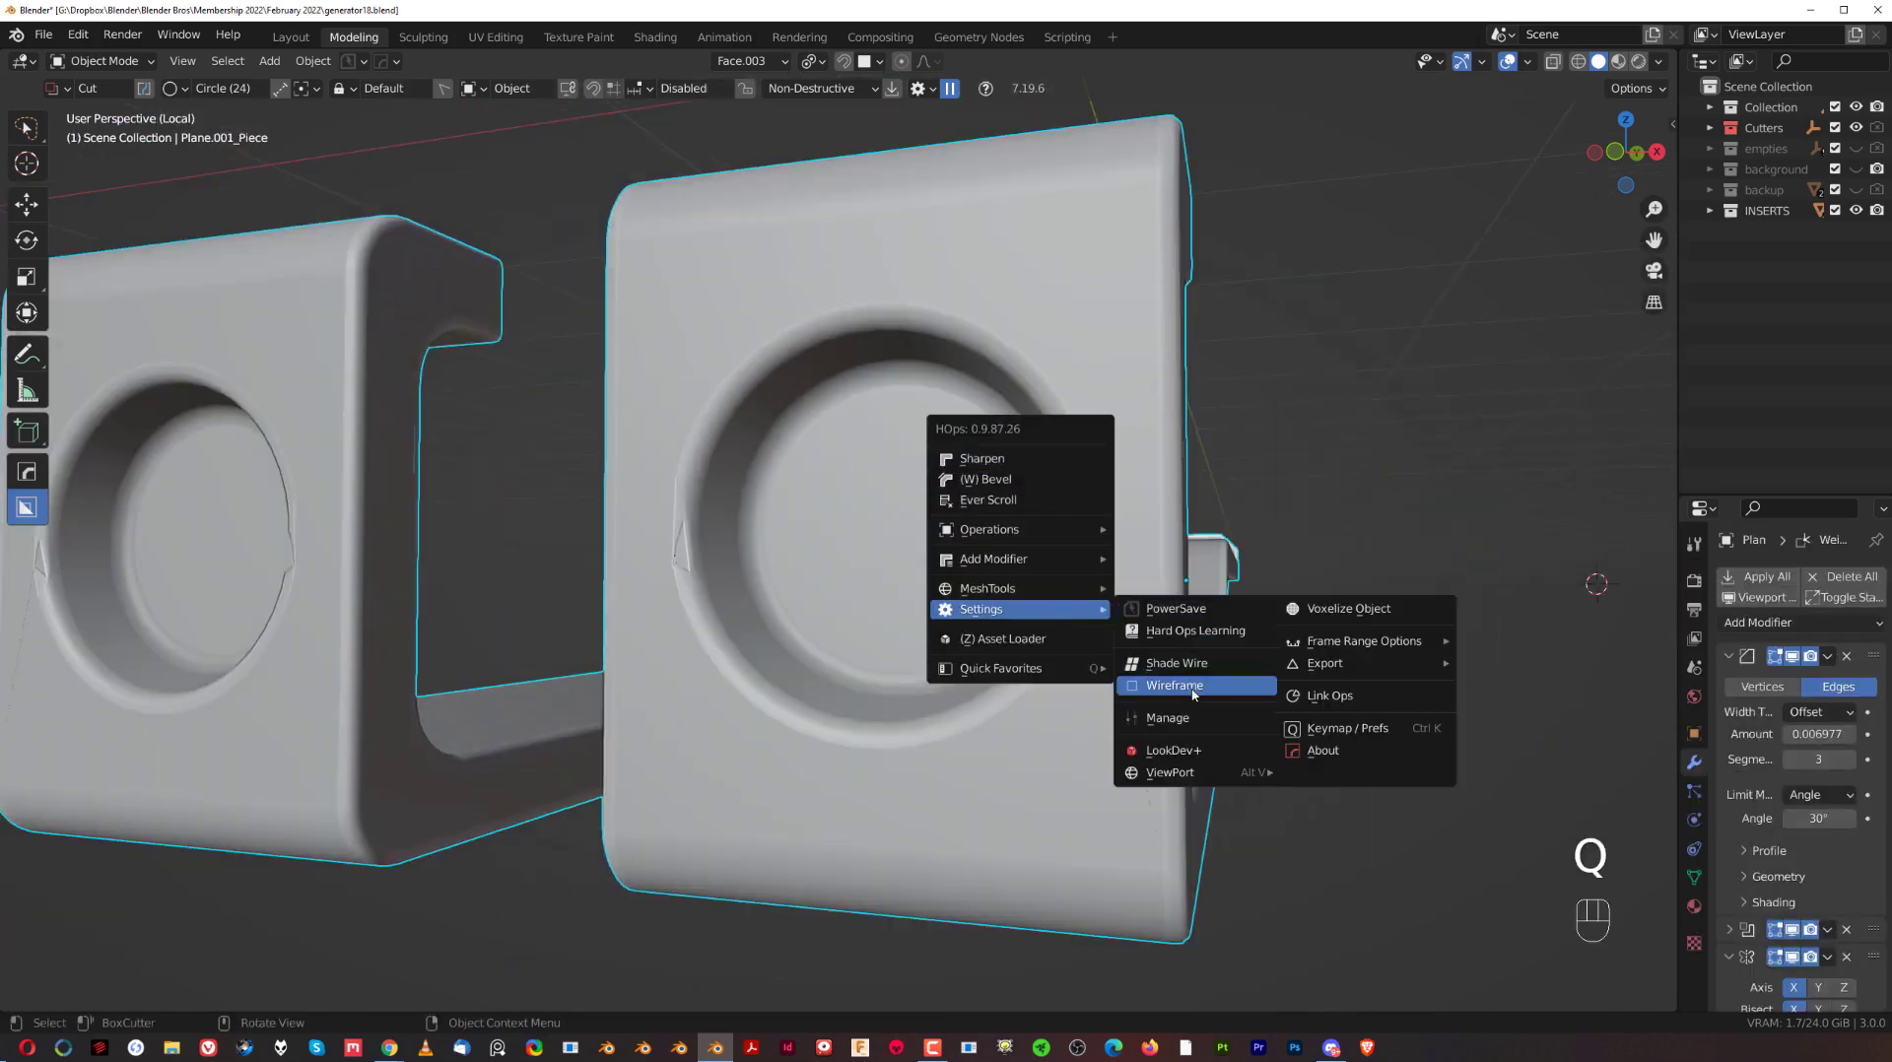
Show the wireframe over the original recessed block and zoom in on the triangular pinch beside the recess.
{"action": "left_click", "coordinate": [1077, 576]}
{"action": "left_click_drag", "start_coordinate": [1140, 584], "coordinate": [948, 598]}
{"action": "middle_click", "coordinate": [1031, 571]}
{"action": "left_click_drag", "start_coordinate": [1298, 550], "coordinate": [1013, 557]}
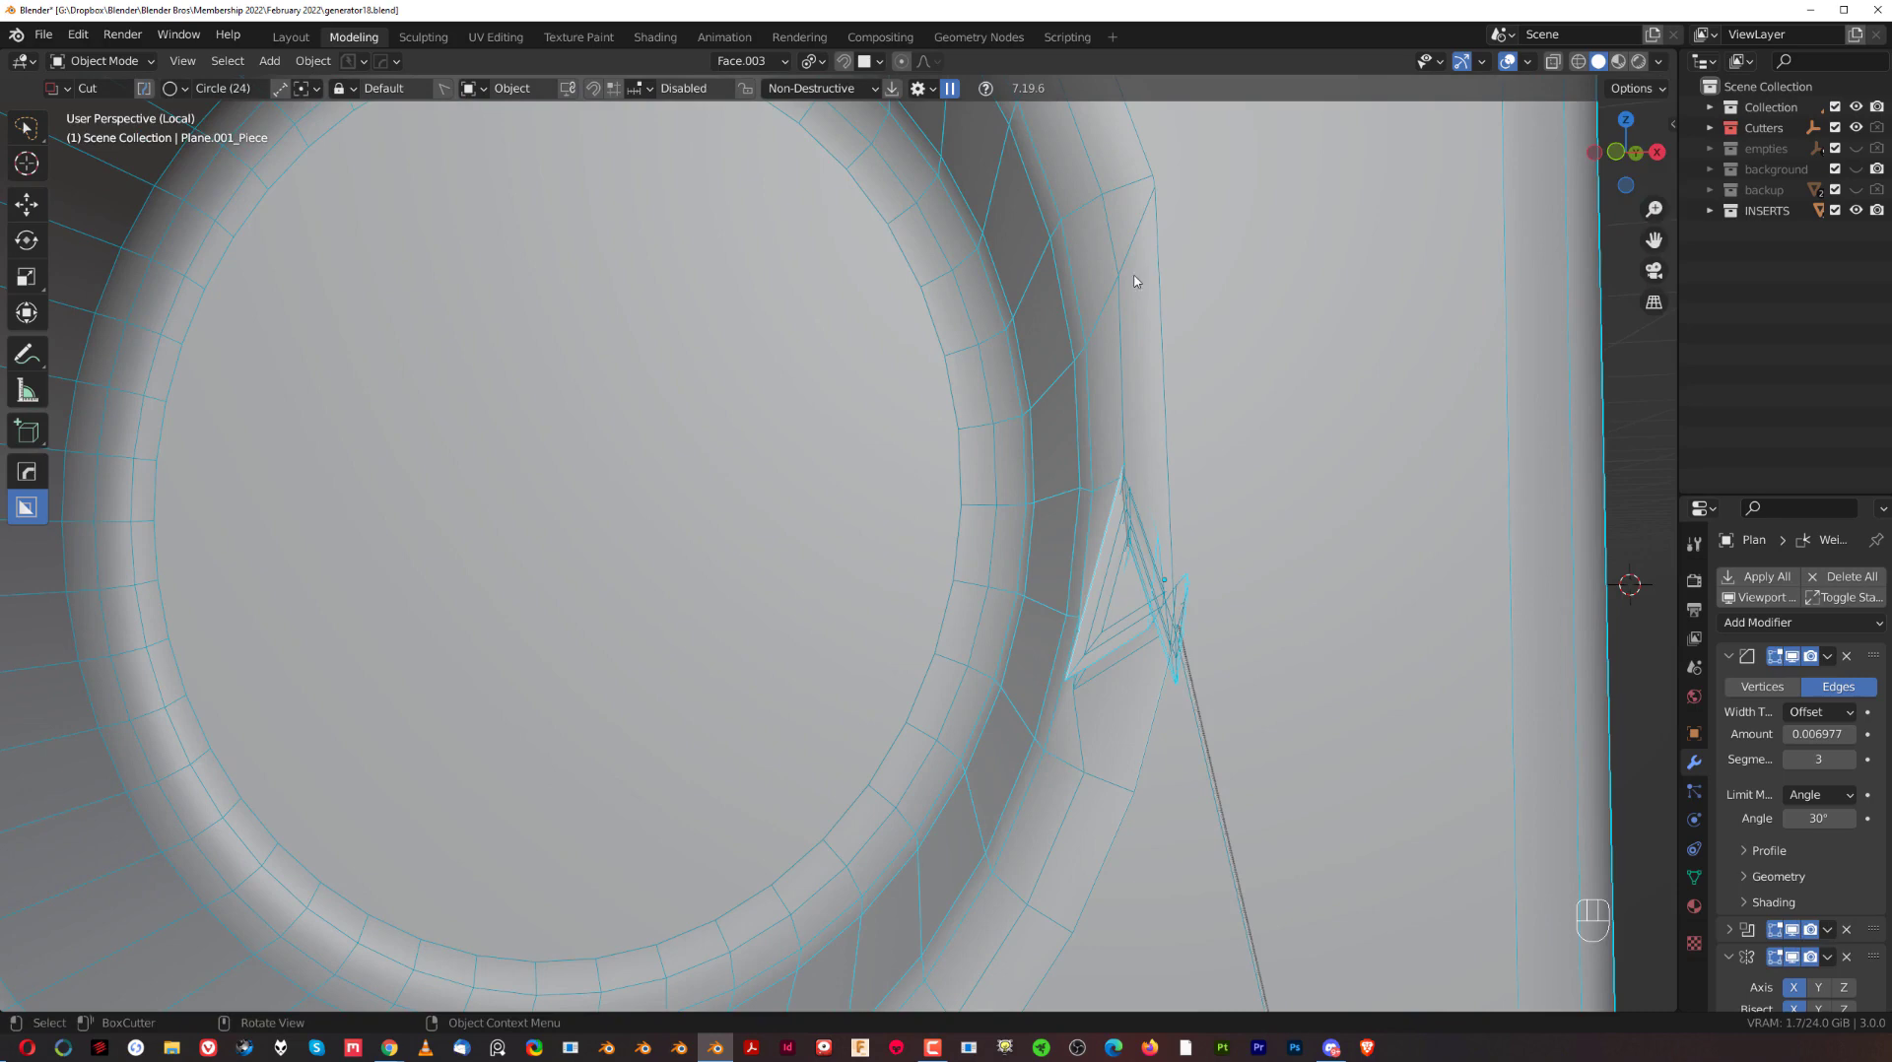
{"action": "left_click_drag", "start_coordinate": [1035, 627], "coordinate": [1069, 529]}
{"action": "left_click_drag", "start_coordinate": [1123, 564], "coordinate": [1048, 698]}
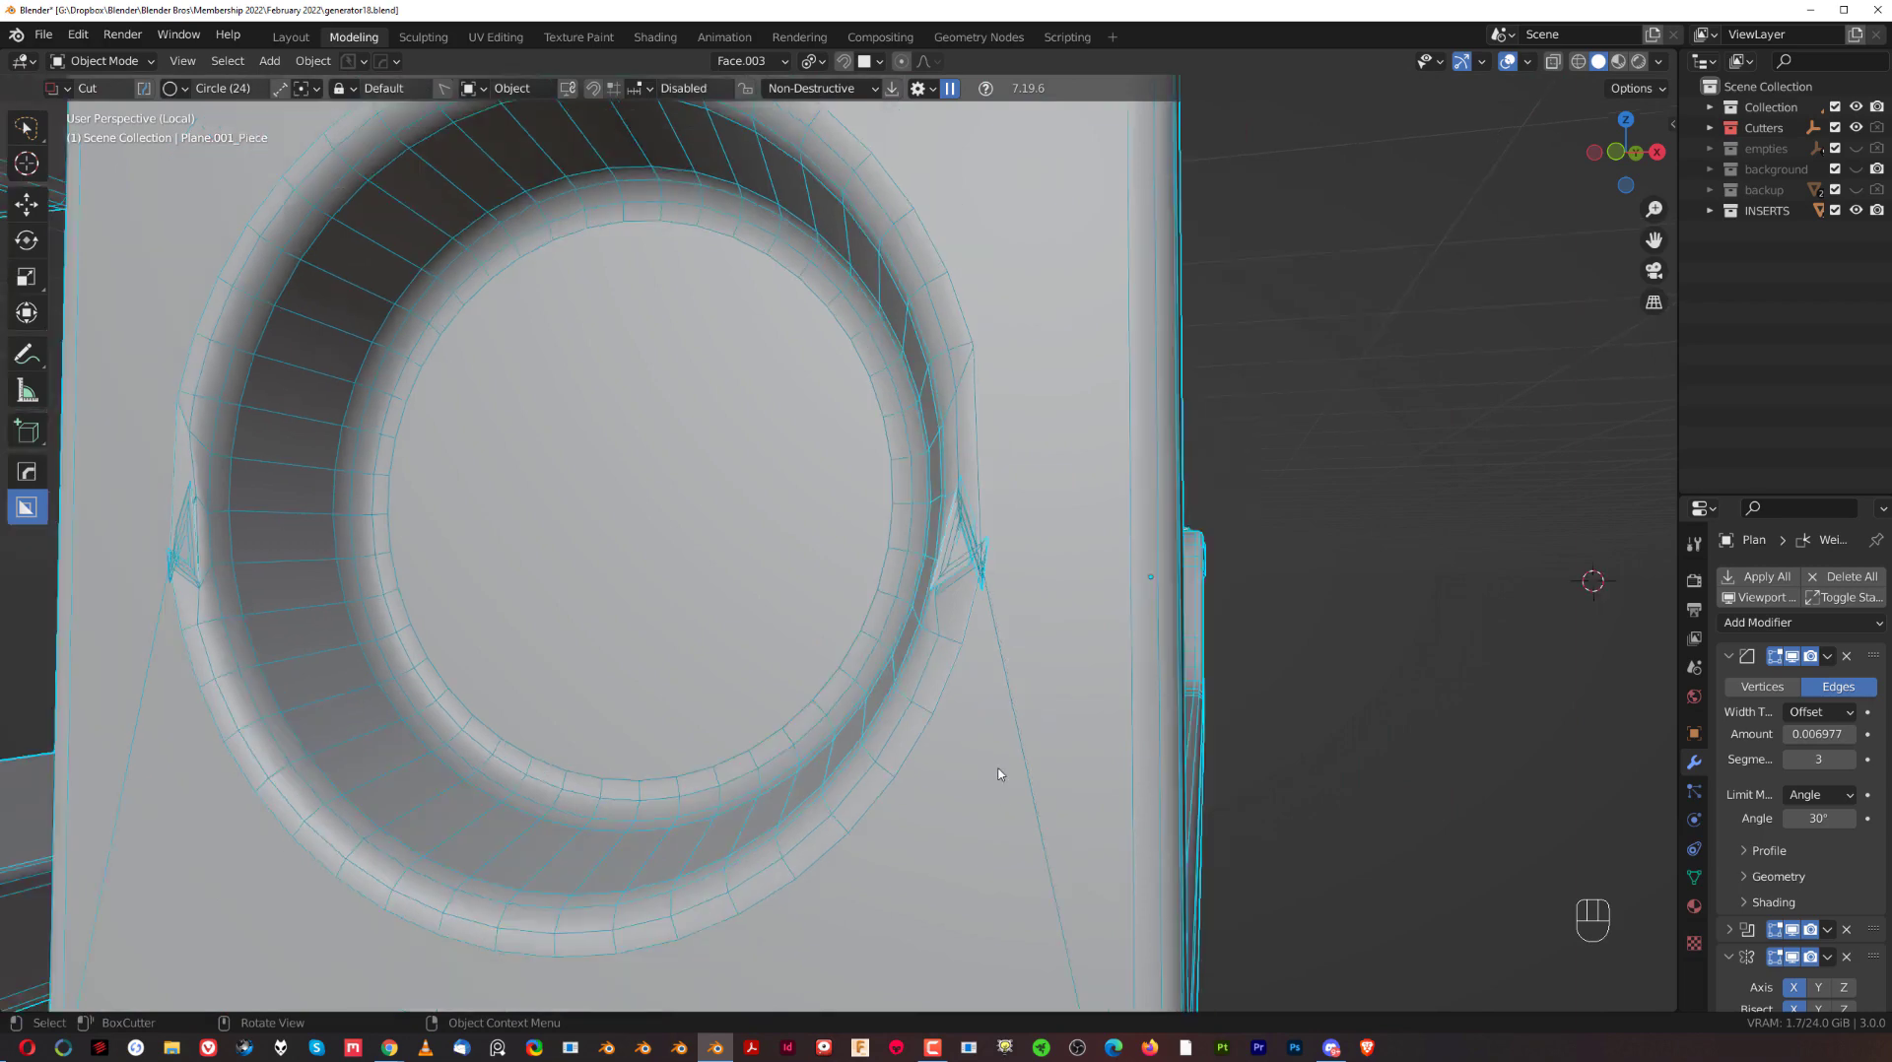
{"action": "middle_click", "coordinate": [941, 662]}
{"action": "key", "text": "q"}
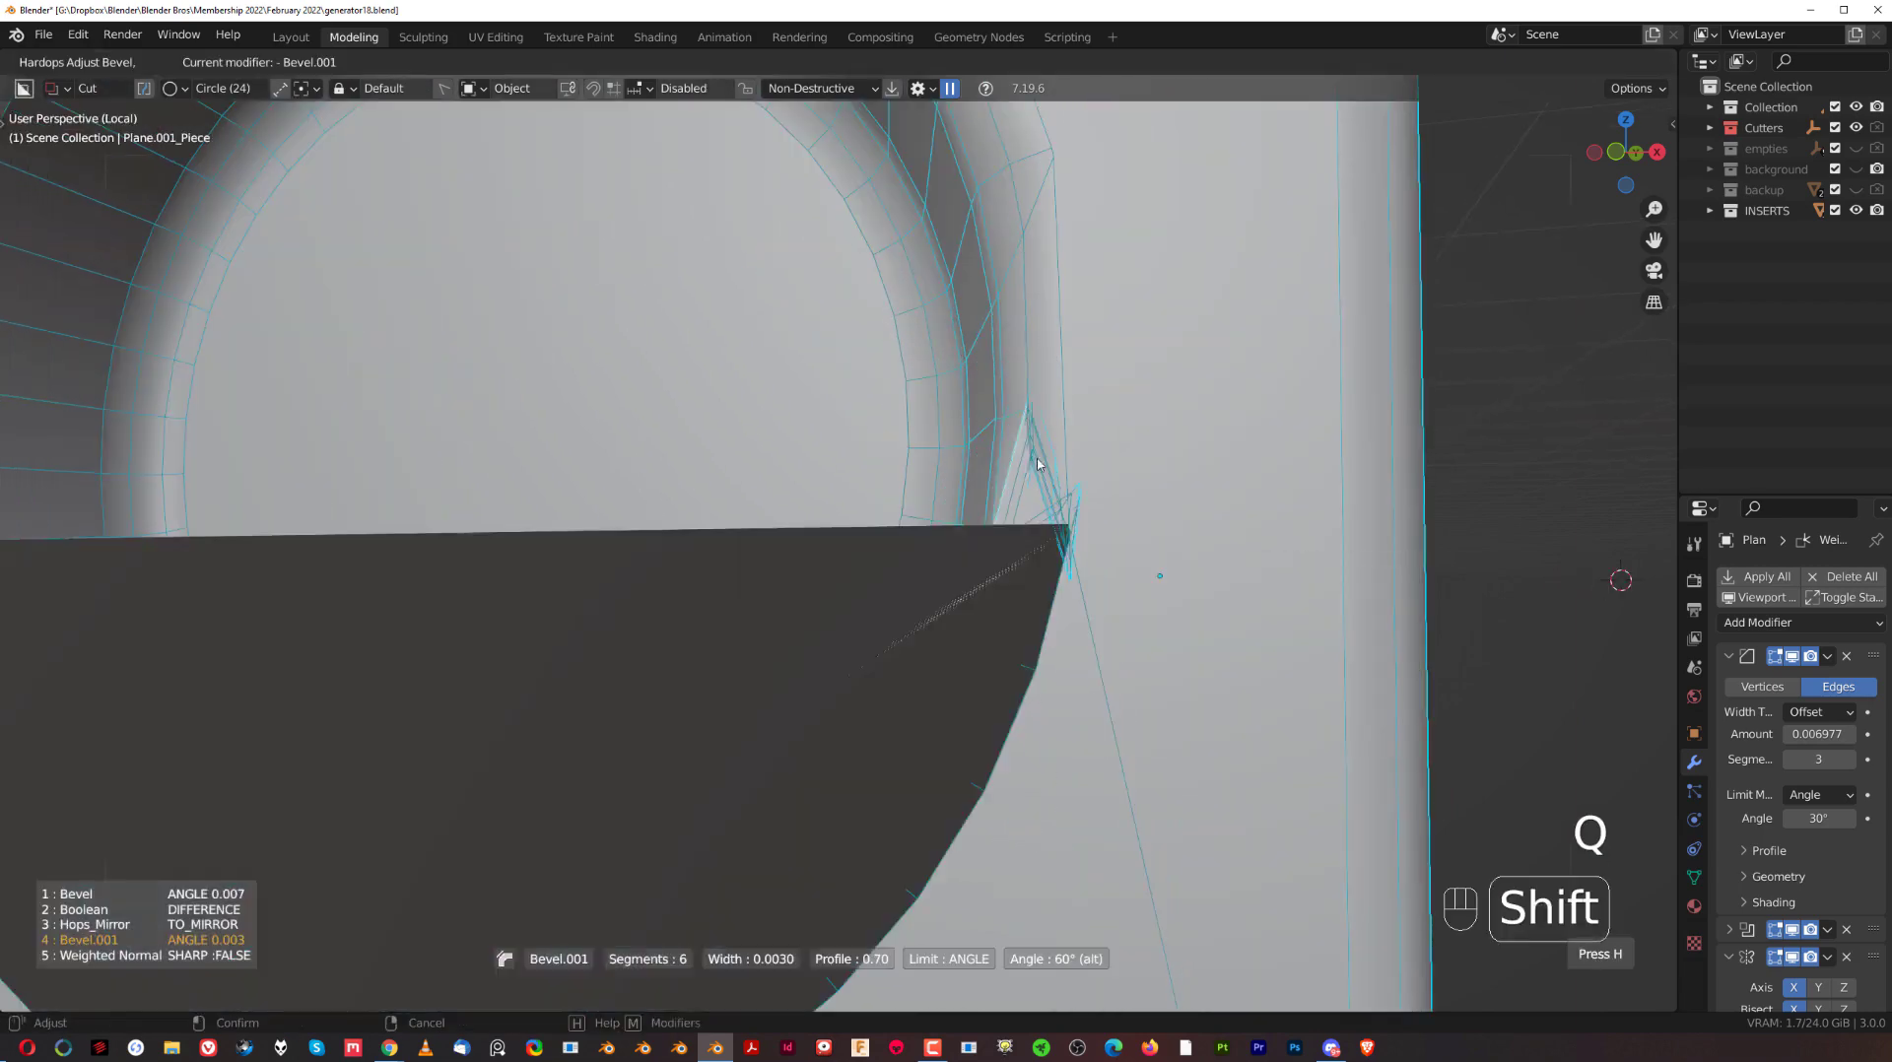
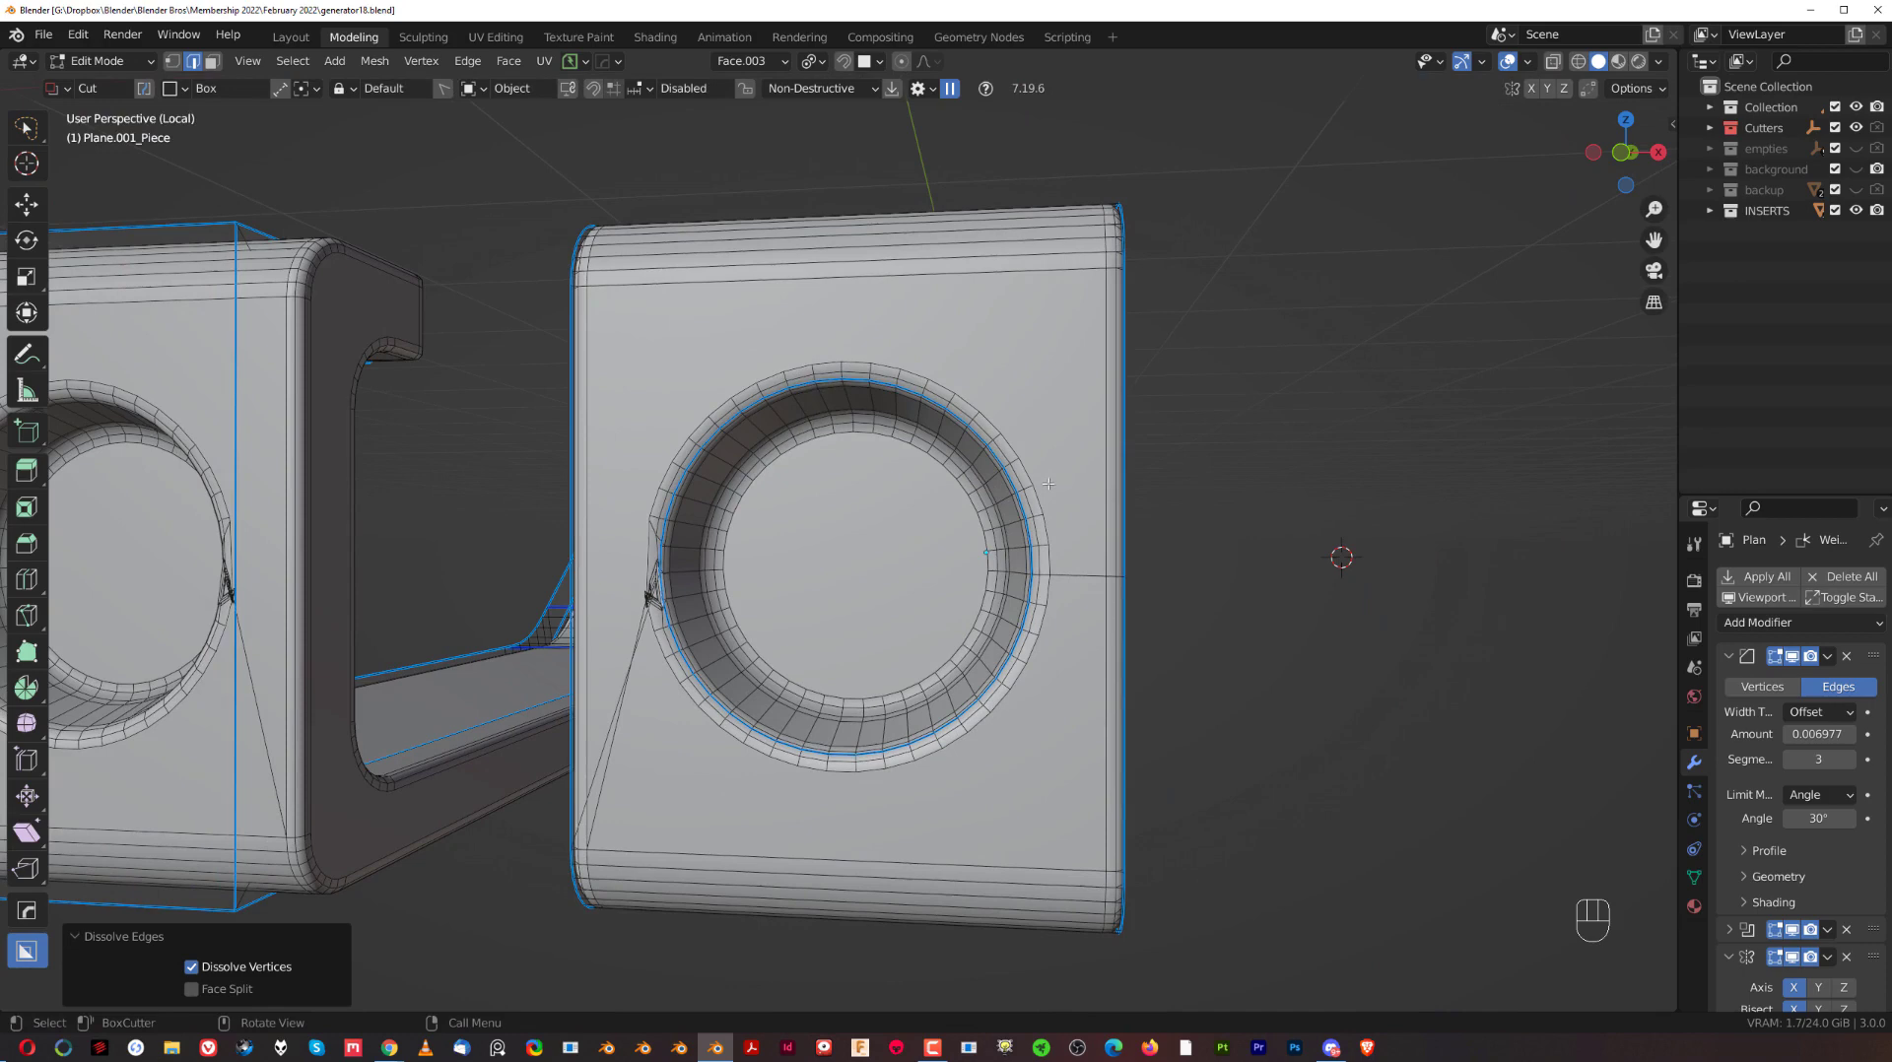
Knife-cut a straight edge from the recess to the block's side and dissolve the leftover pinch edges.
{"action": "key", "text": "Tab"}
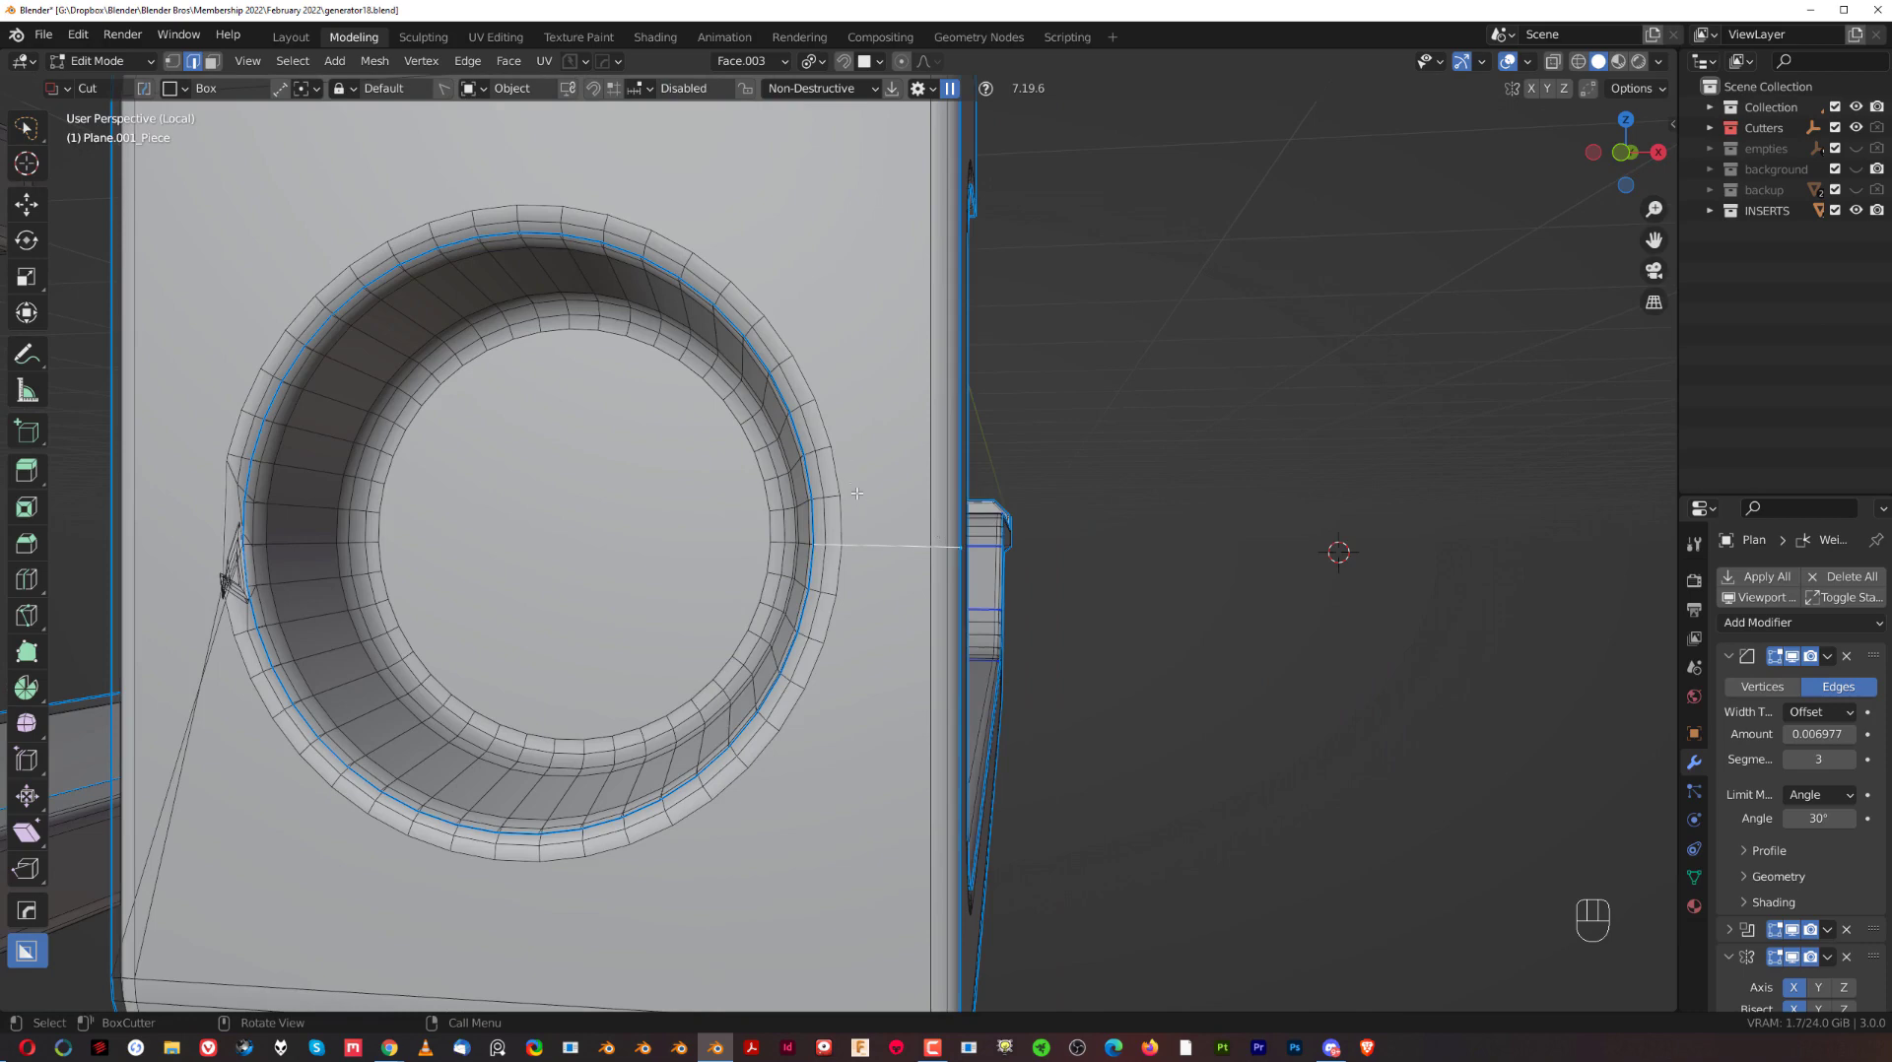
{"action": "key", "text": "Tab"}
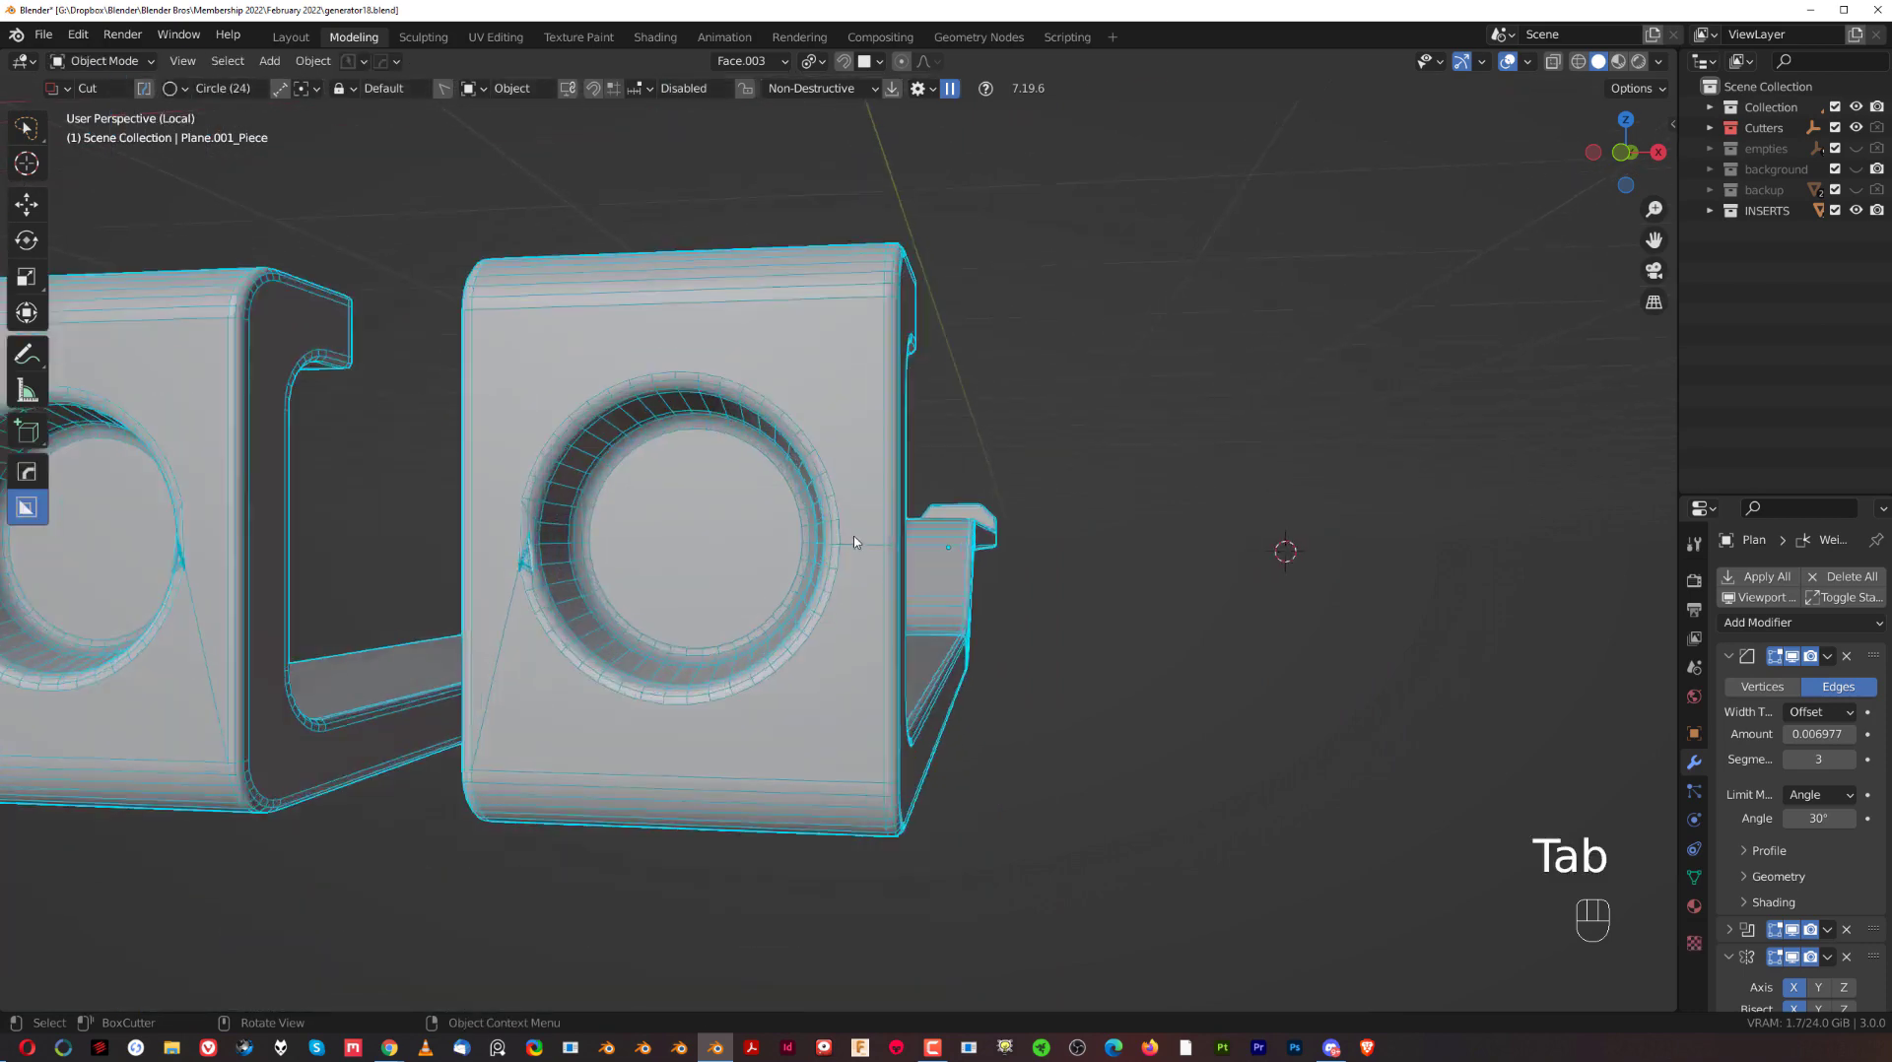
{"action": "left_click", "coordinate": [769, 613]}
{"action": "key", "text": "Tab"}
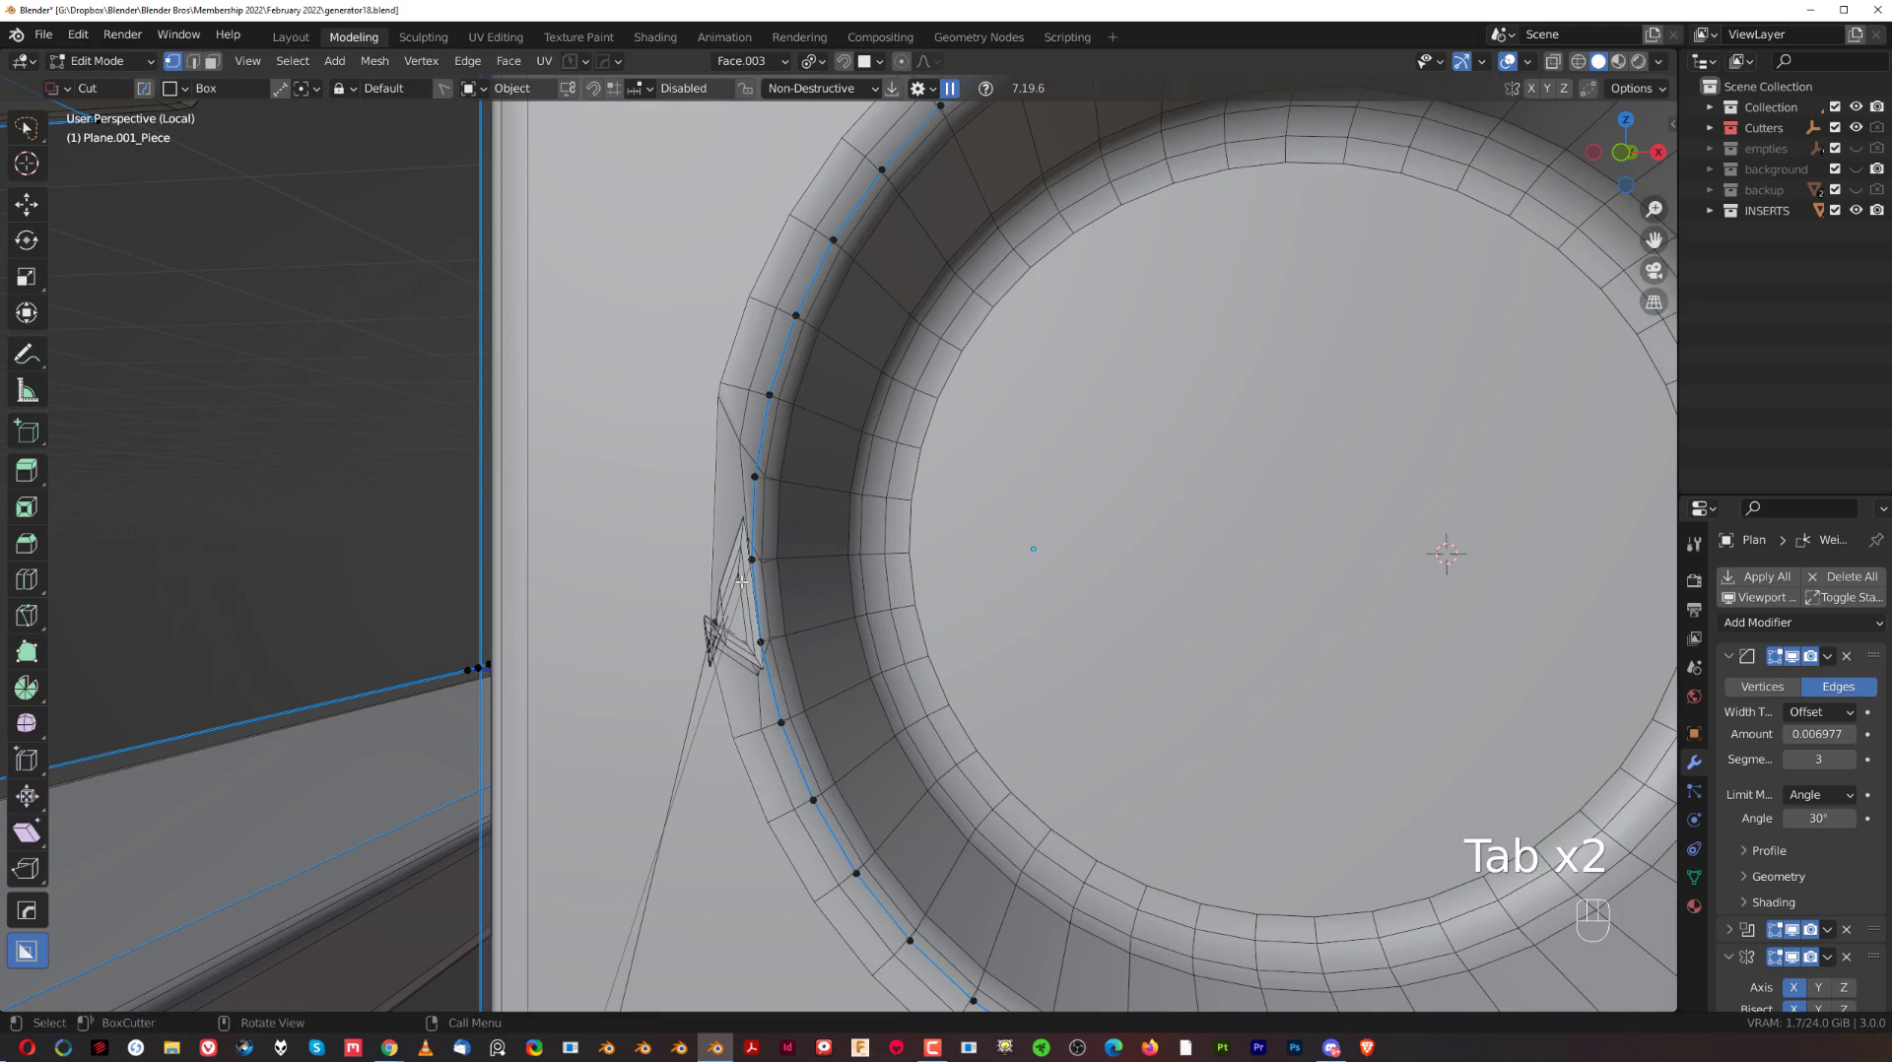
{"action": "key", "text": "k"}
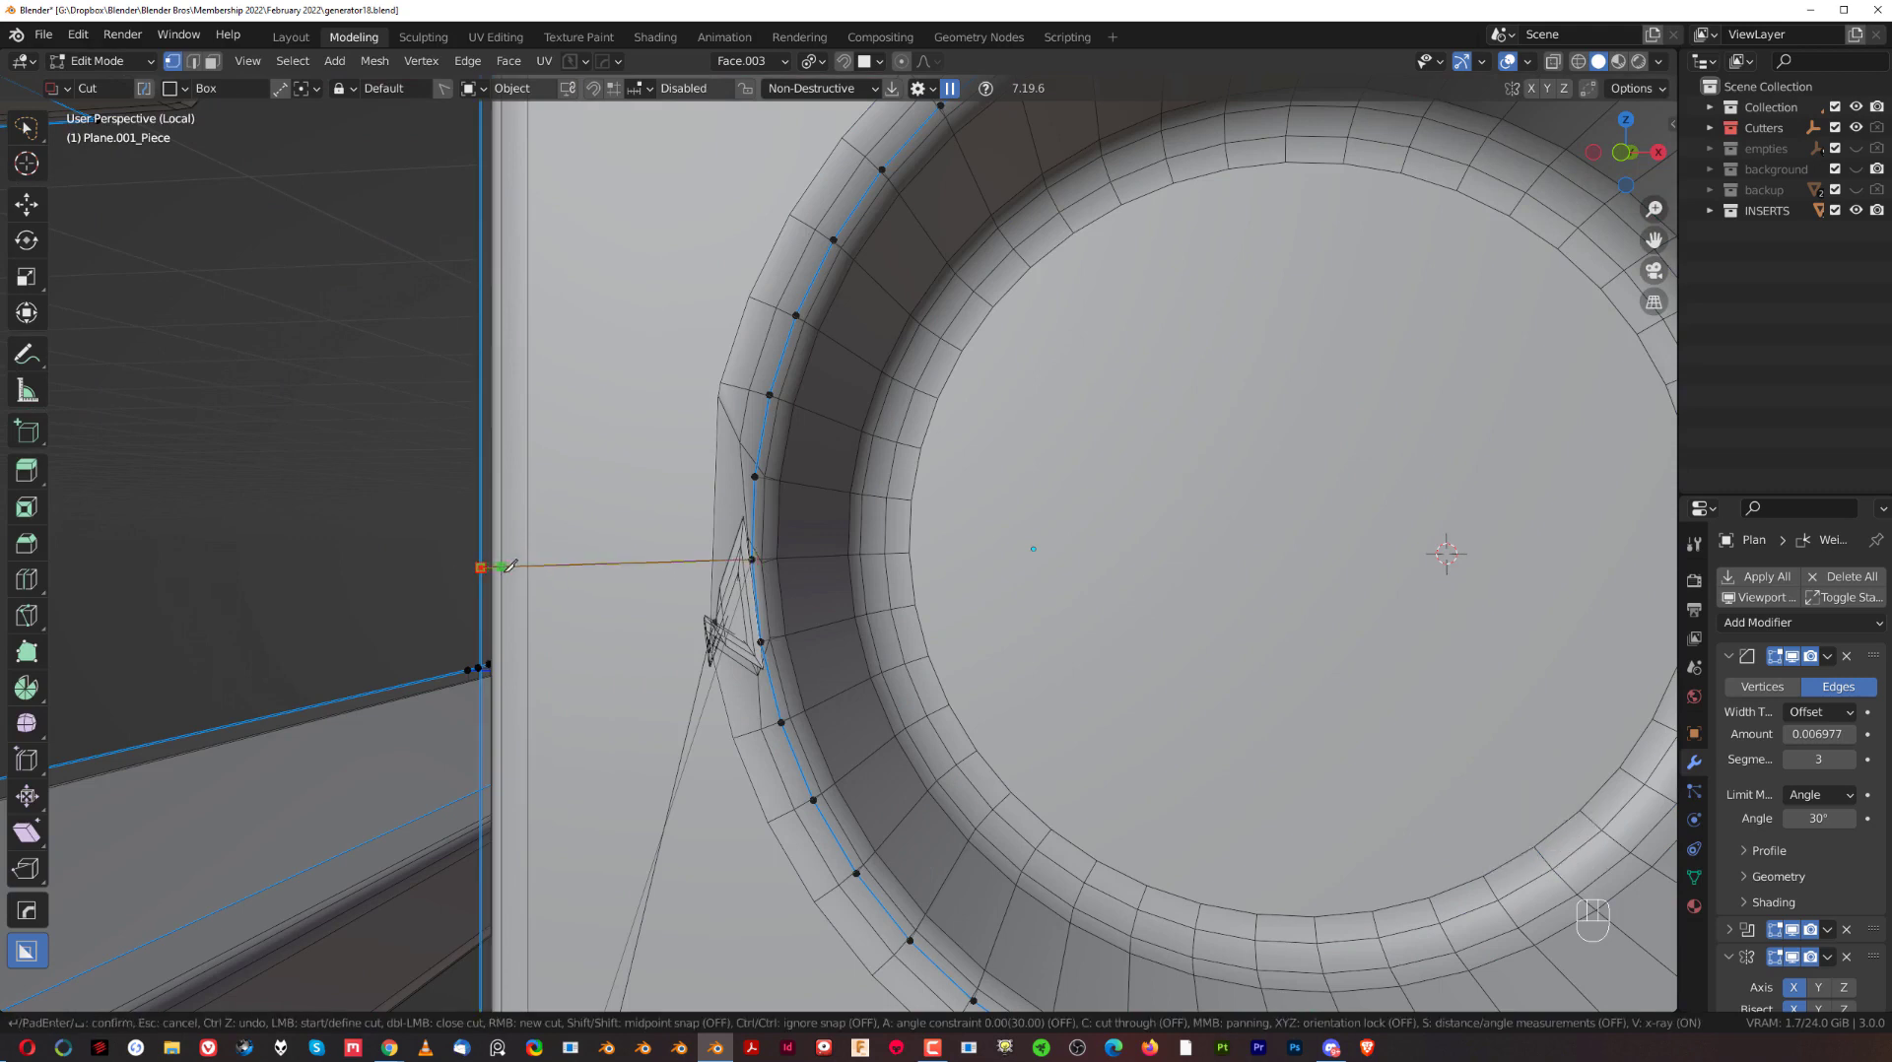
{"action": "key", "text": "Tab"}
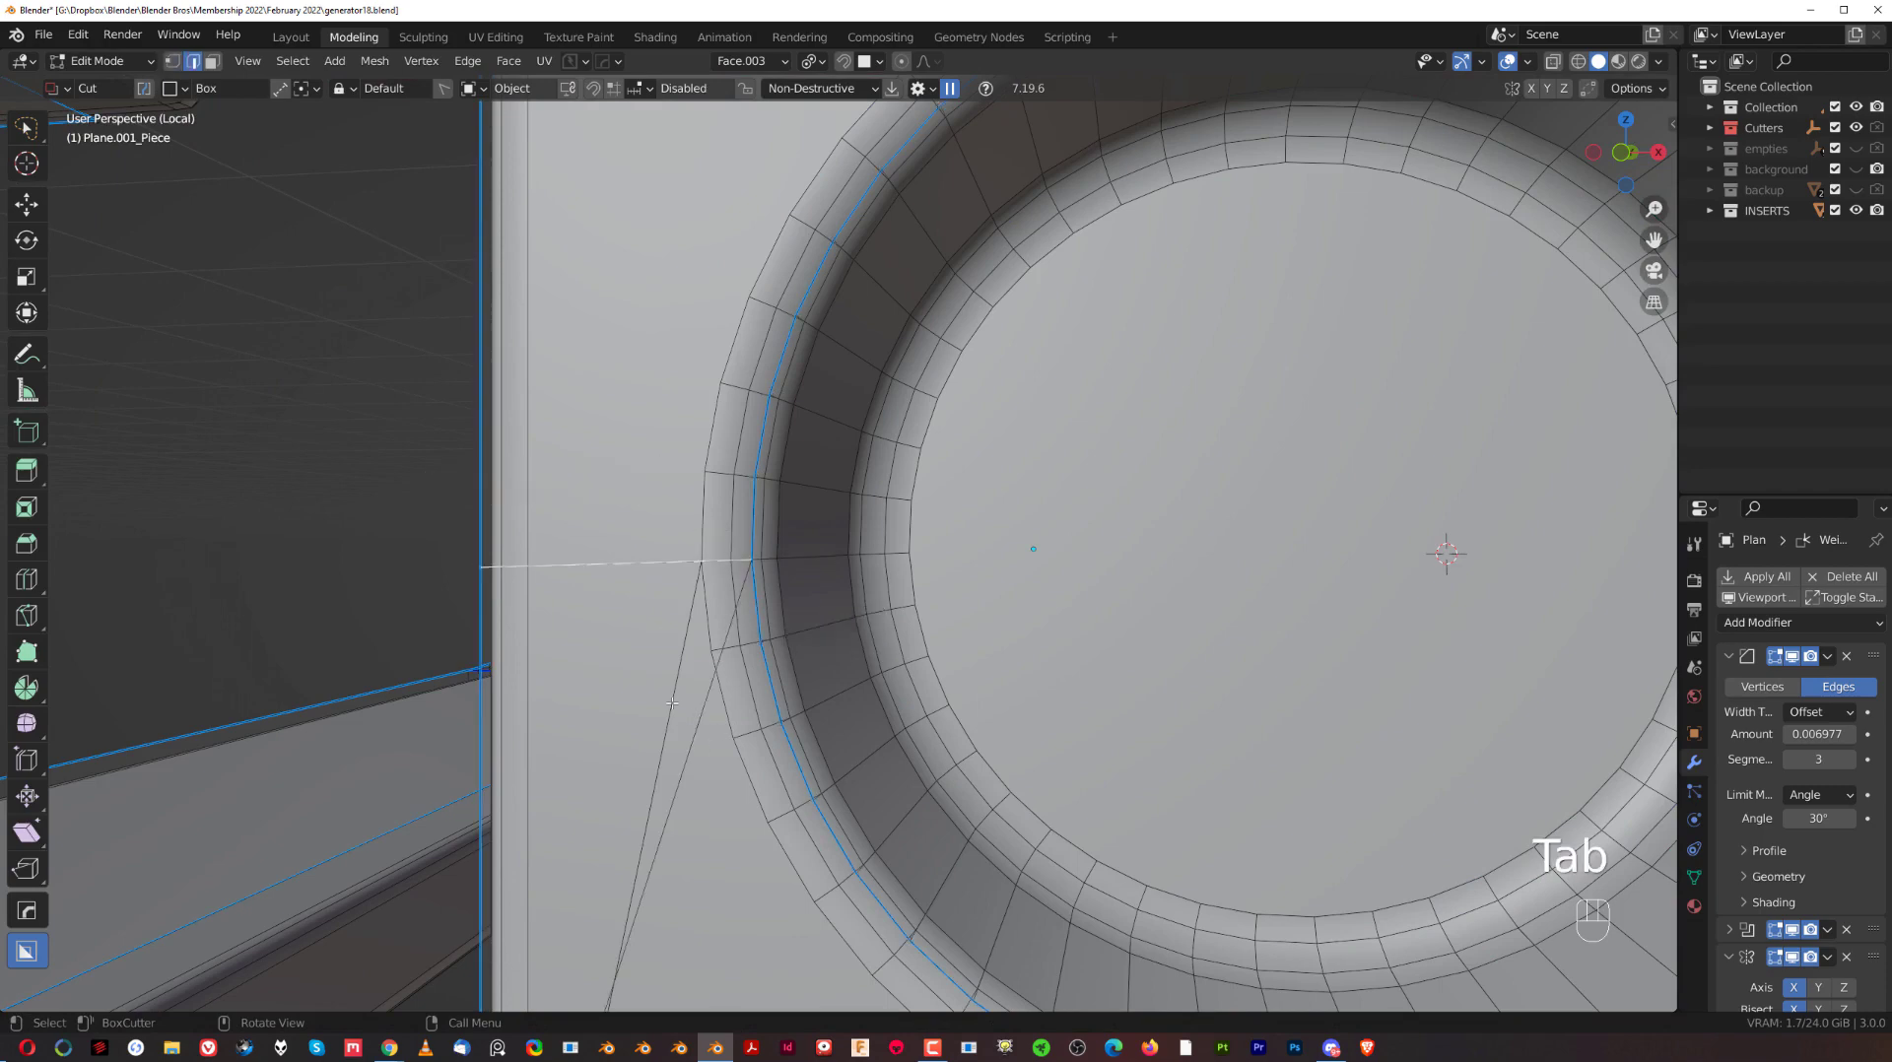
{"action": "key", "text": "x"}
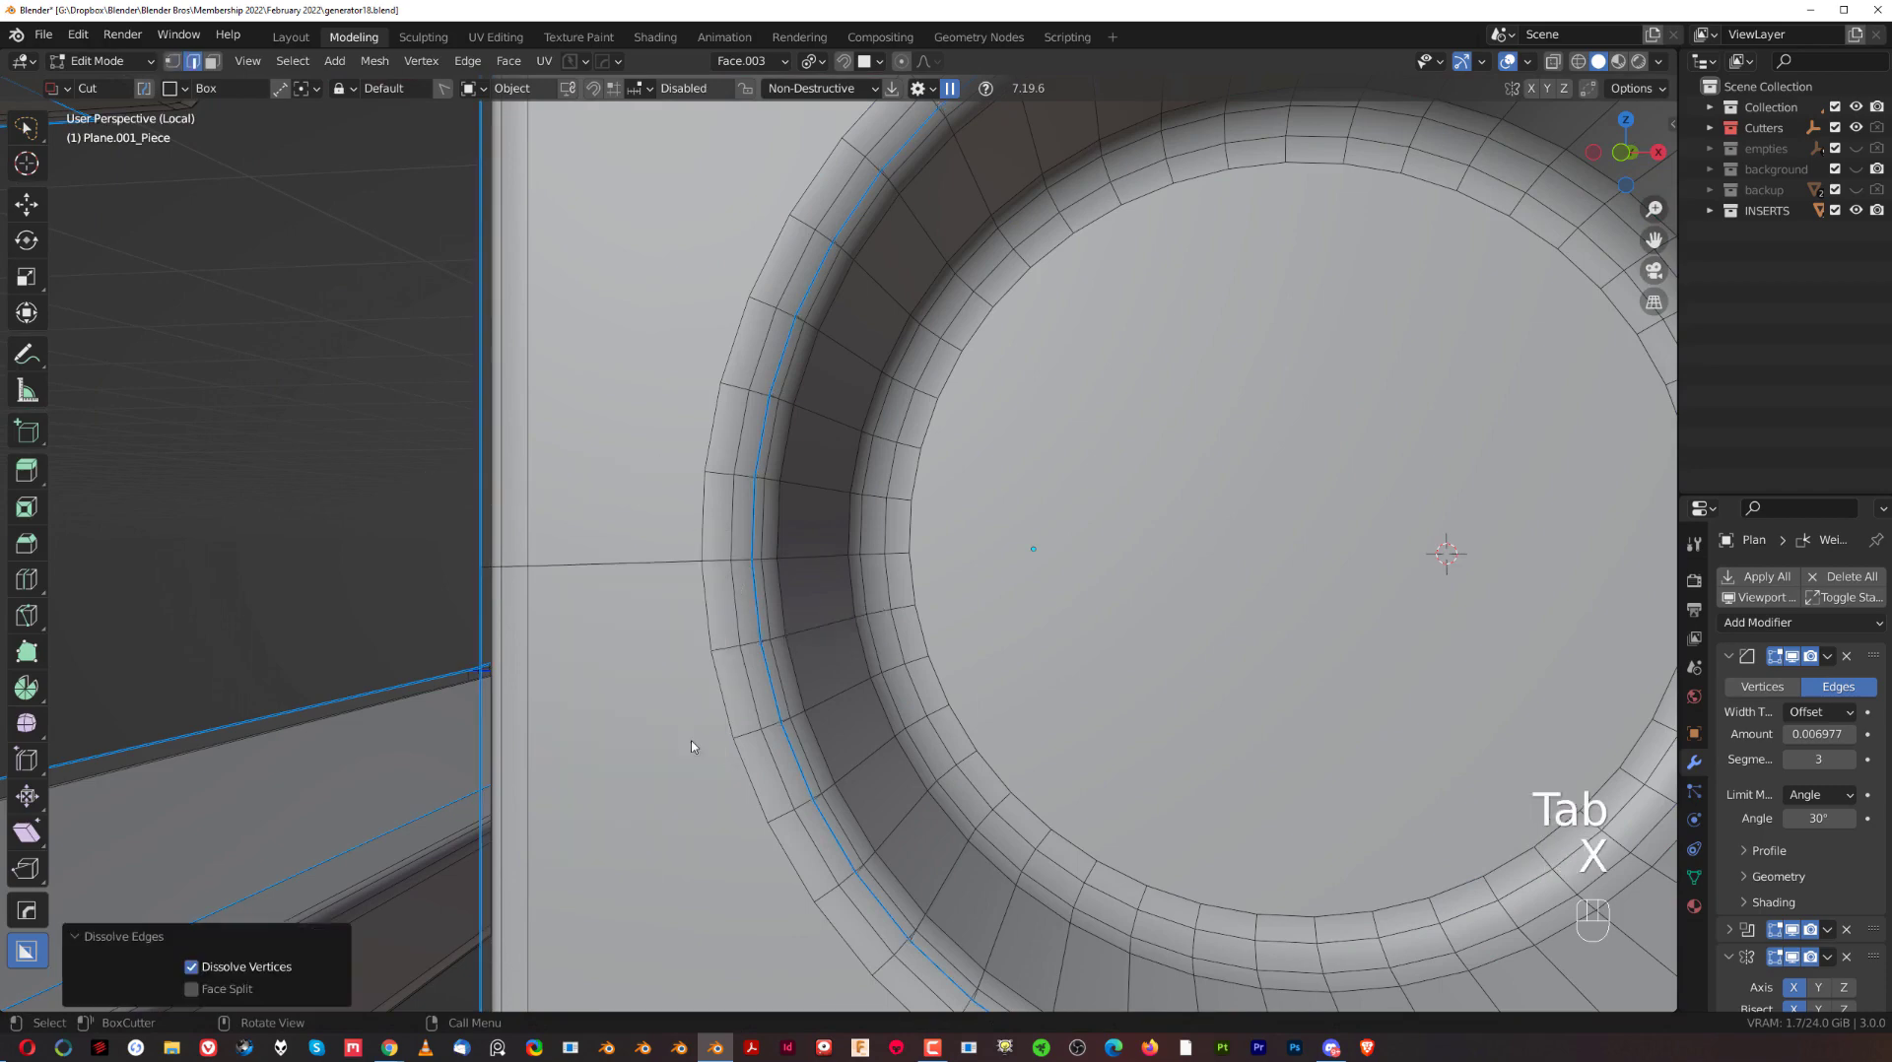
{"action": "key", "text": "Tab"}
Leave Local View back to the full model and bring the spring arm plate into view, selected.
{"action": "key", "text": "/"}
{"action": "left_click", "coordinate": [676, 548]}
{"action": "left_click_drag", "start_coordinate": [870, 580], "coordinate": [1008, 491]}
{"action": "middle_click", "coordinate": [996, 519]}
{"action": "left_click_drag", "start_coordinate": [990, 562], "coordinate": [920, 590]}
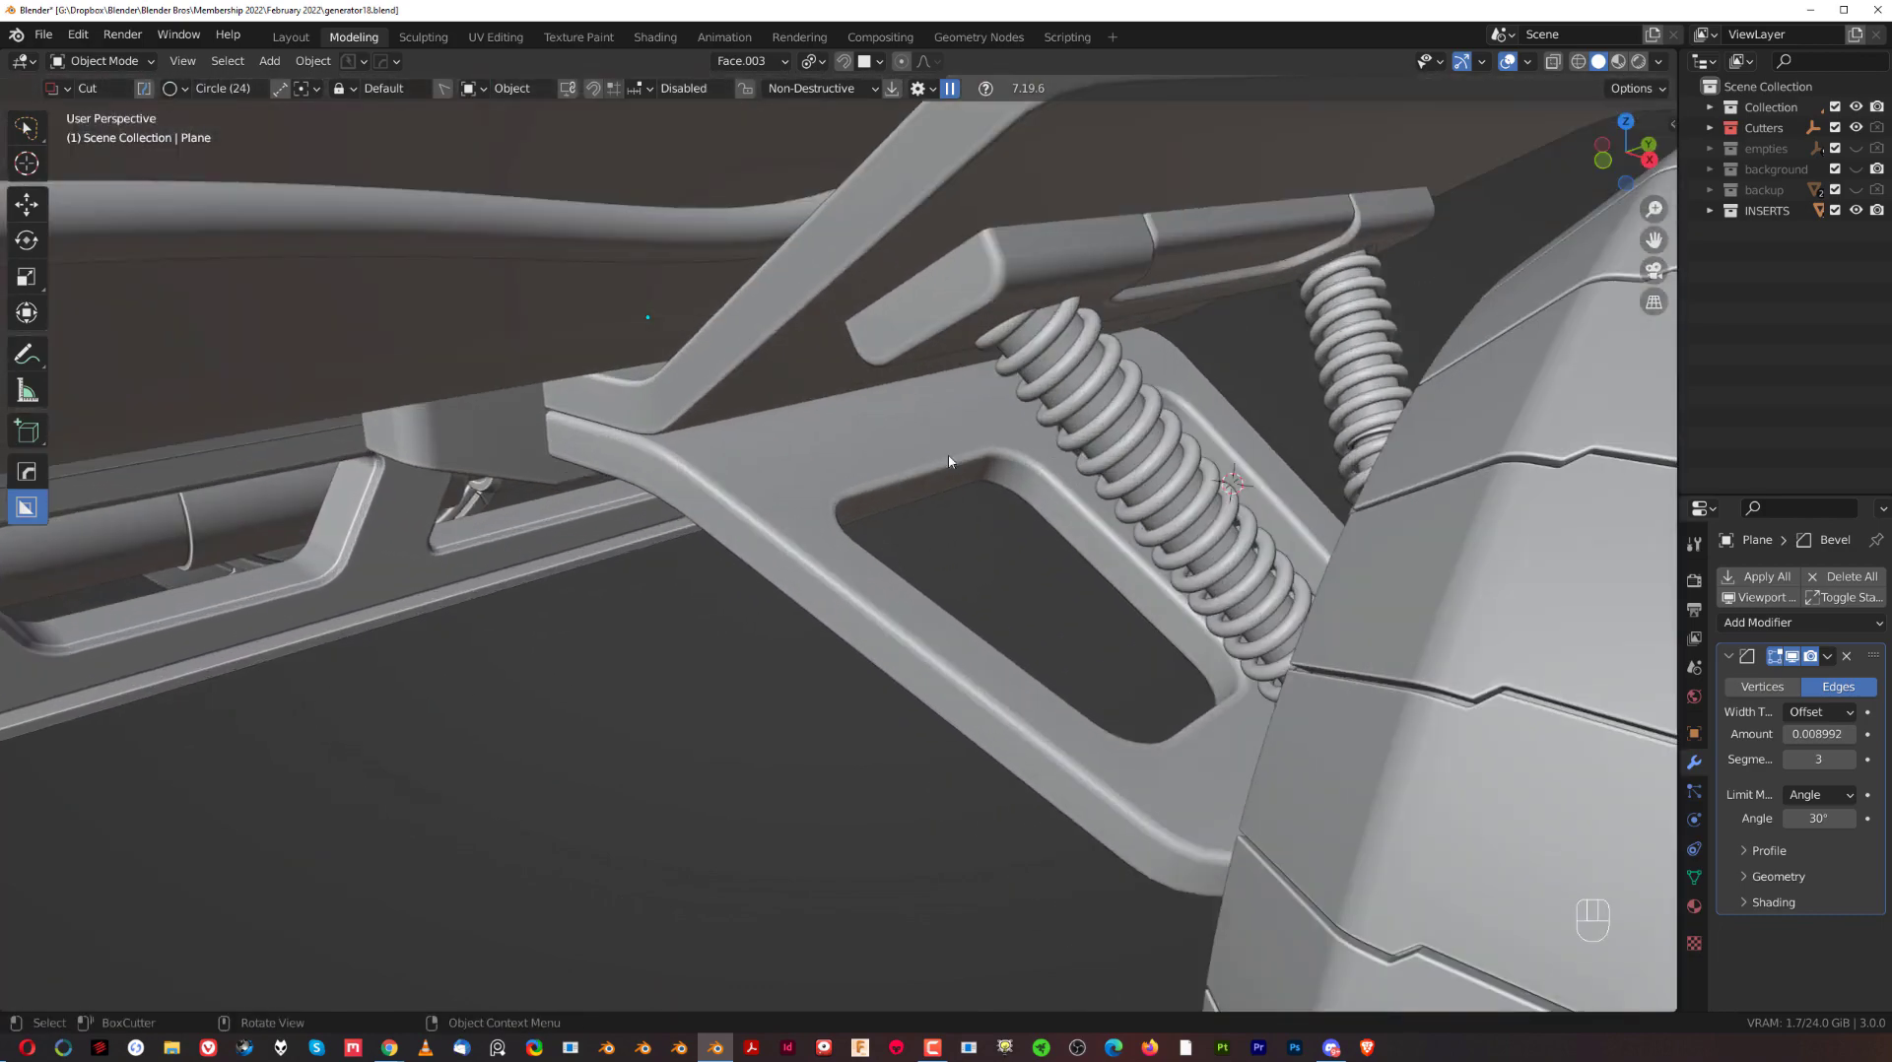
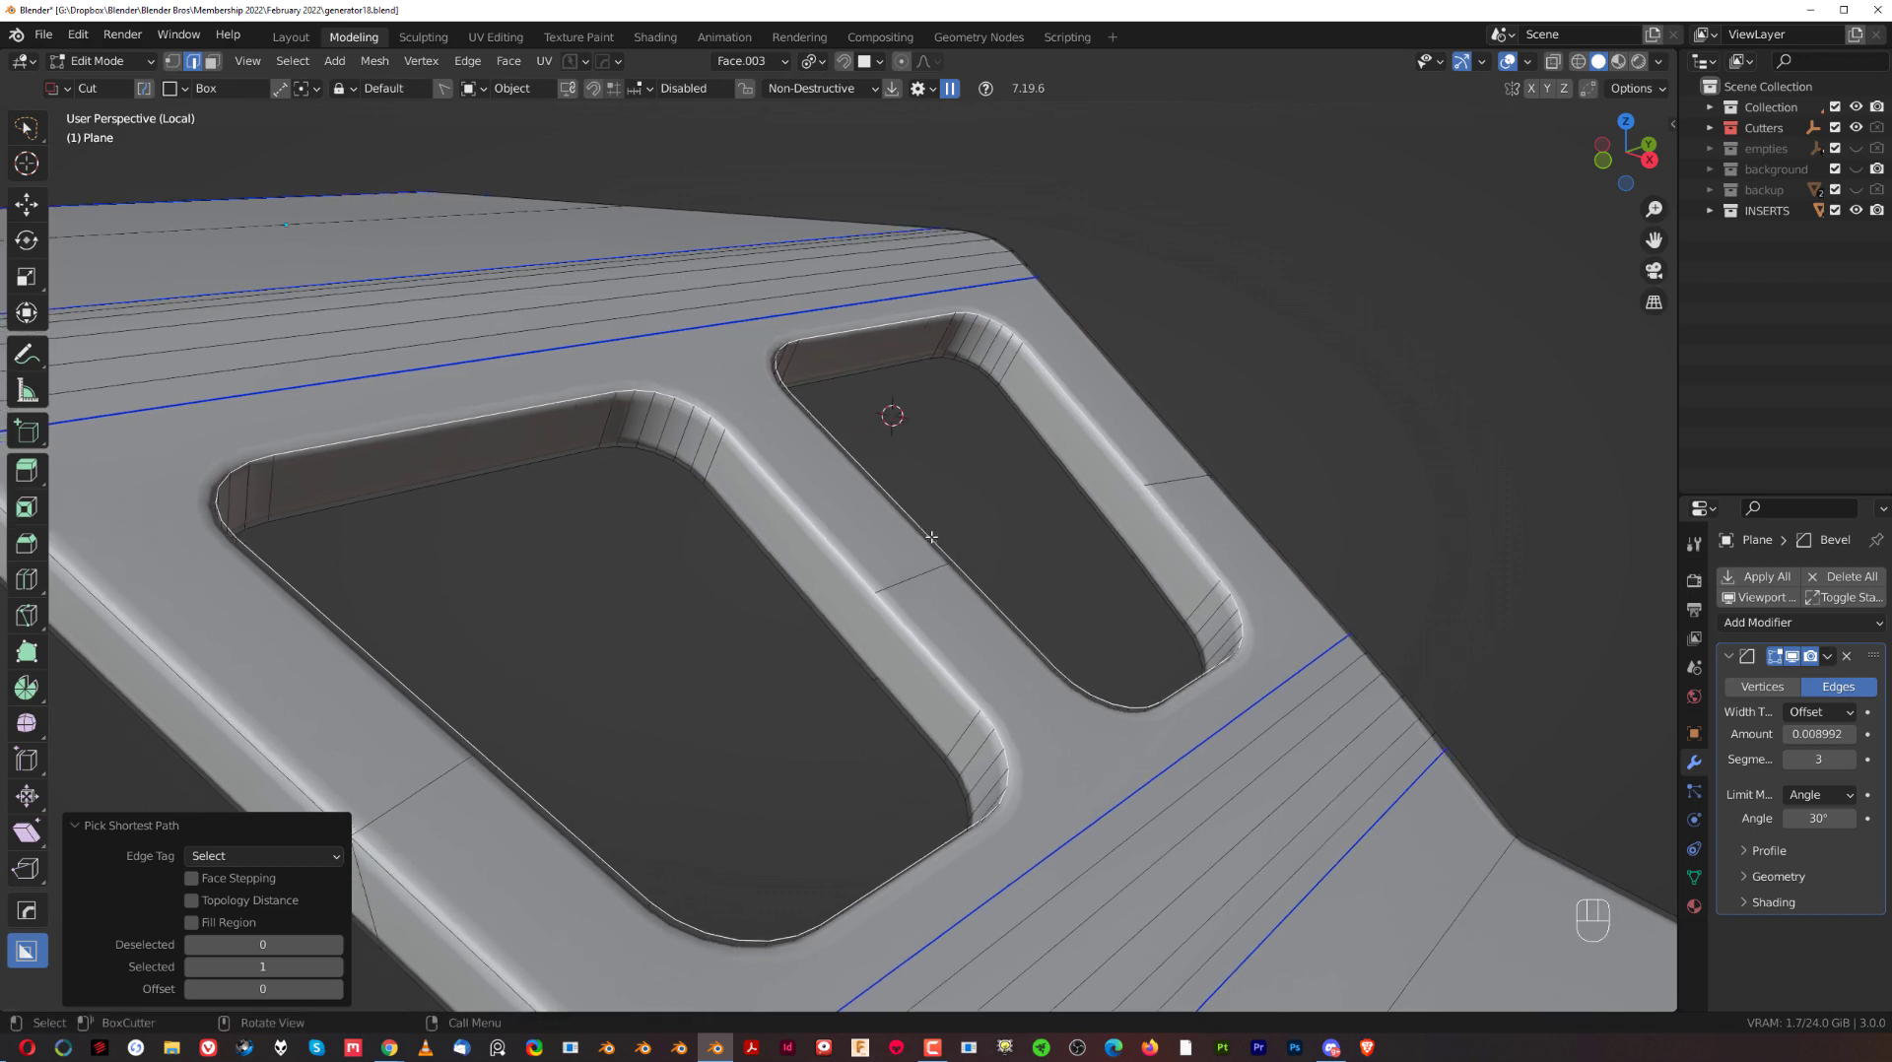
Chamfer the selected rim edge loops around the arm plate's two openings with Ctrl+B.
{"action": "key", "text": "ctrl+b"}
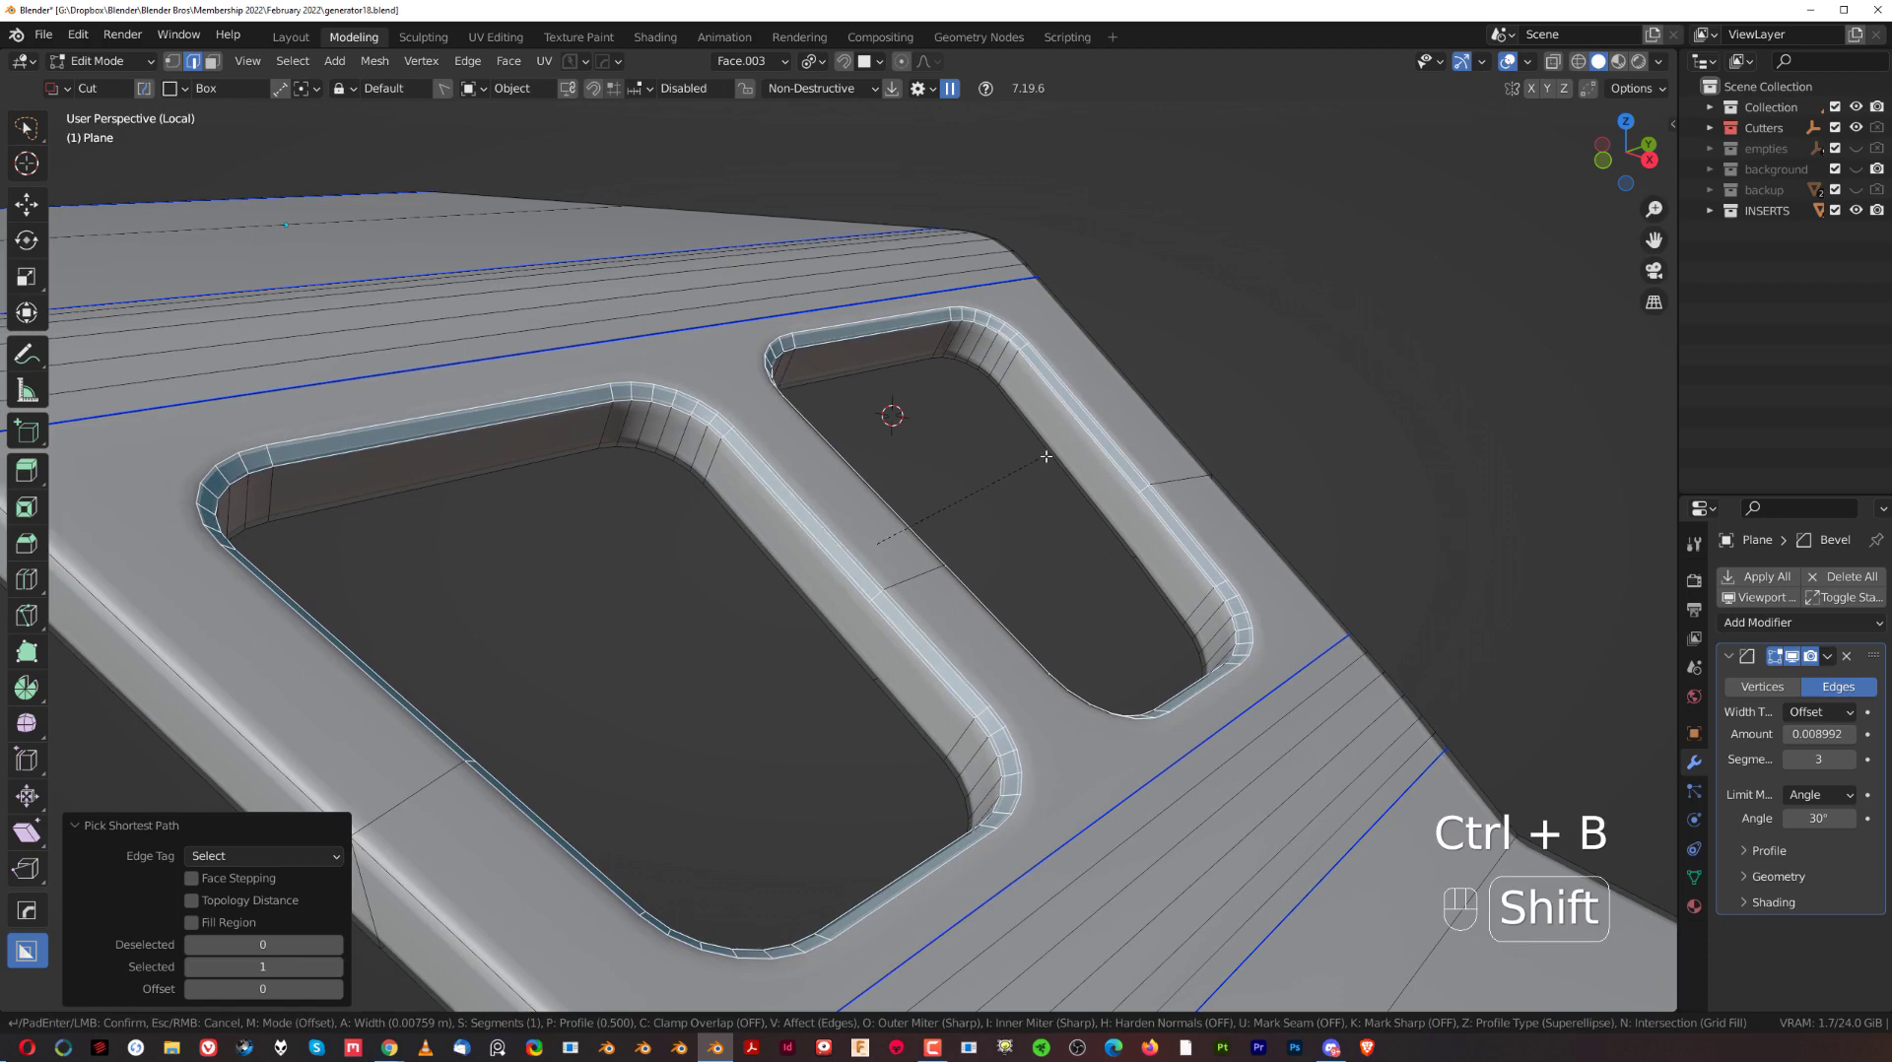
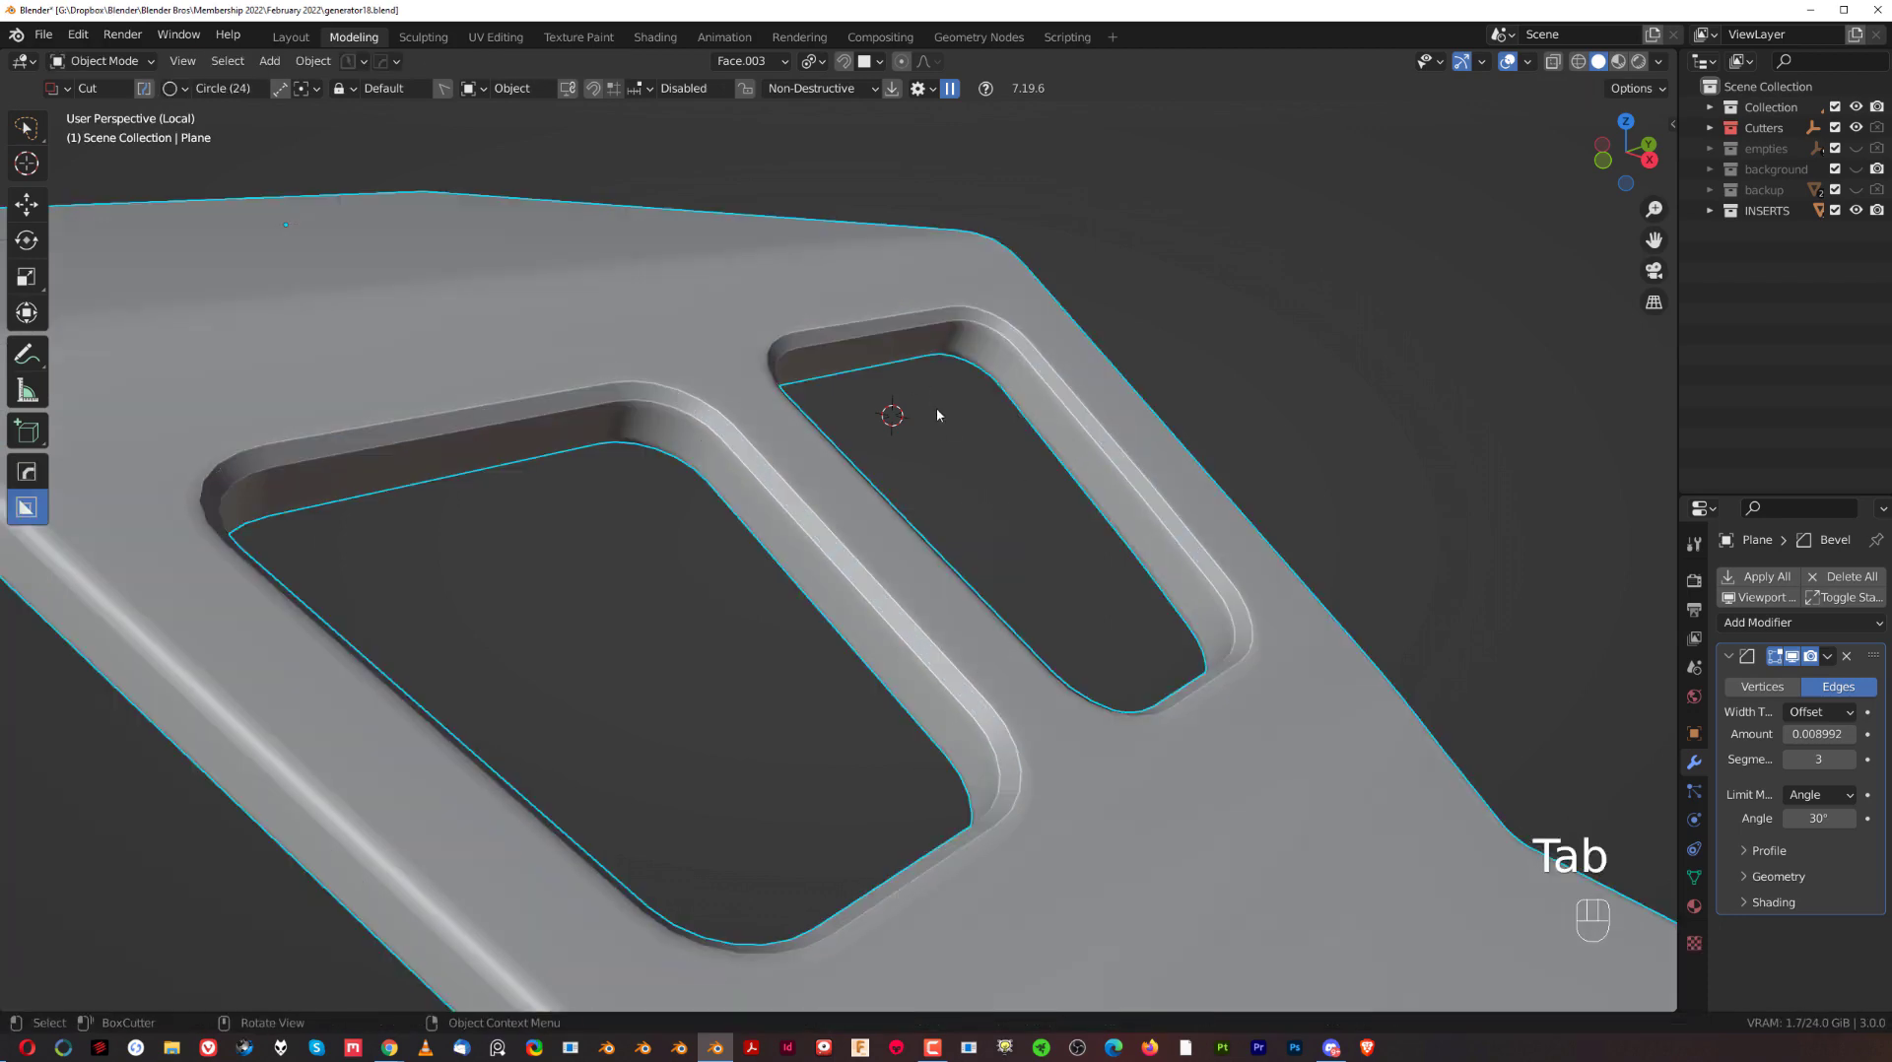
Zoom into the larger opening's rim corners to inspect the shading and toggle the wireframe overlay.
{"action": "left_click_drag", "start_coordinate": [632, 405], "coordinate": [959, 717]}
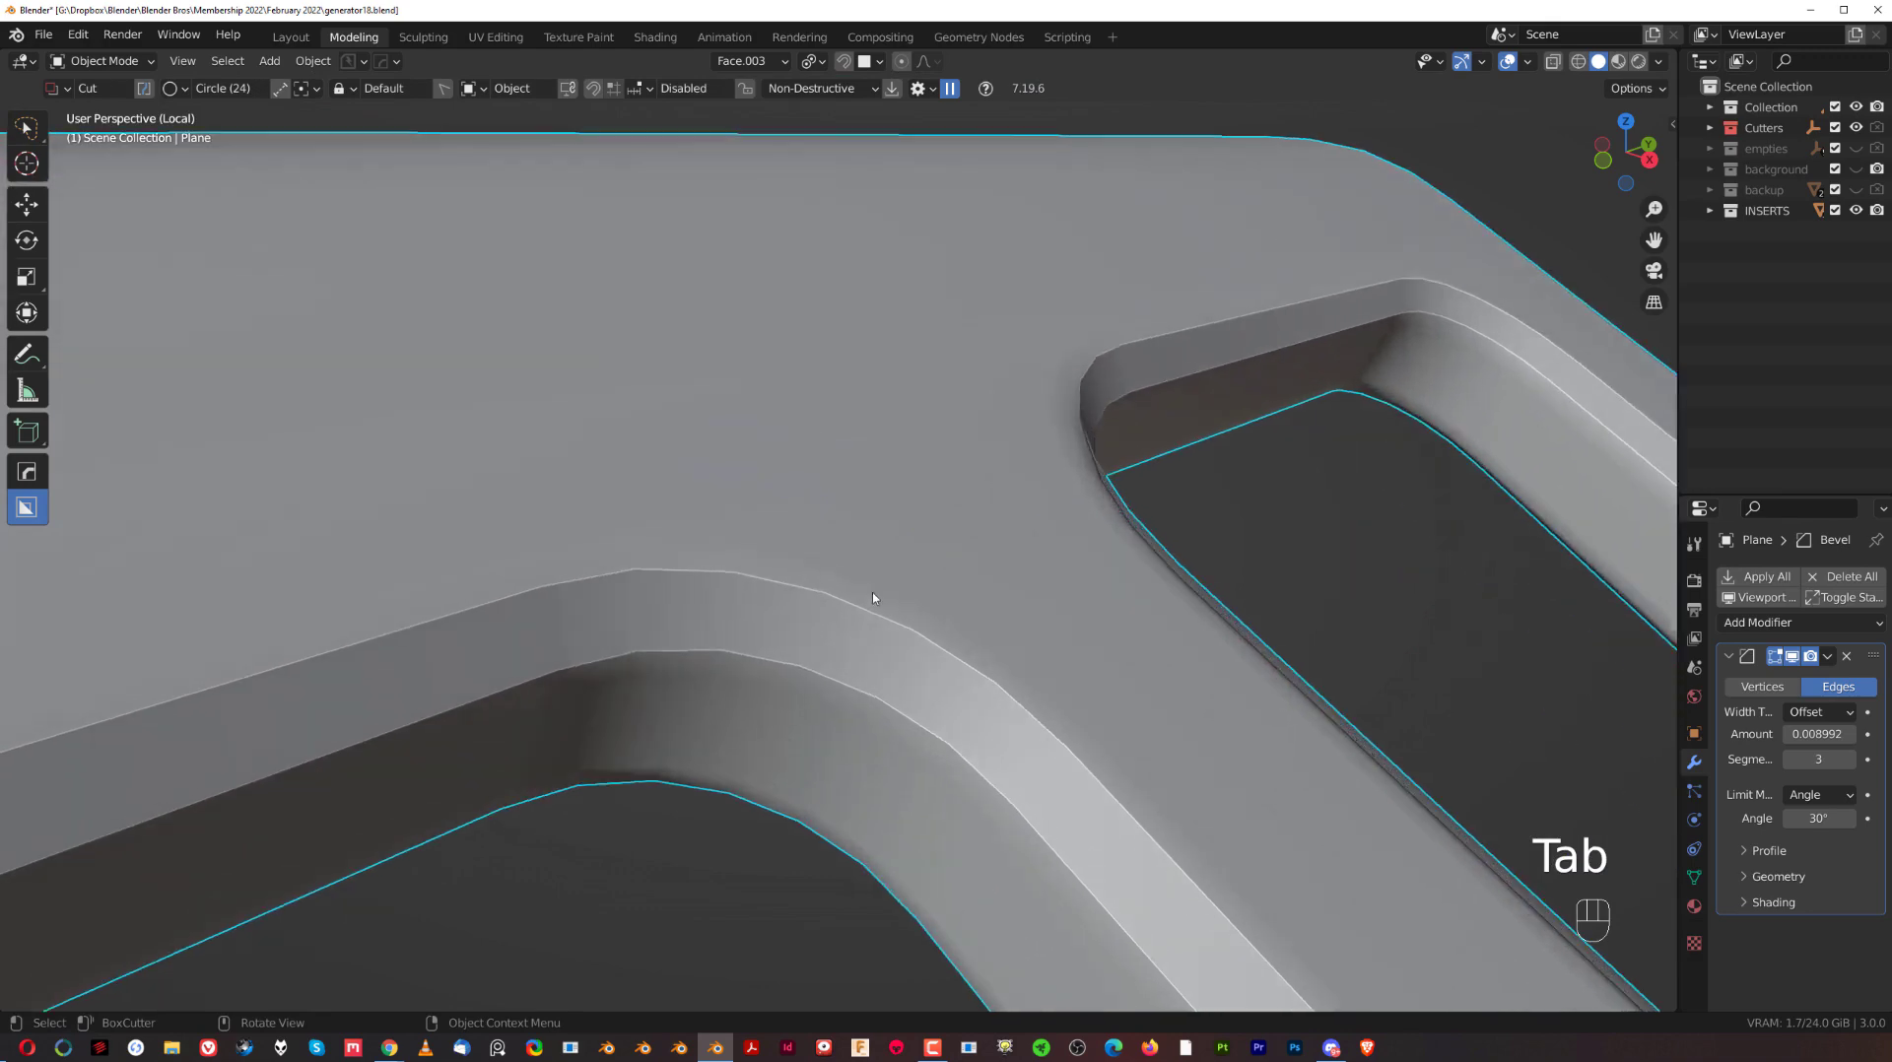
{"action": "left_click_drag", "start_coordinate": [855, 614], "coordinate": [1096, 563]}
{"action": "left_click", "coordinate": [936, 554]}
{"action": "left_click_drag", "start_coordinate": [718, 600], "coordinate": [850, 546]}
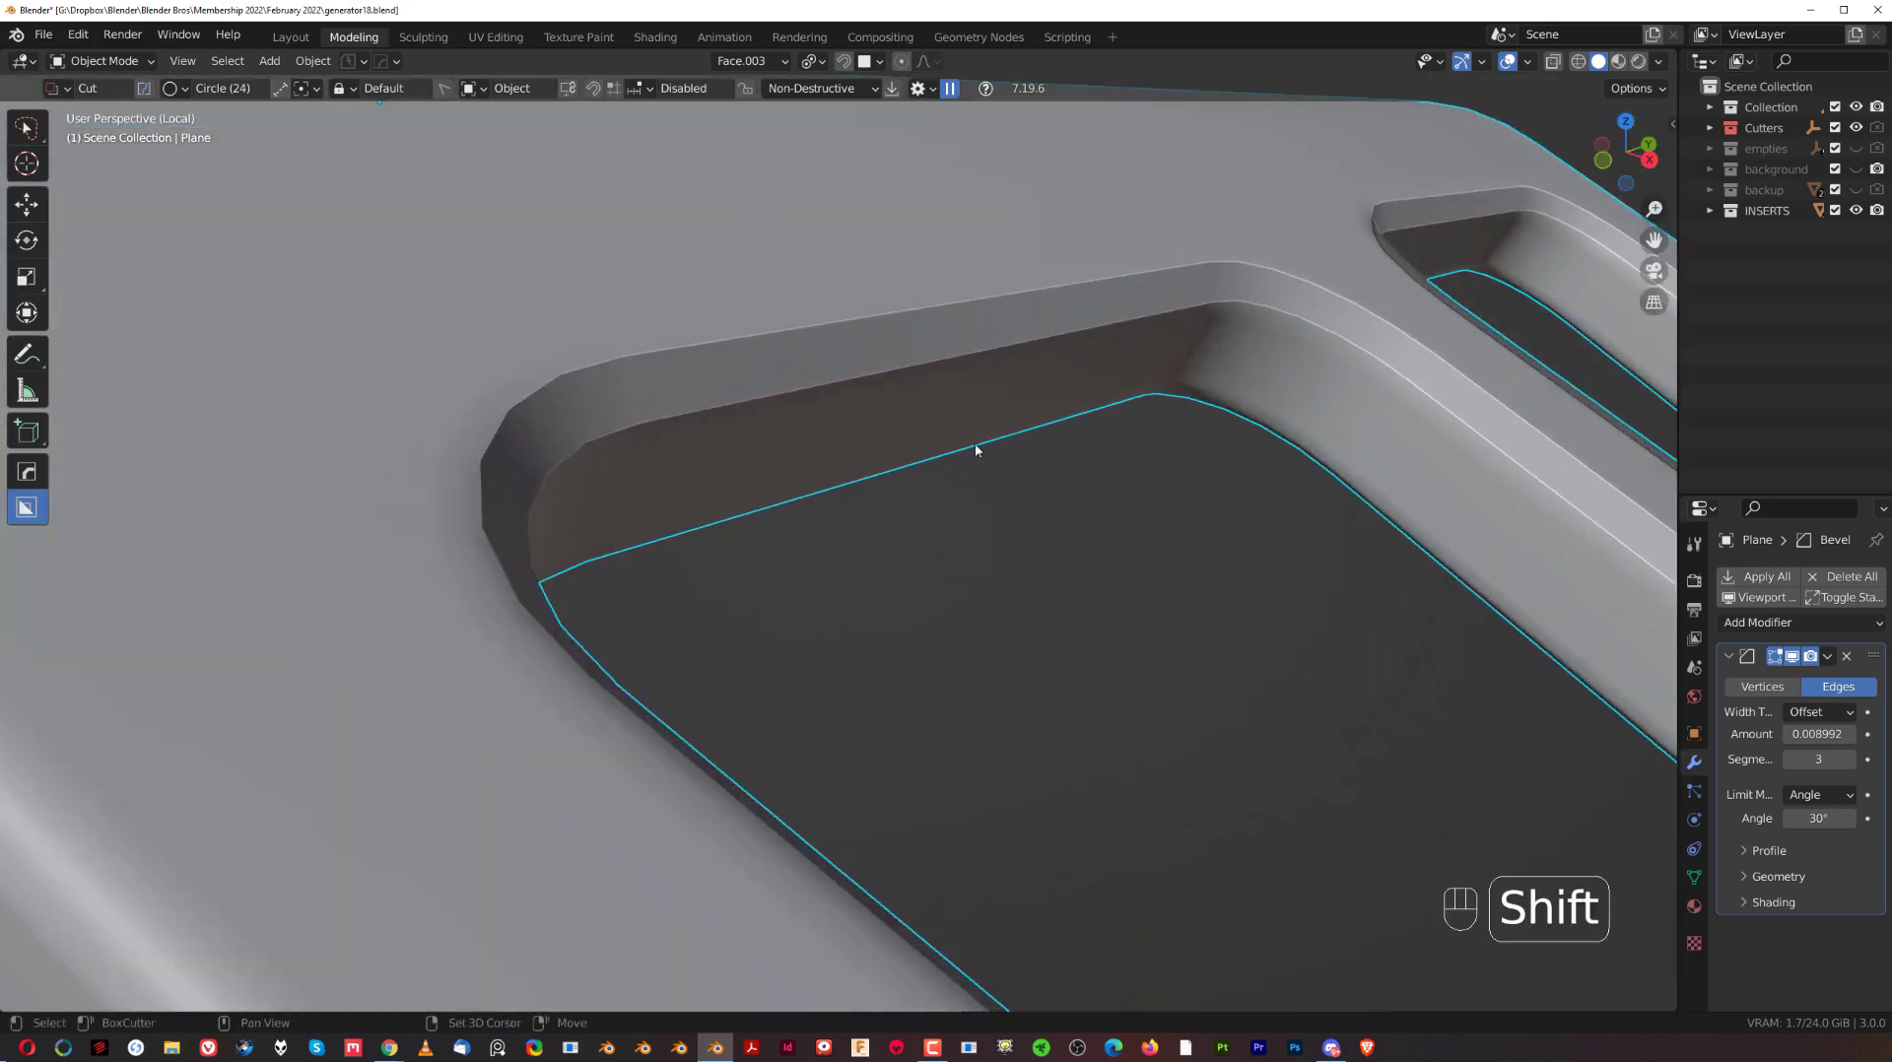
{"action": "left_click_drag", "start_coordinate": [918, 569], "coordinate": [871, 655]}
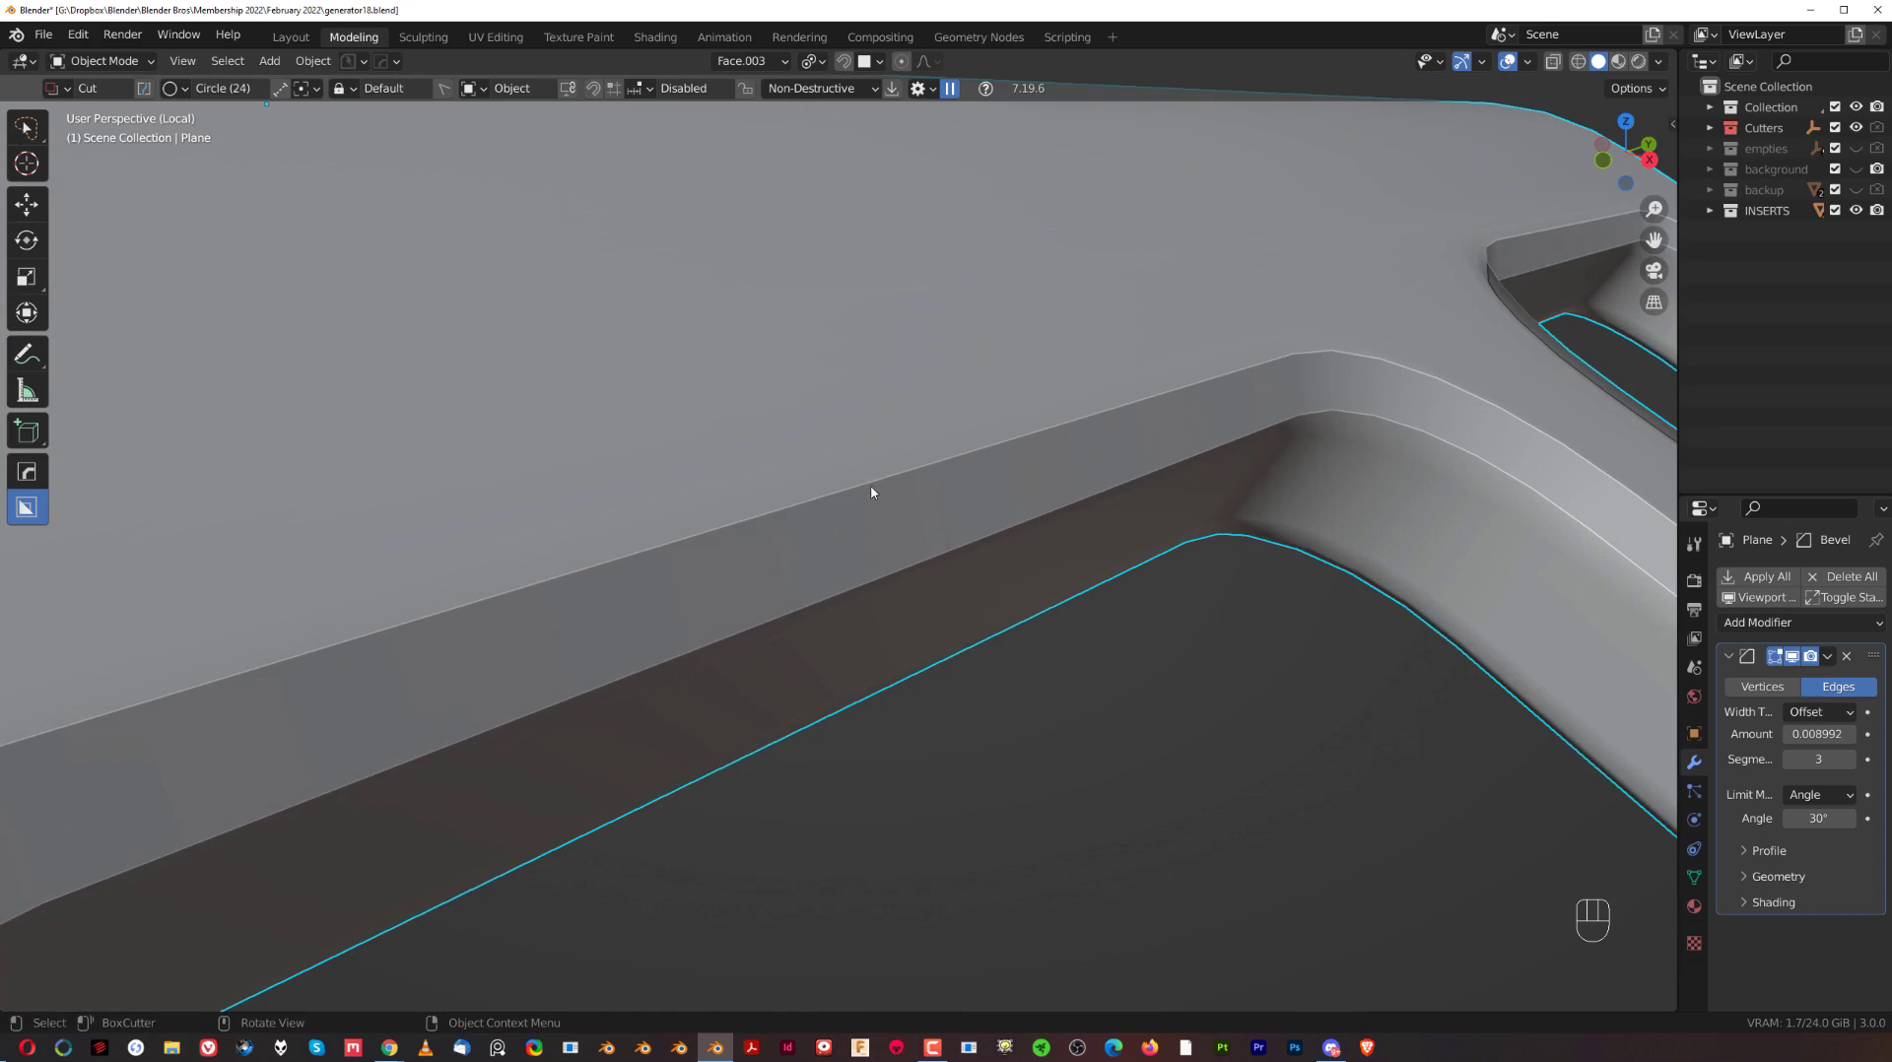
{"action": "left_click", "coordinate": [995, 564]}
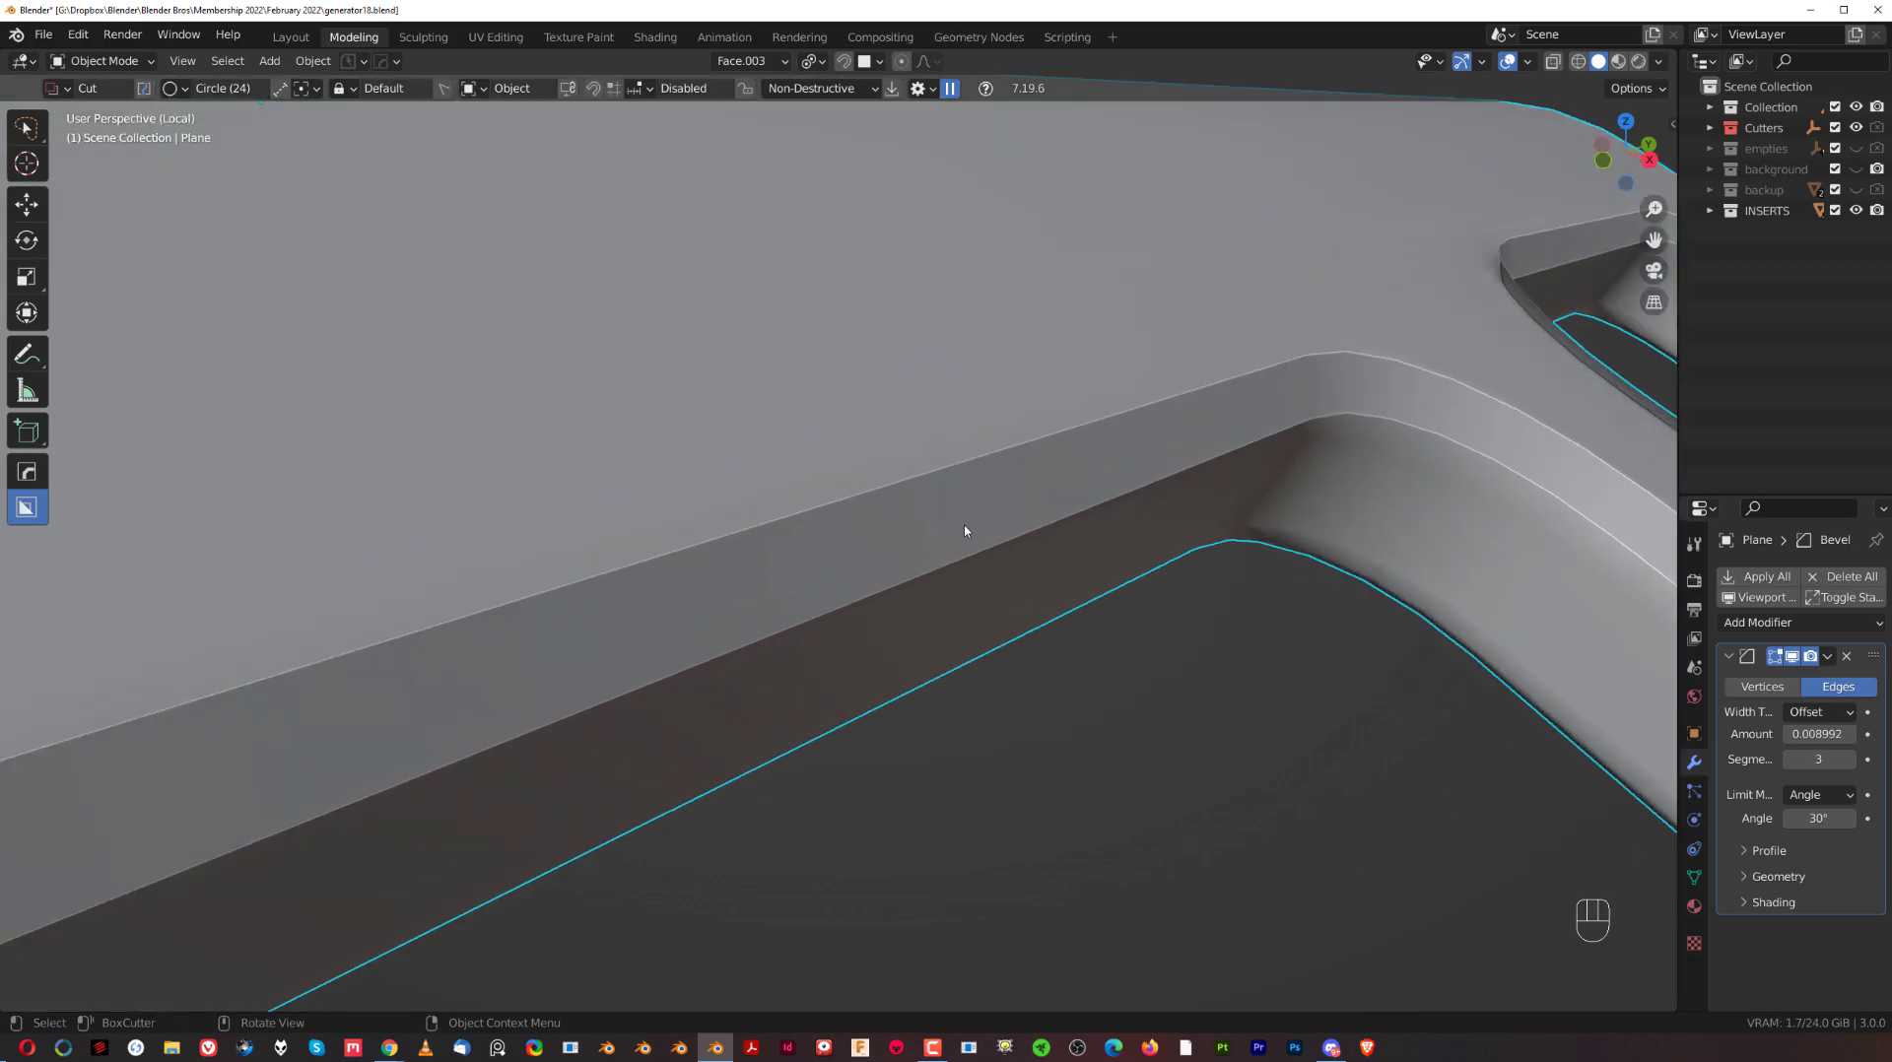
{"action": "key", "text": "q"}
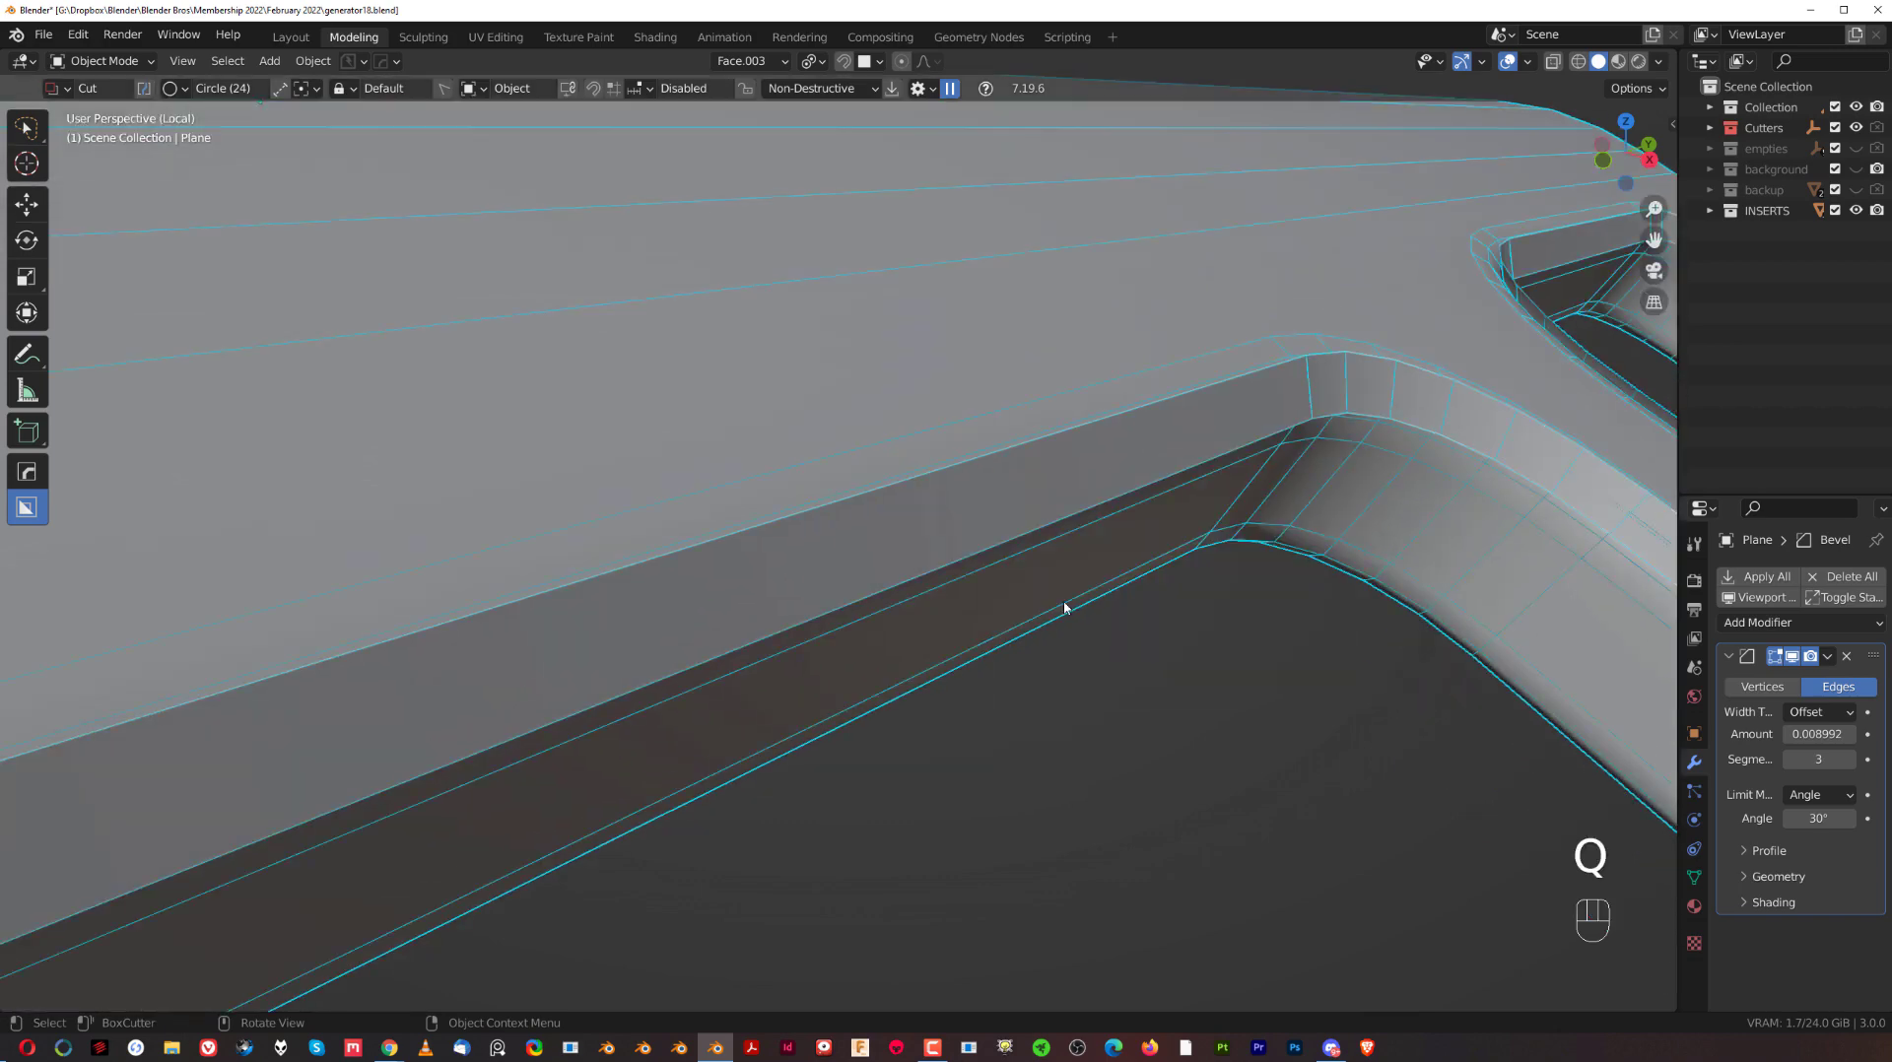
Set the plate's bevel to 3 segments, width 0.0118, profile 0.70 with a 30° angle limit, then check both openings.
{"action": "left_click", "coordinate": [1238, 509]}
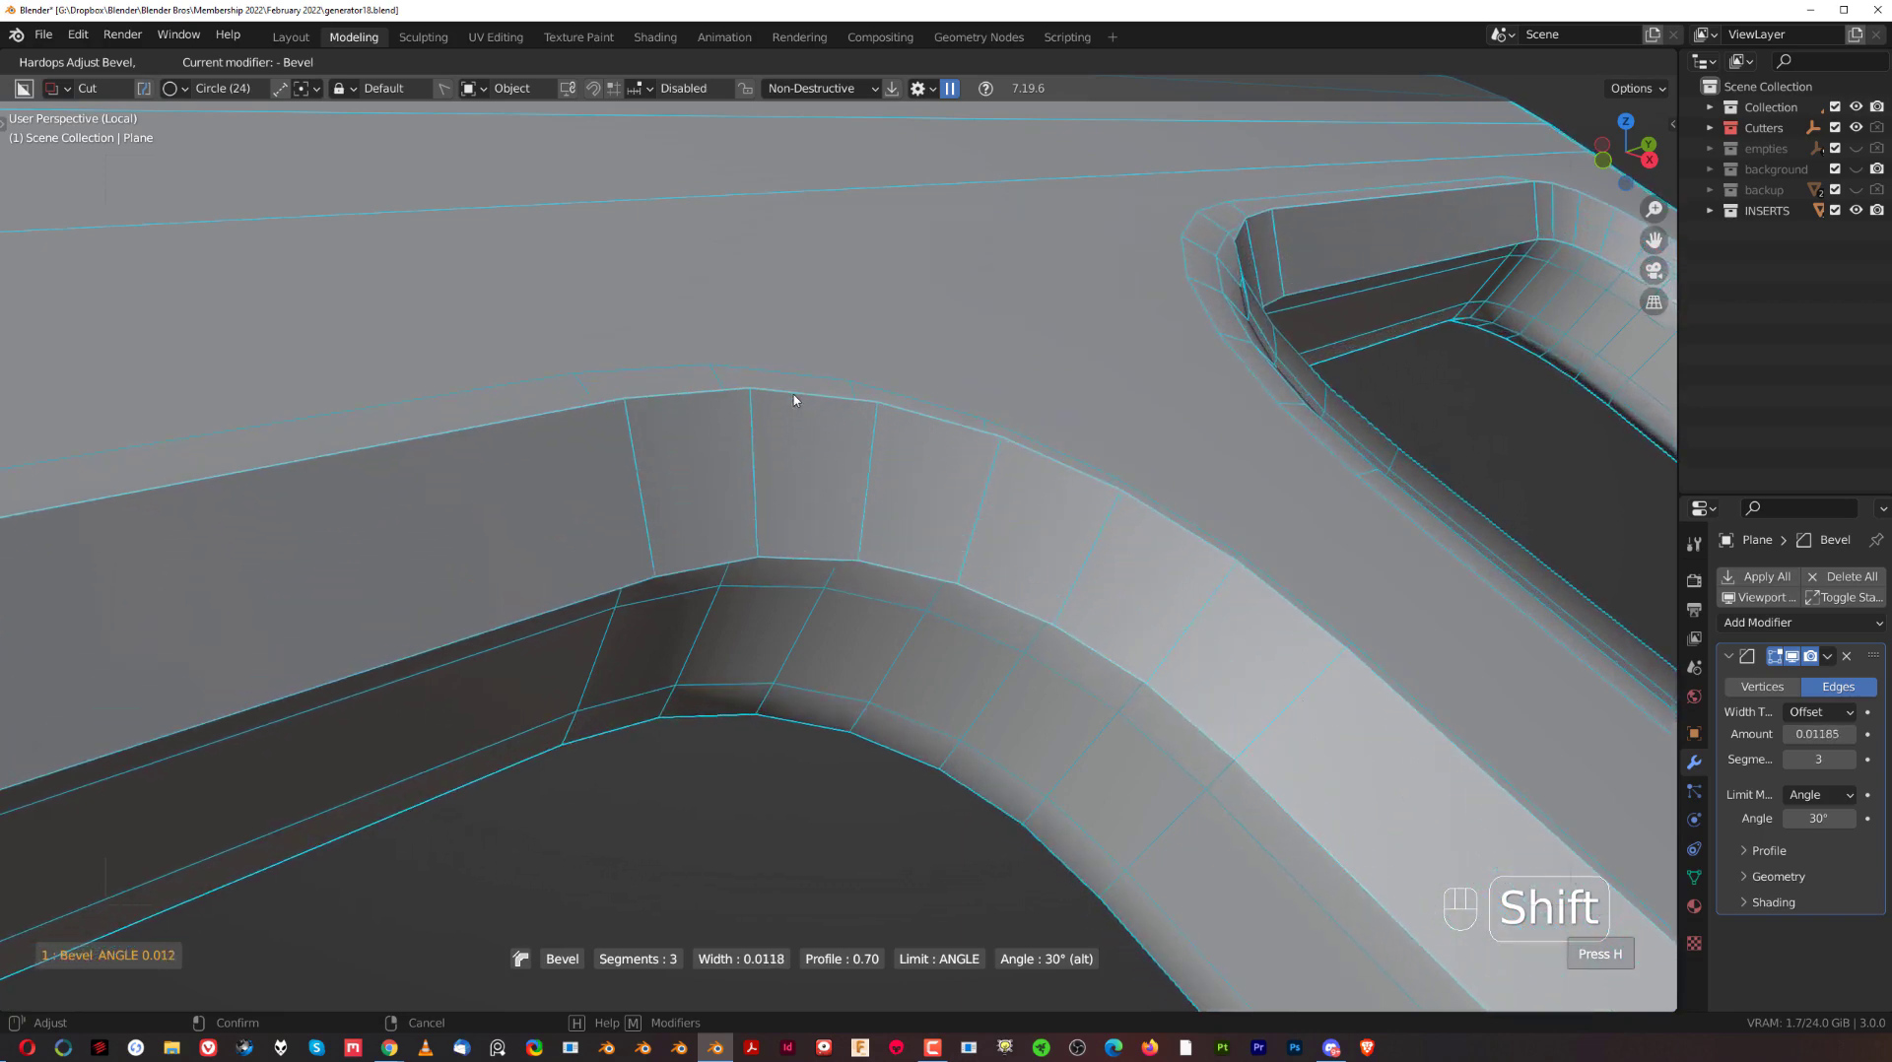
{"action": "left_click", "coordinate": [796, 399]}
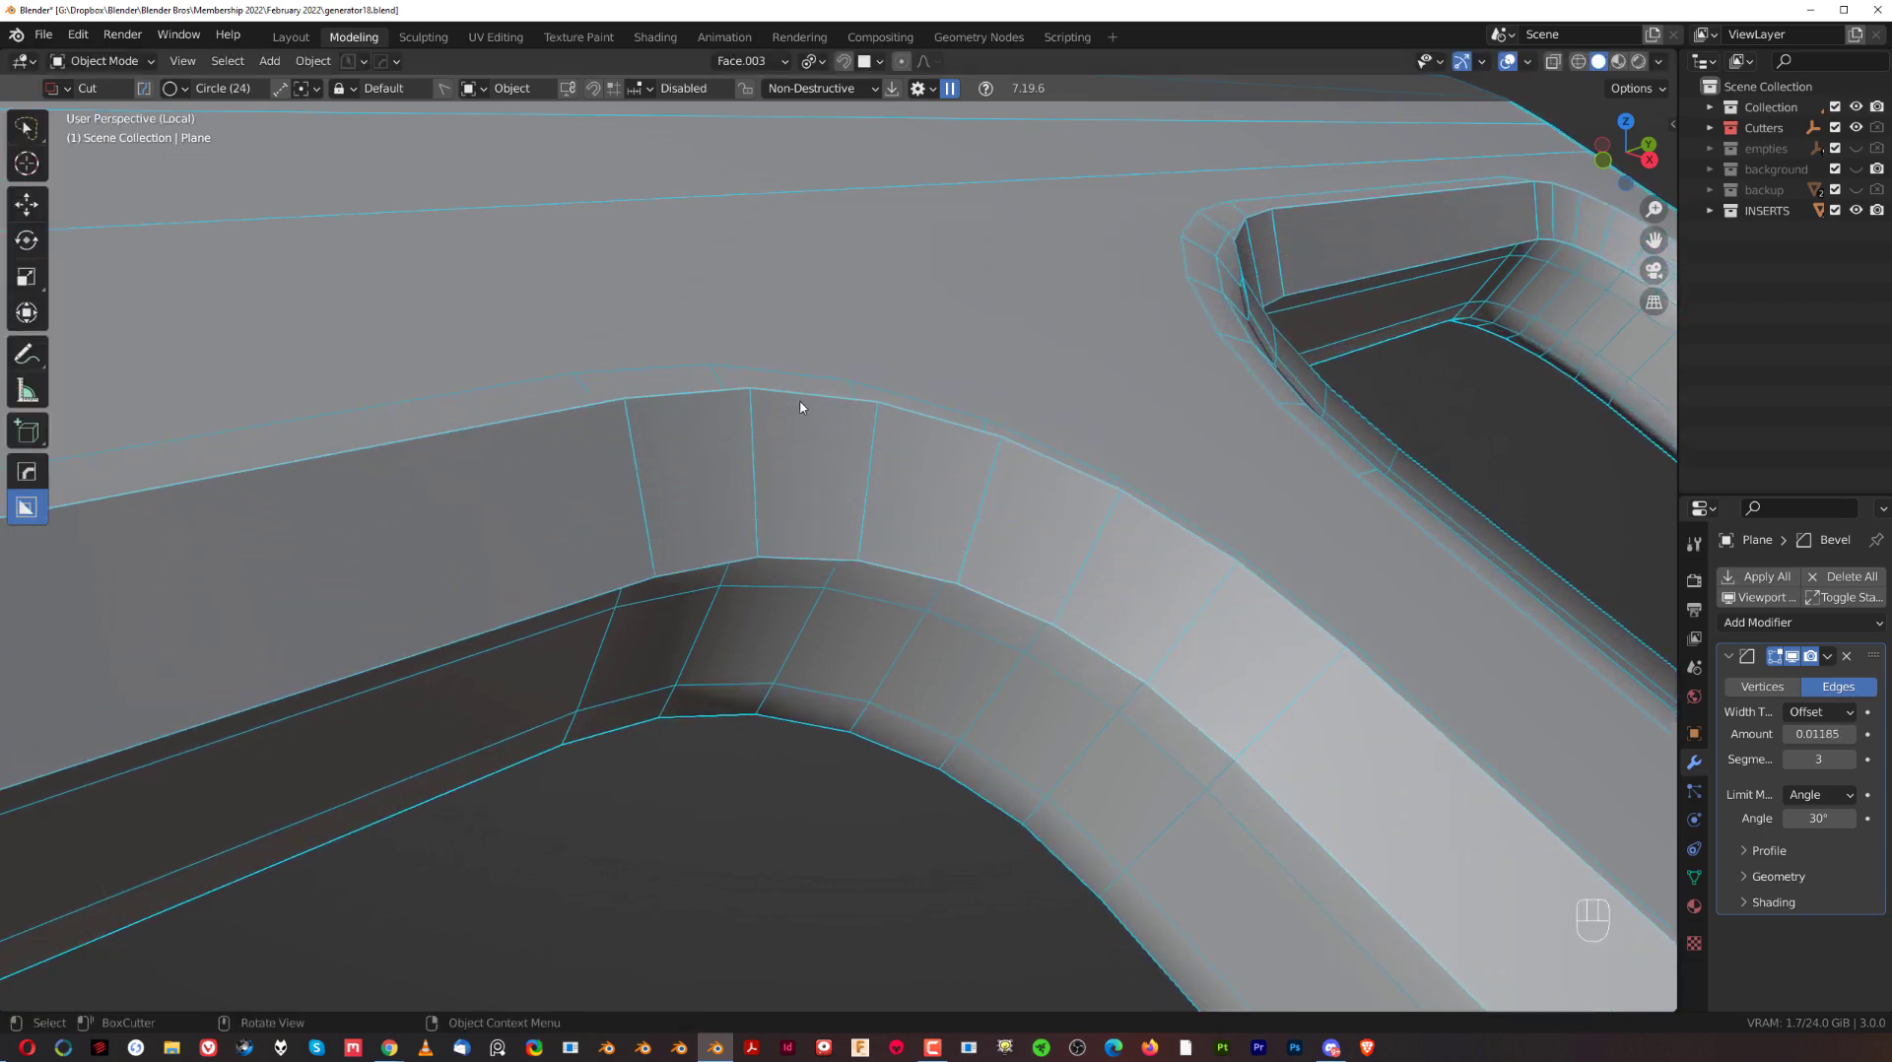
{"action": "left_click_drag", "start_coordinate": [850, 450], "coordinate": [845, 449]}
{"action": "key", "text": "ctrl+z"}
{"action": "key", "text": "ctrl+z"}
{"action": "key", "text": "Tab"}
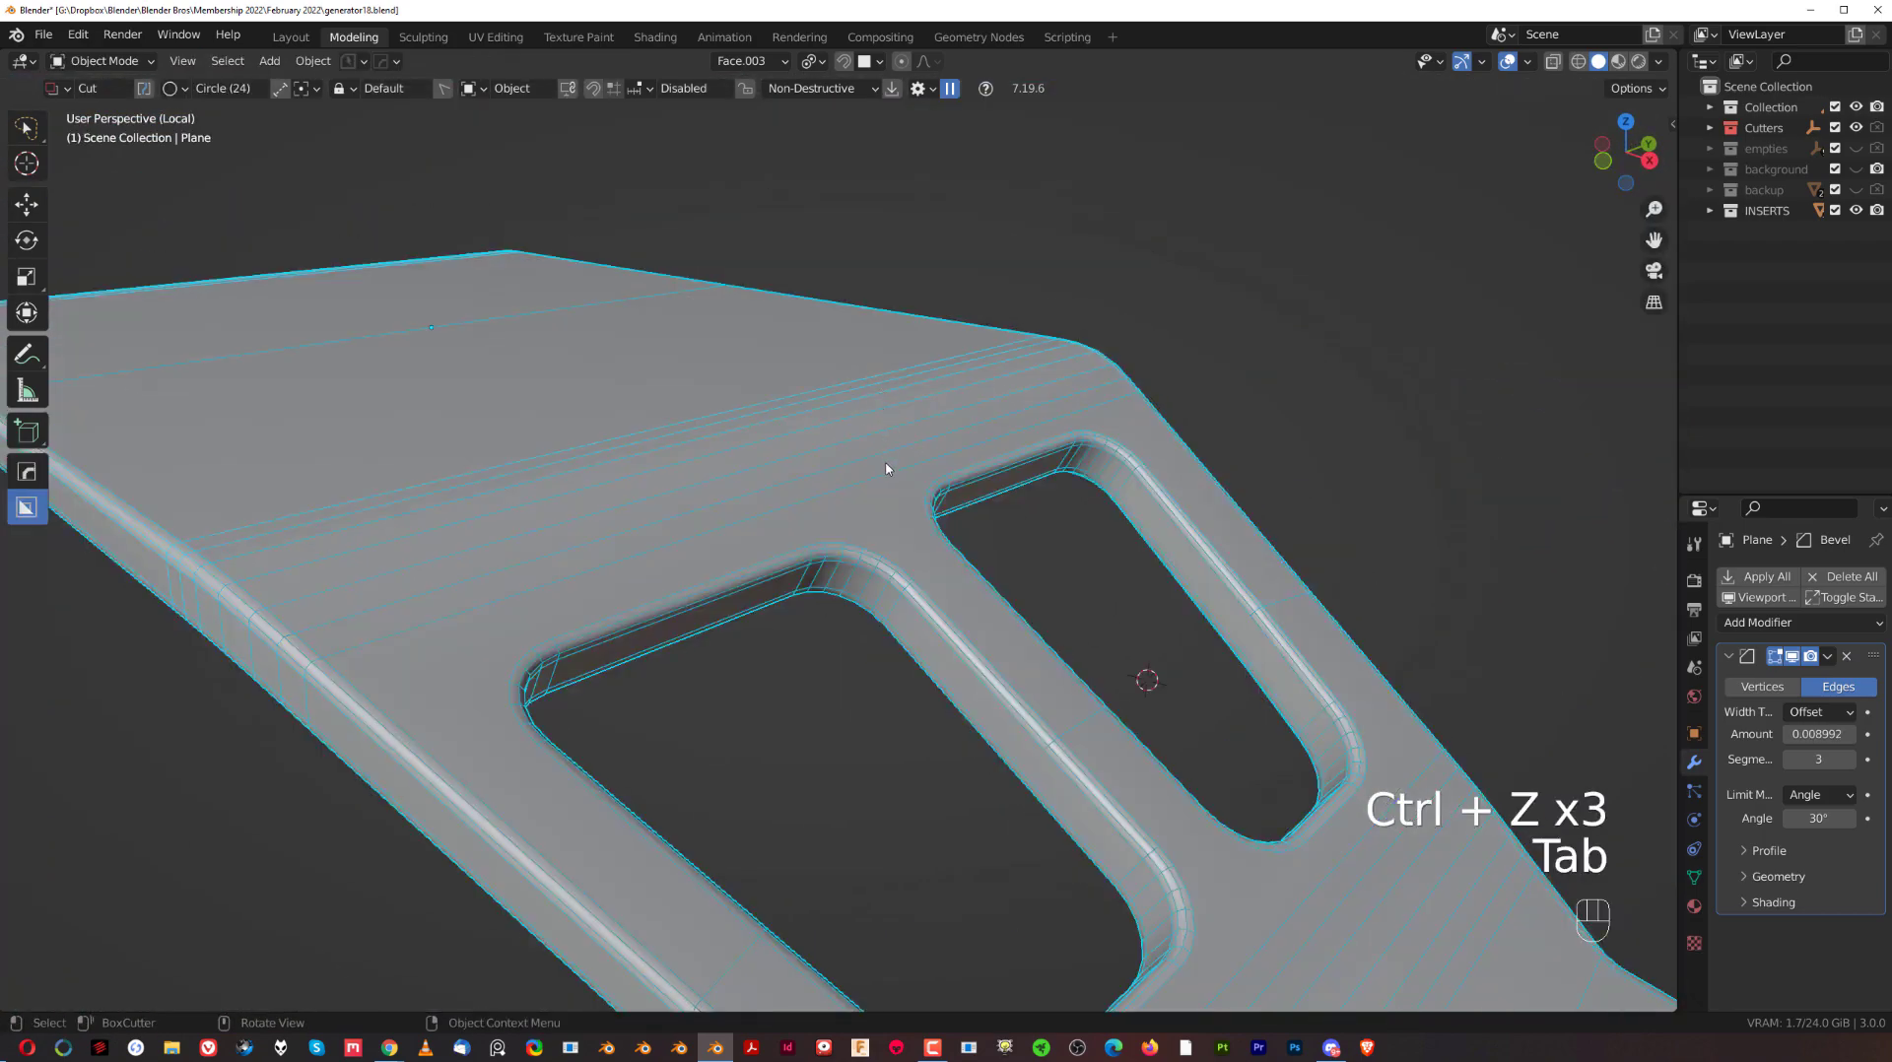
{"action": "key", "text": "q"}
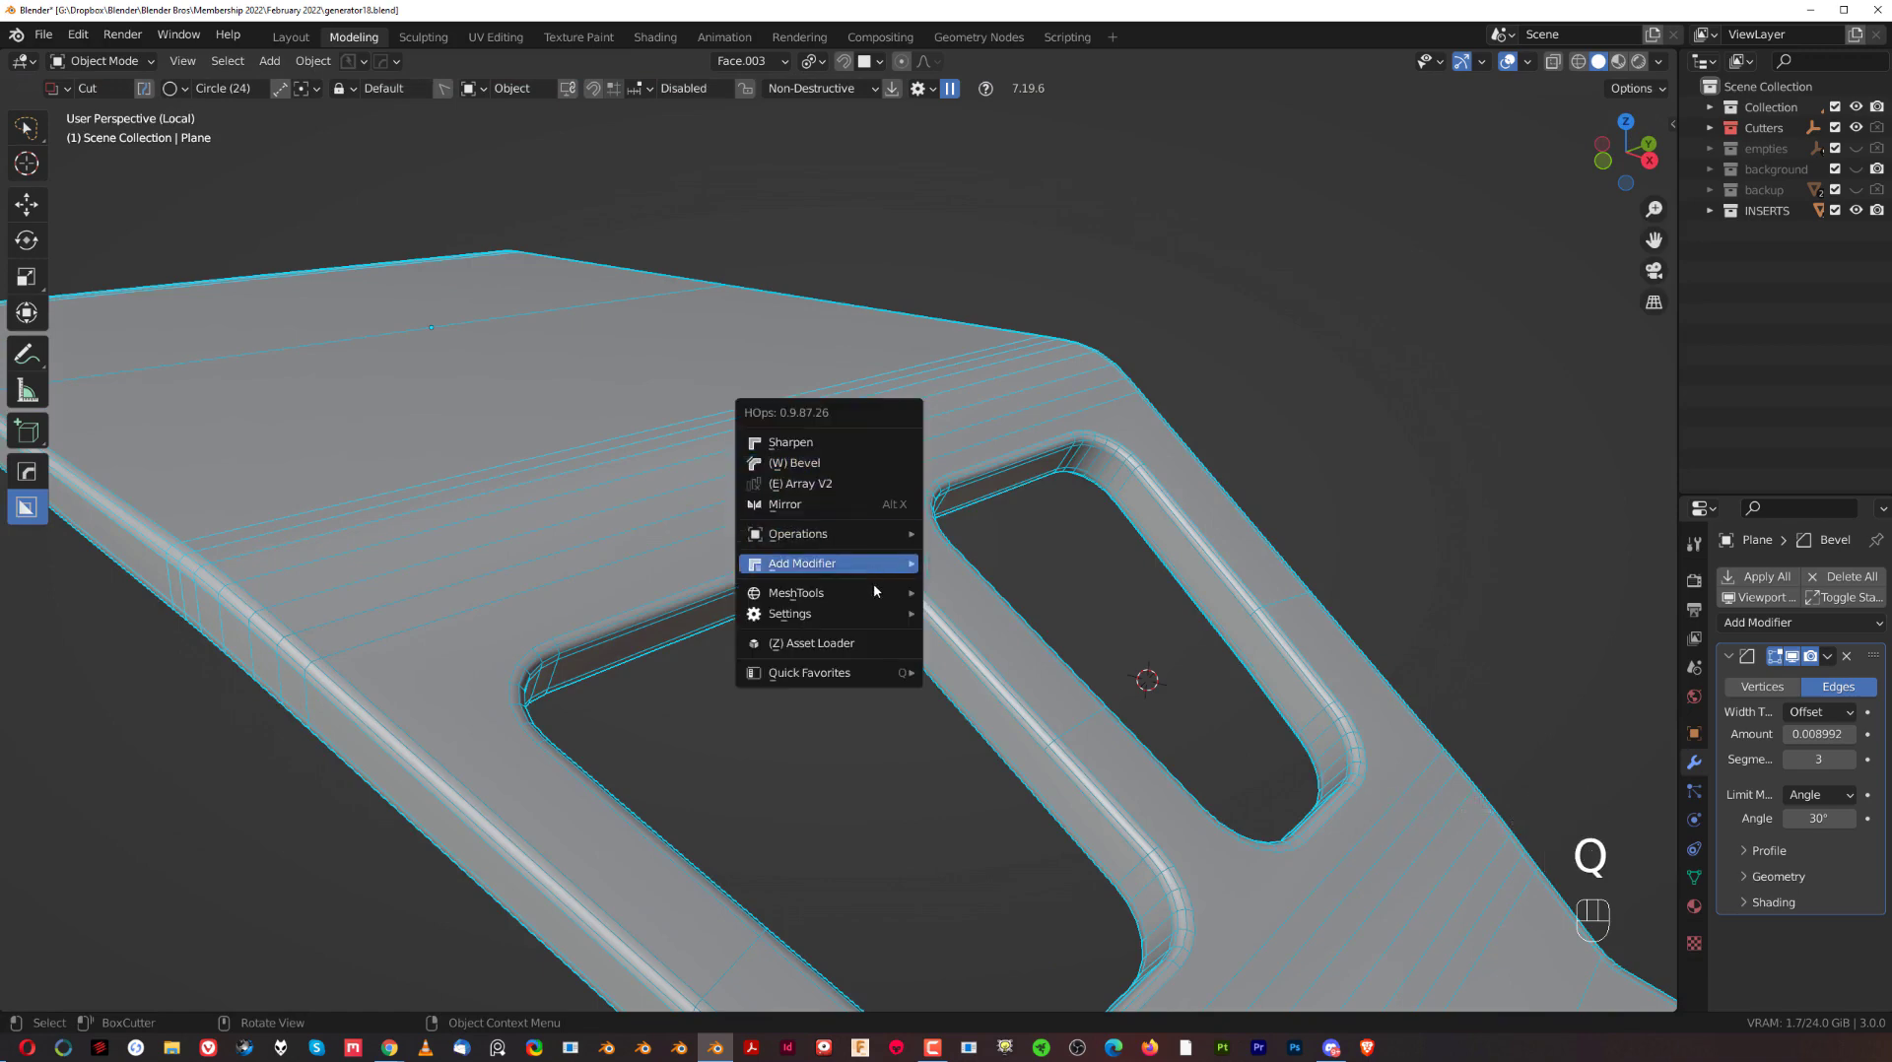
Try a wide 0.0253 m chamfer on the openings' top rims, then undo it back to the narrow rims.
{"action": "left_click_drag", "start_coordinate": [879, 564], "coordinate": [794, 525]}
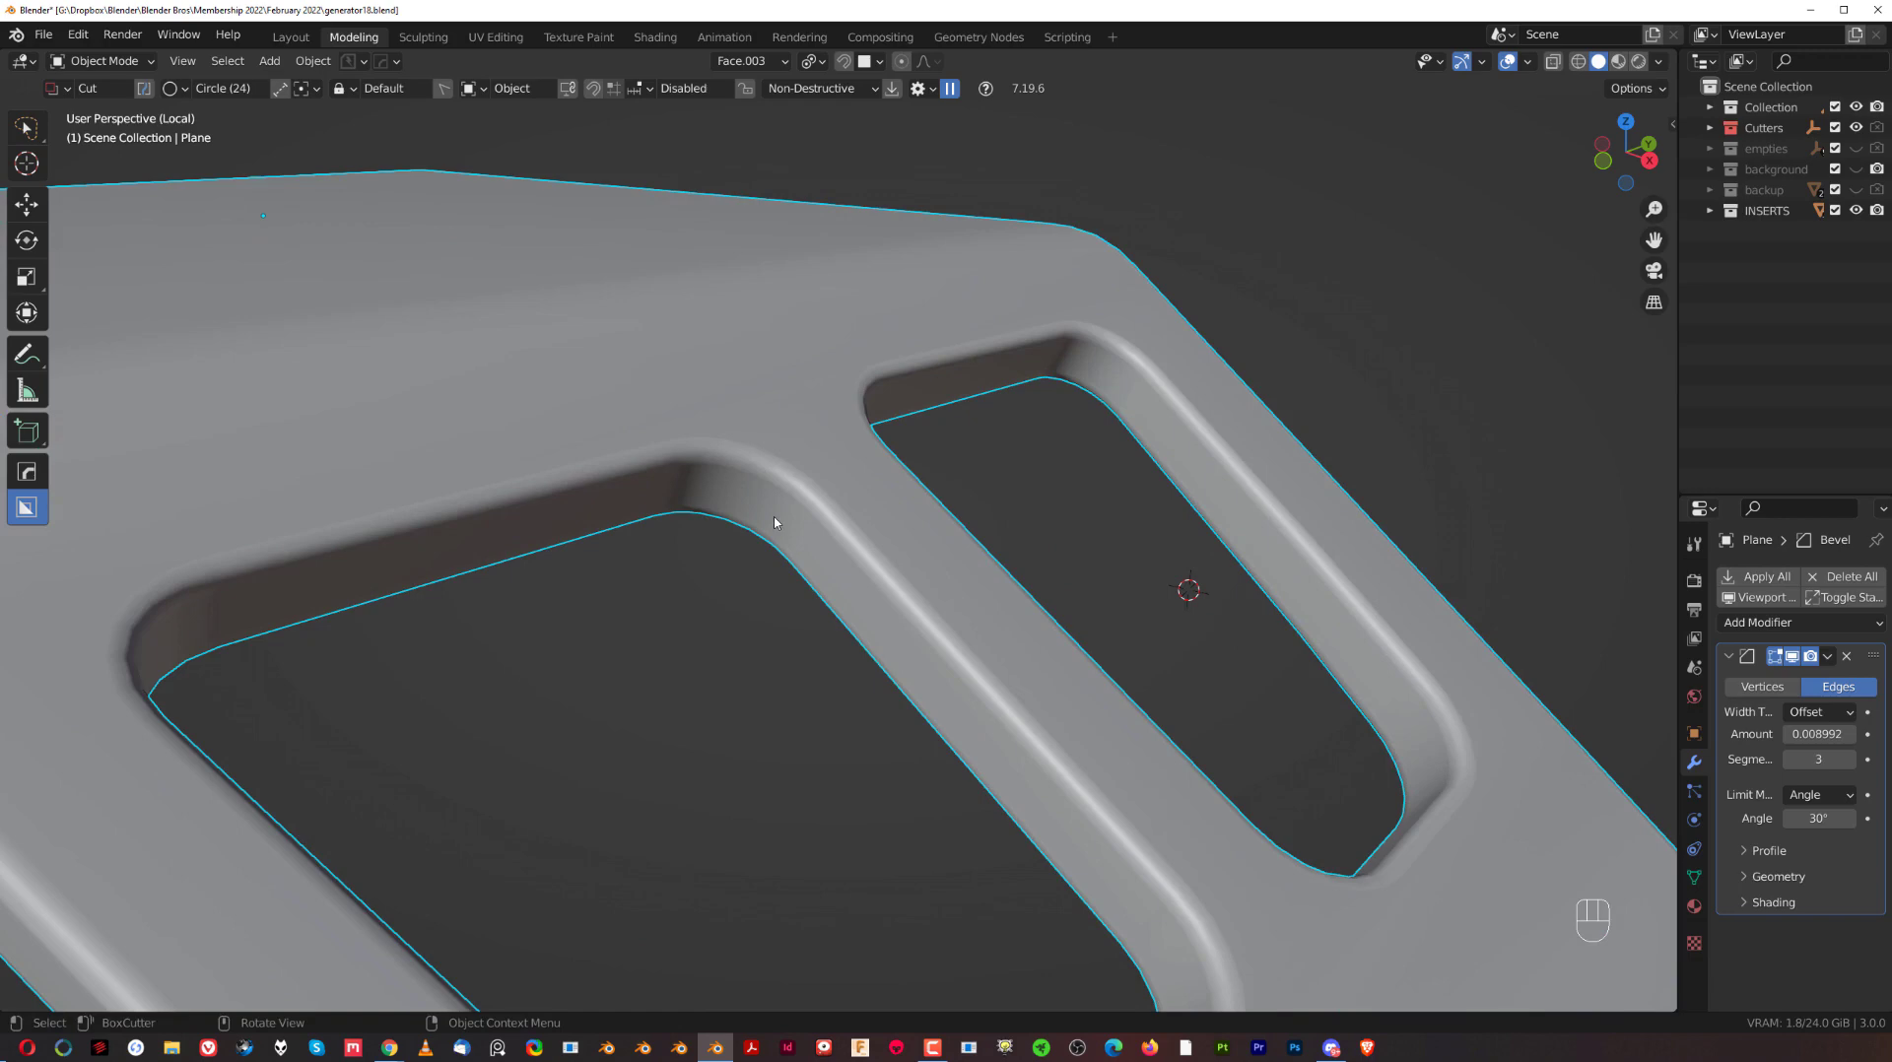
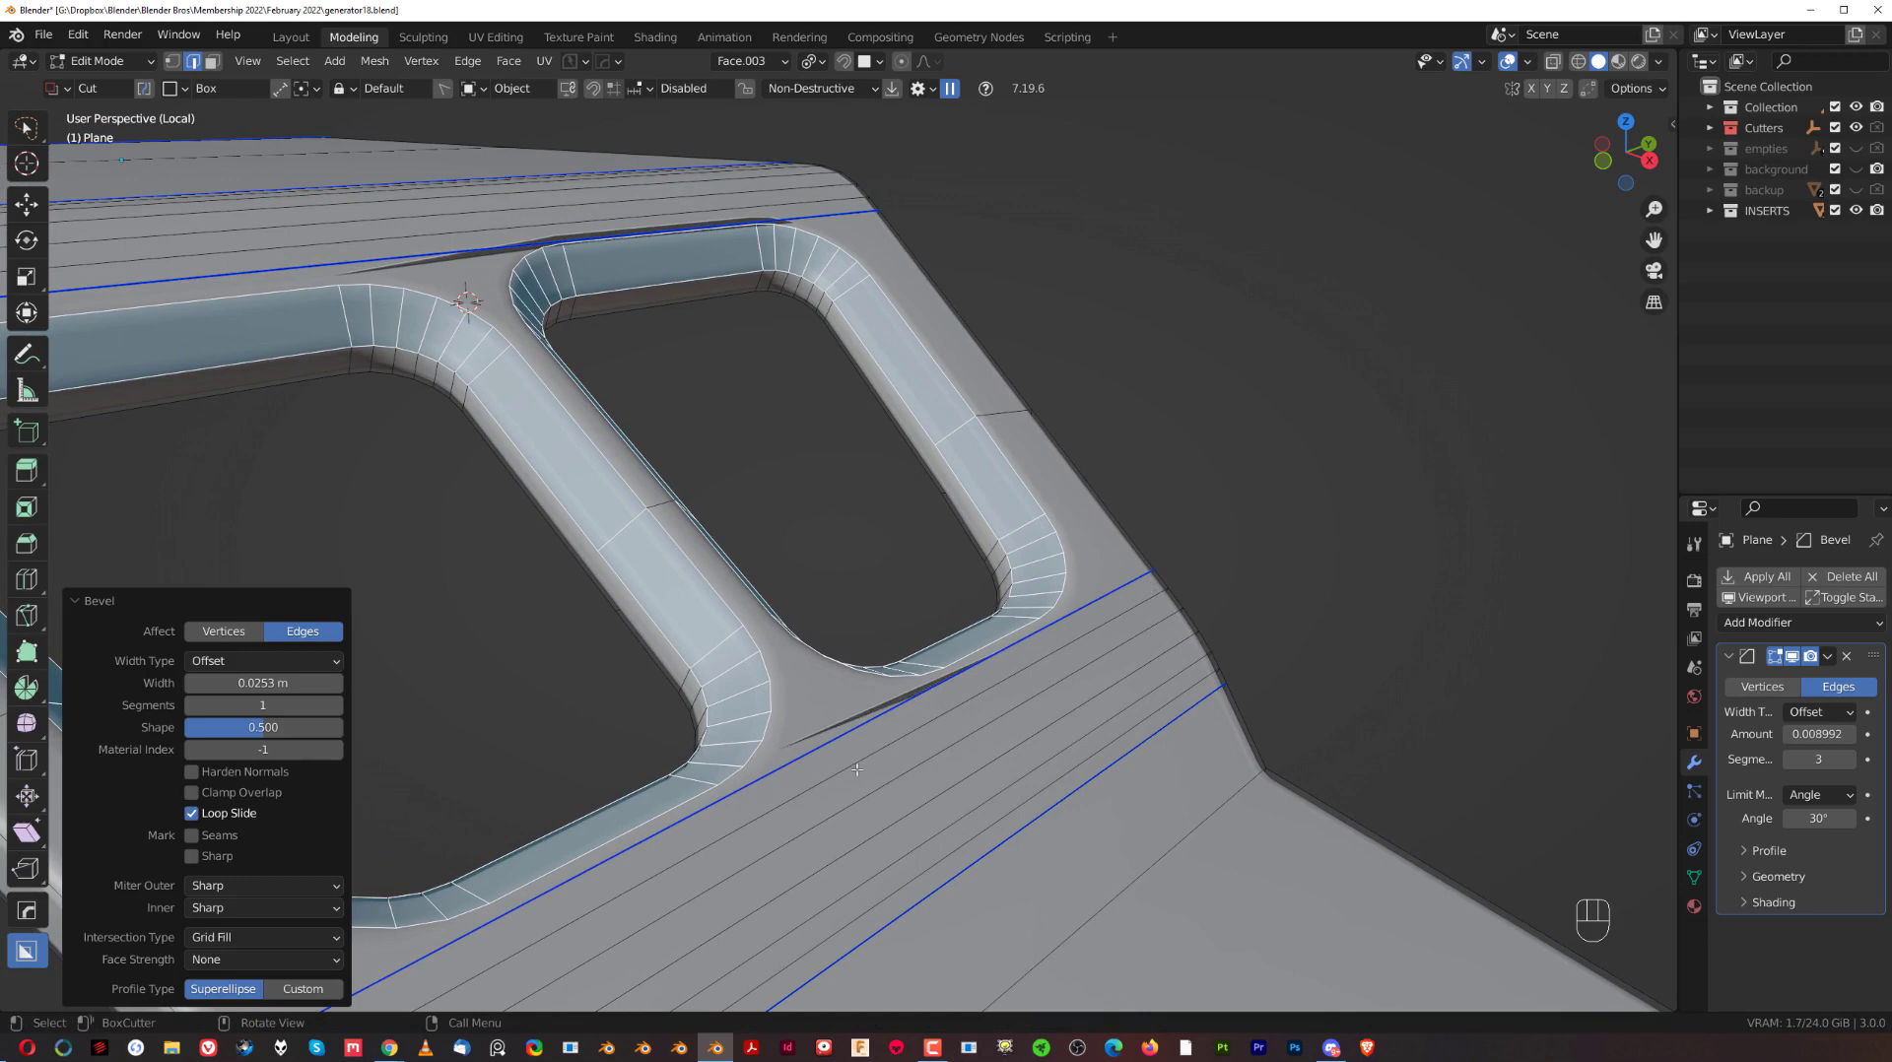
{"action": "key", "text": "ctrl+z"}
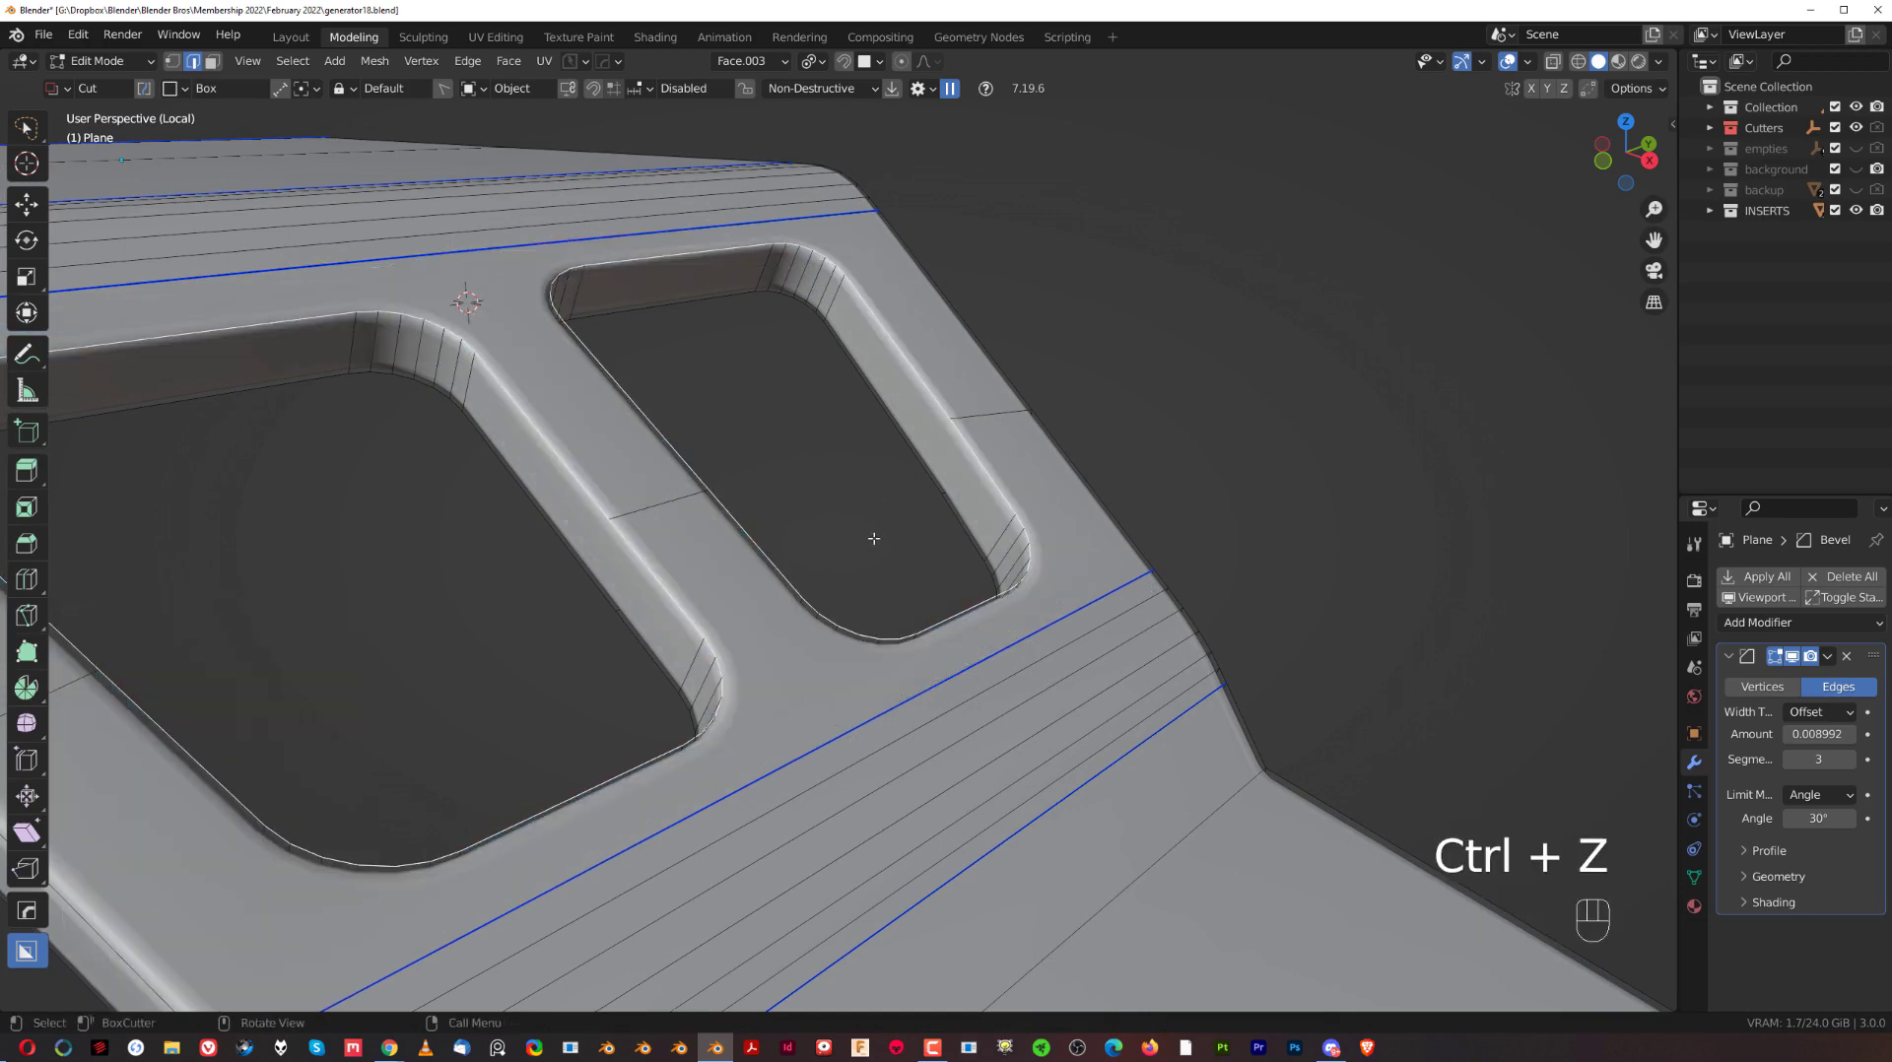
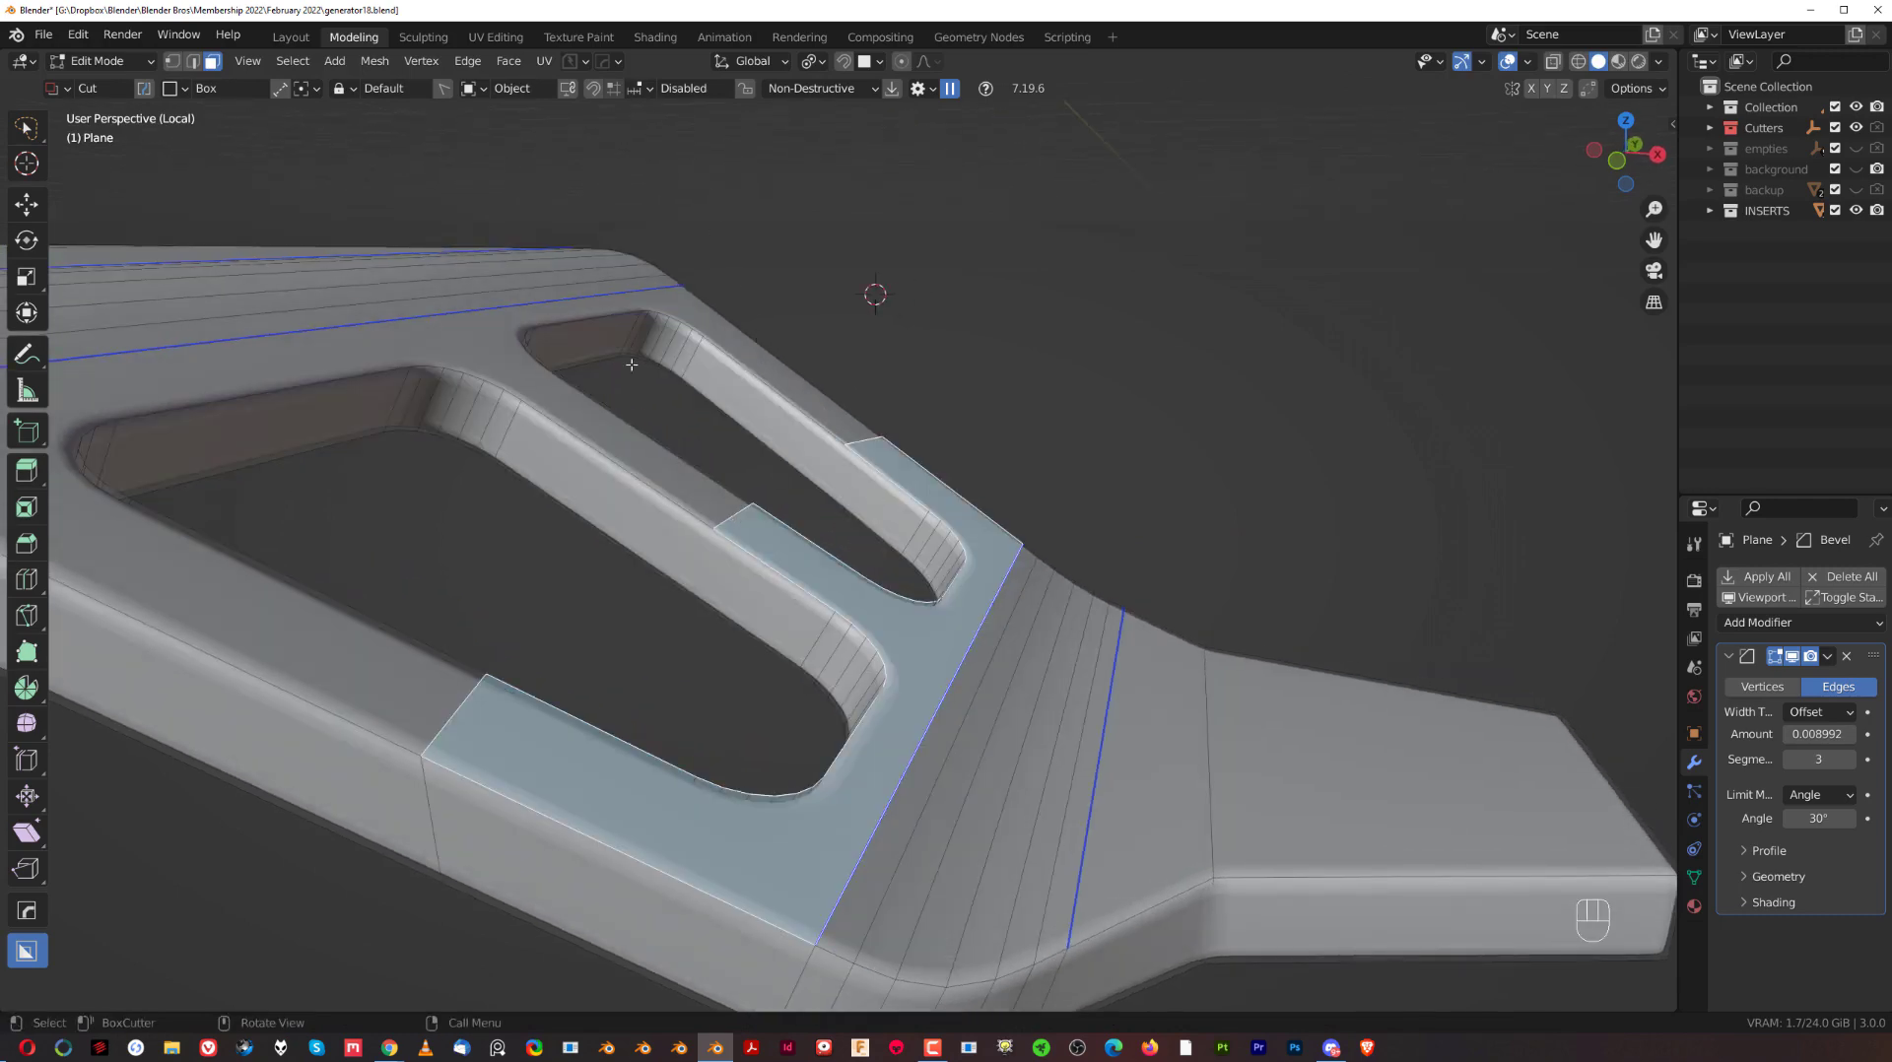
Create the Face.004 orientation and shift the openings' rim faces about 0.0038 m along its X axis.
{"action": "left_click_drag", "start_coordinate": [777, 67], "coordinate": [878, 164]}
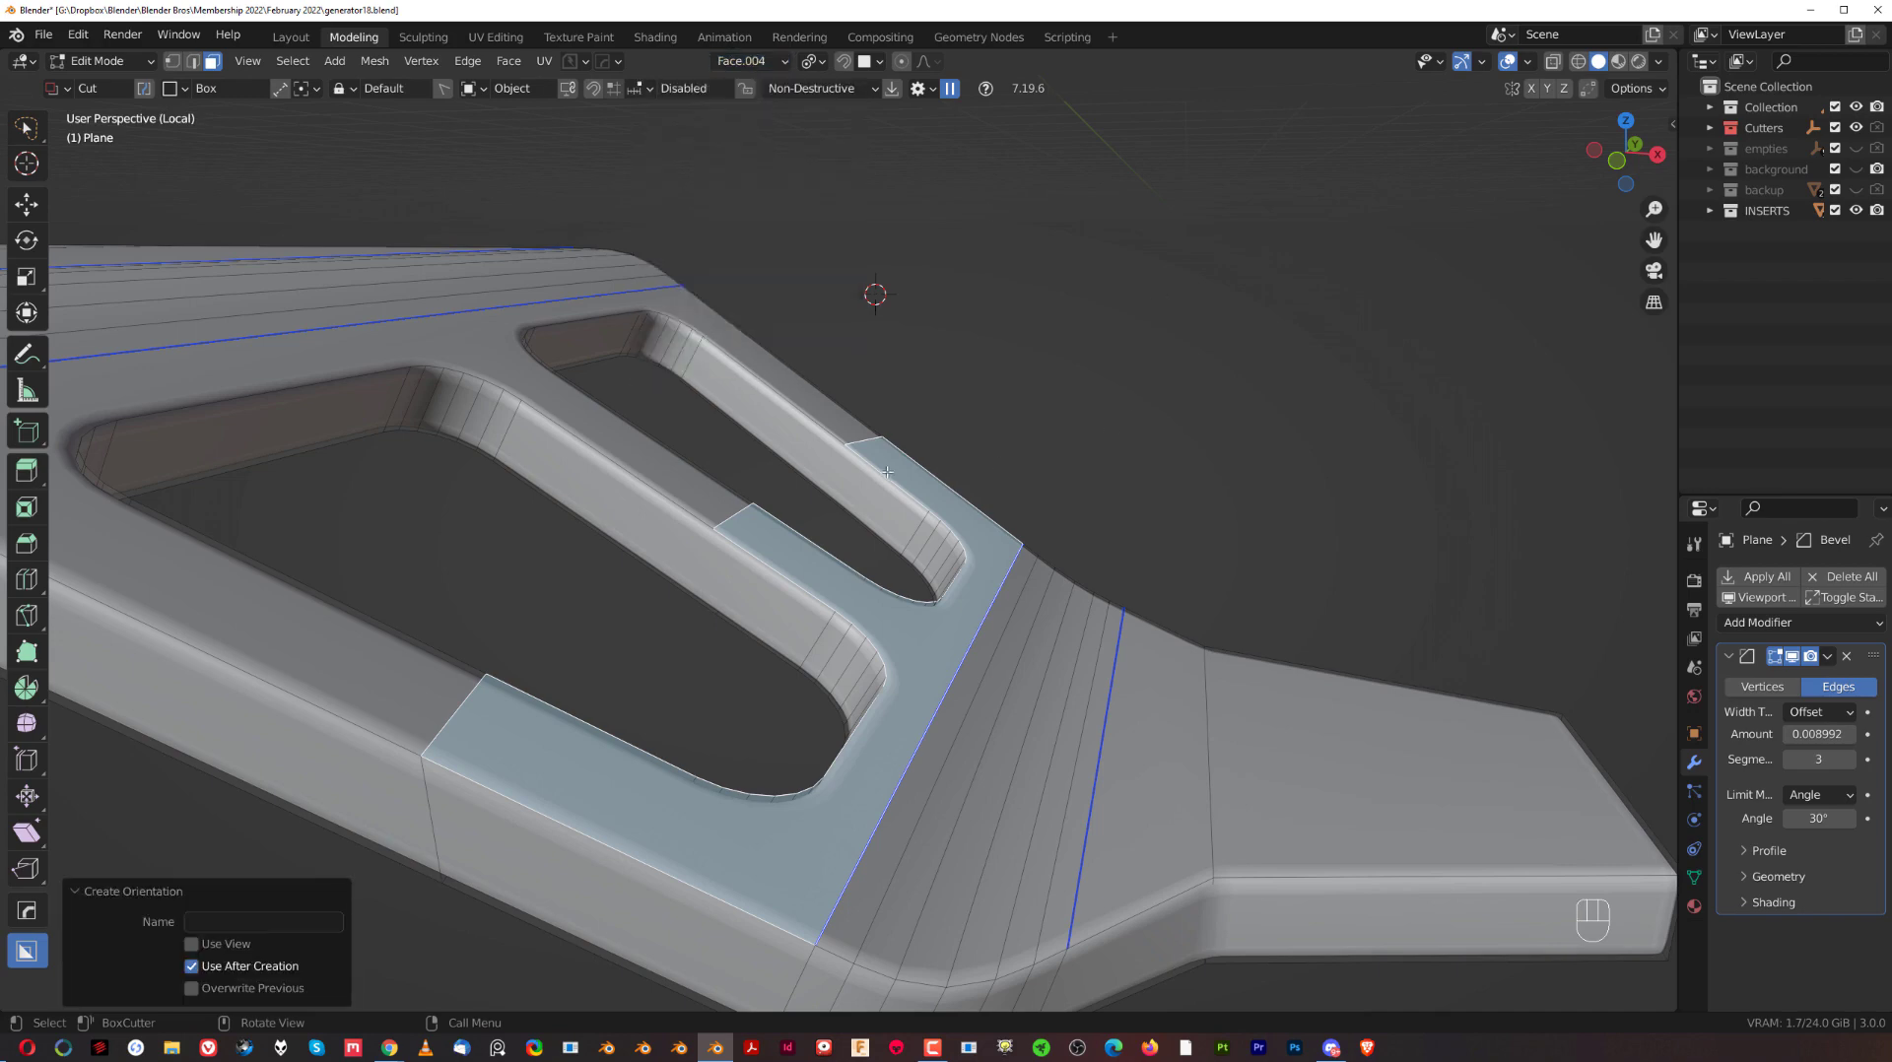
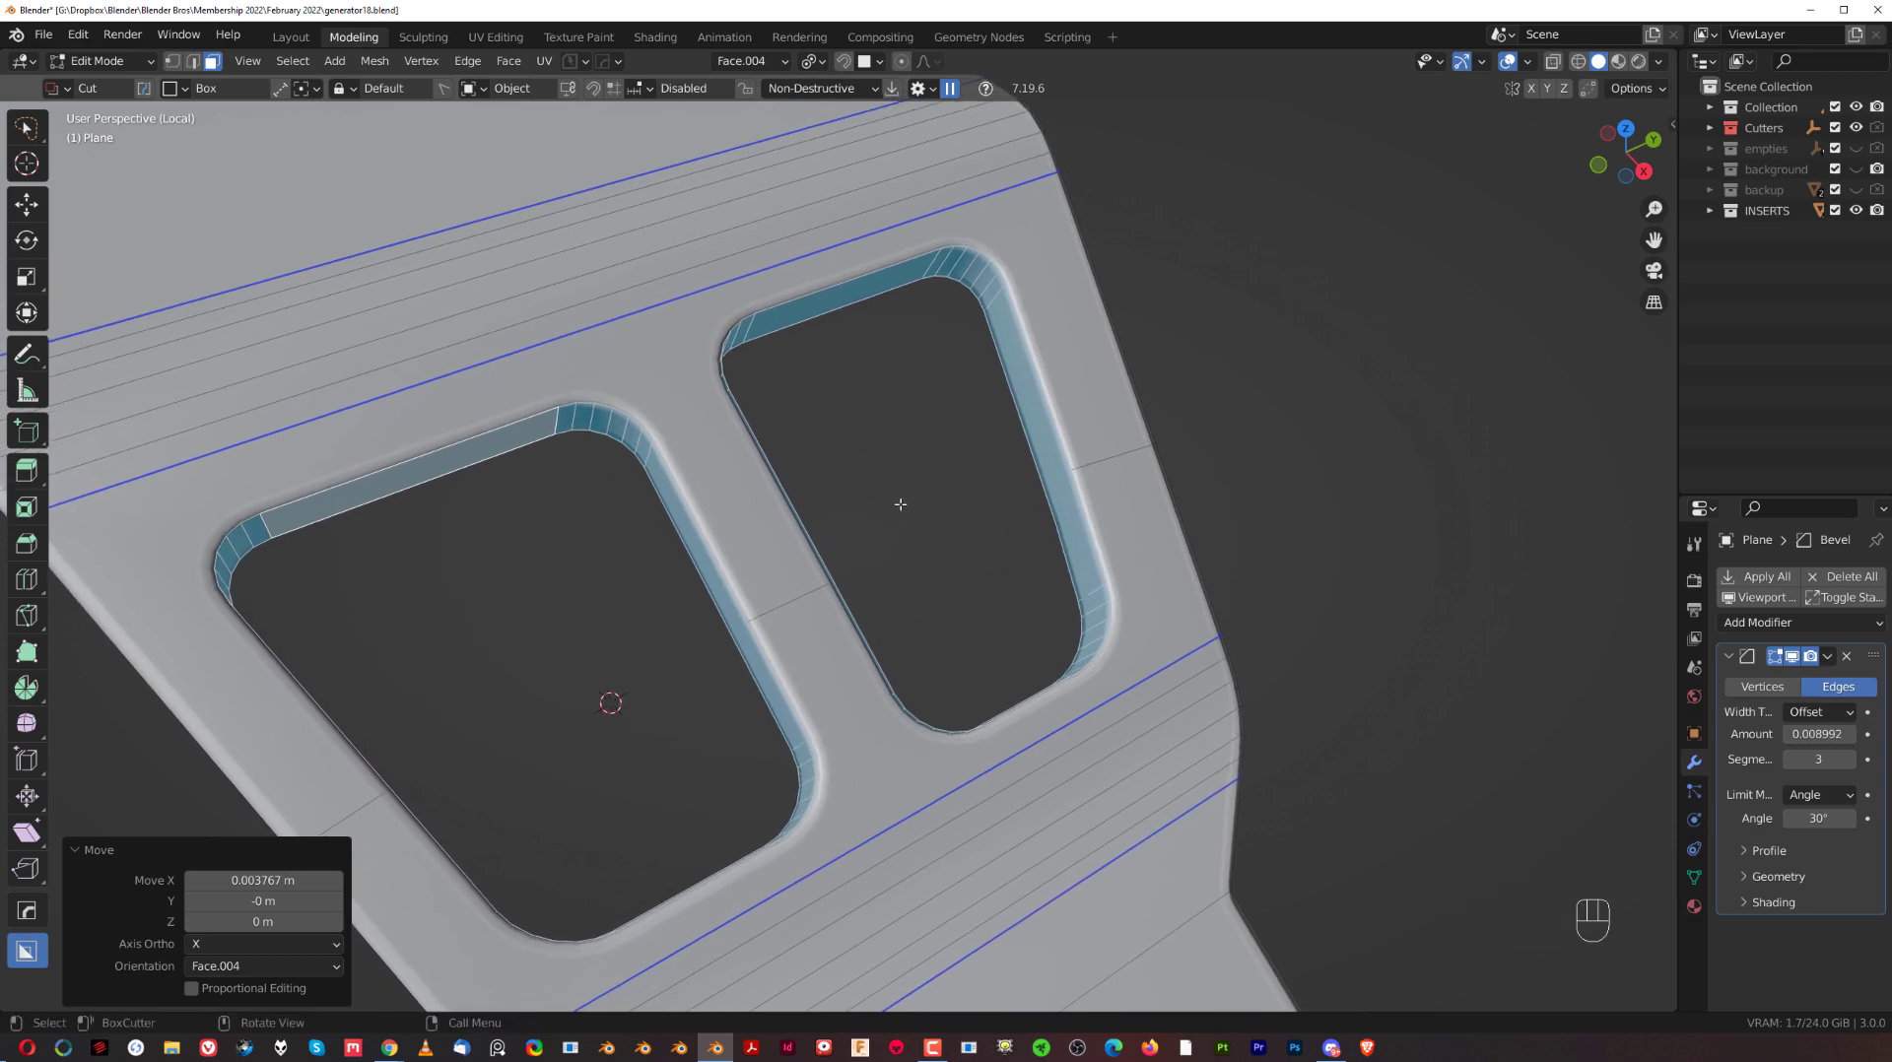
{"action": "key", "text": "g"}
{"action": "key", "text": "x"}
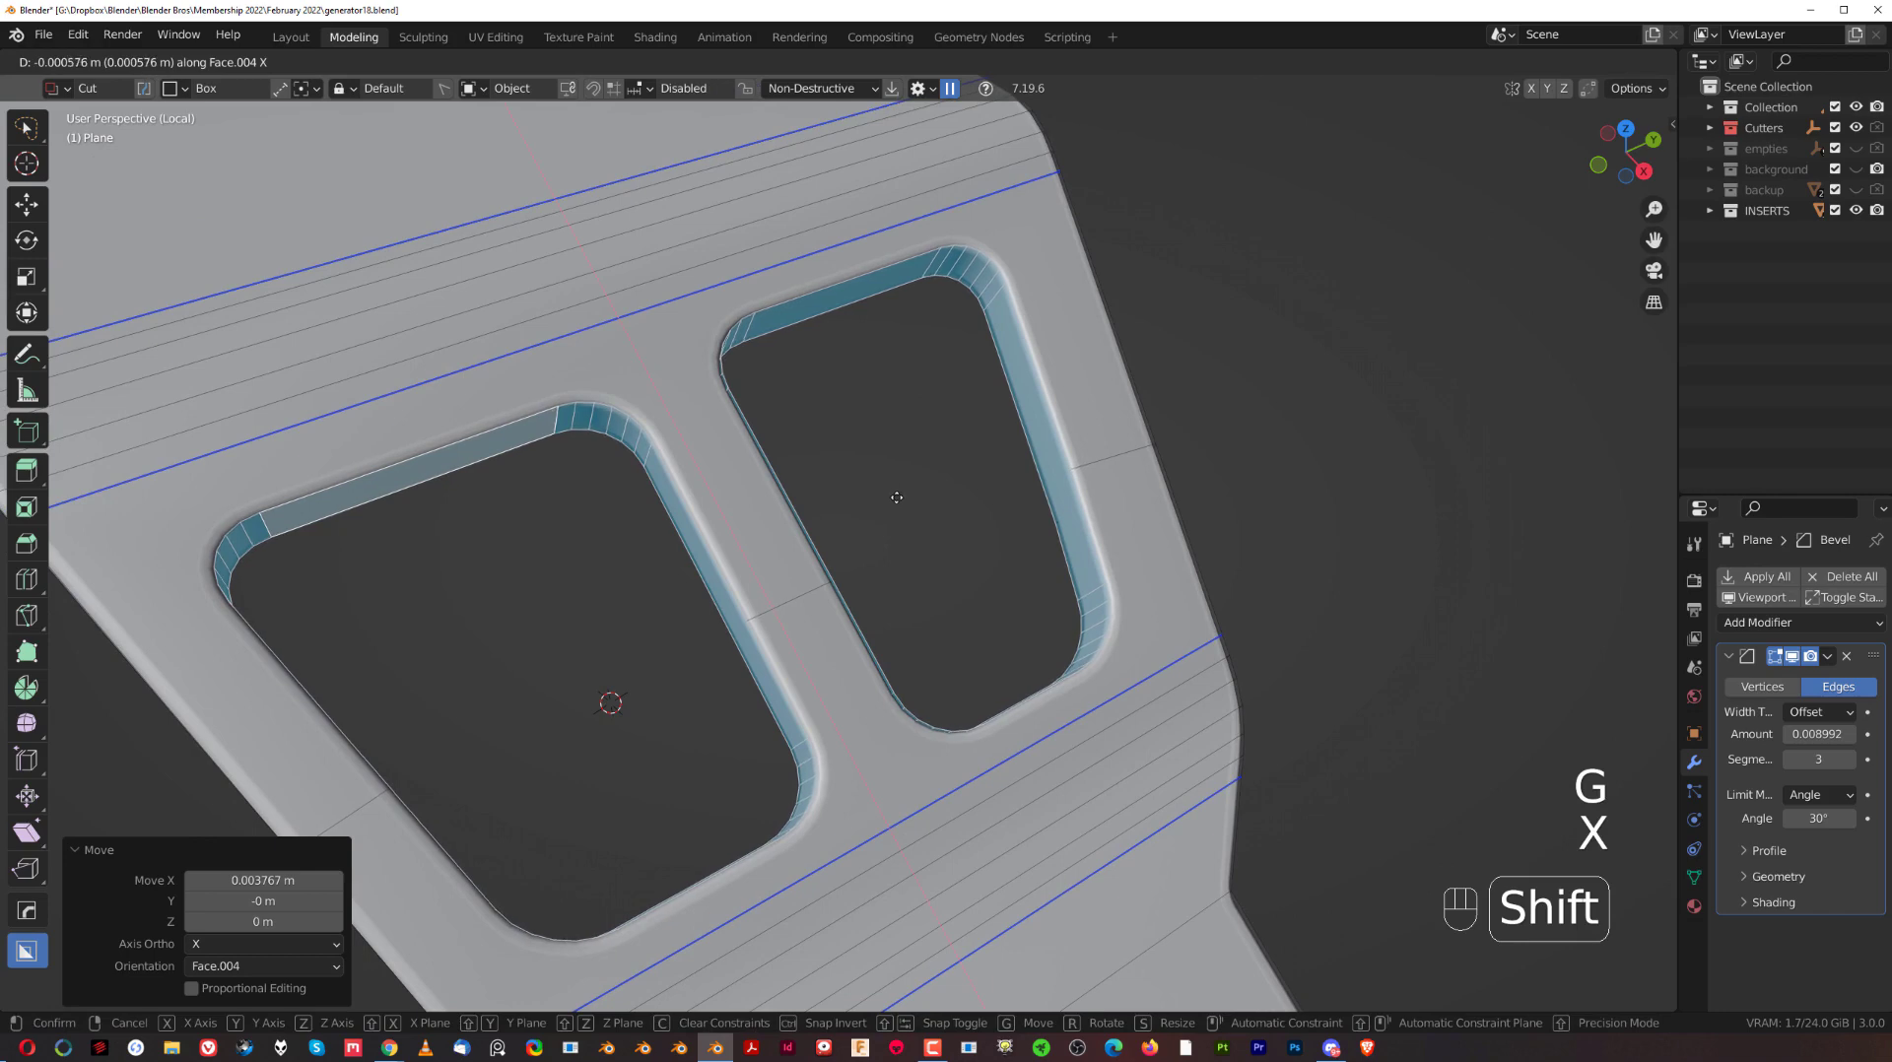
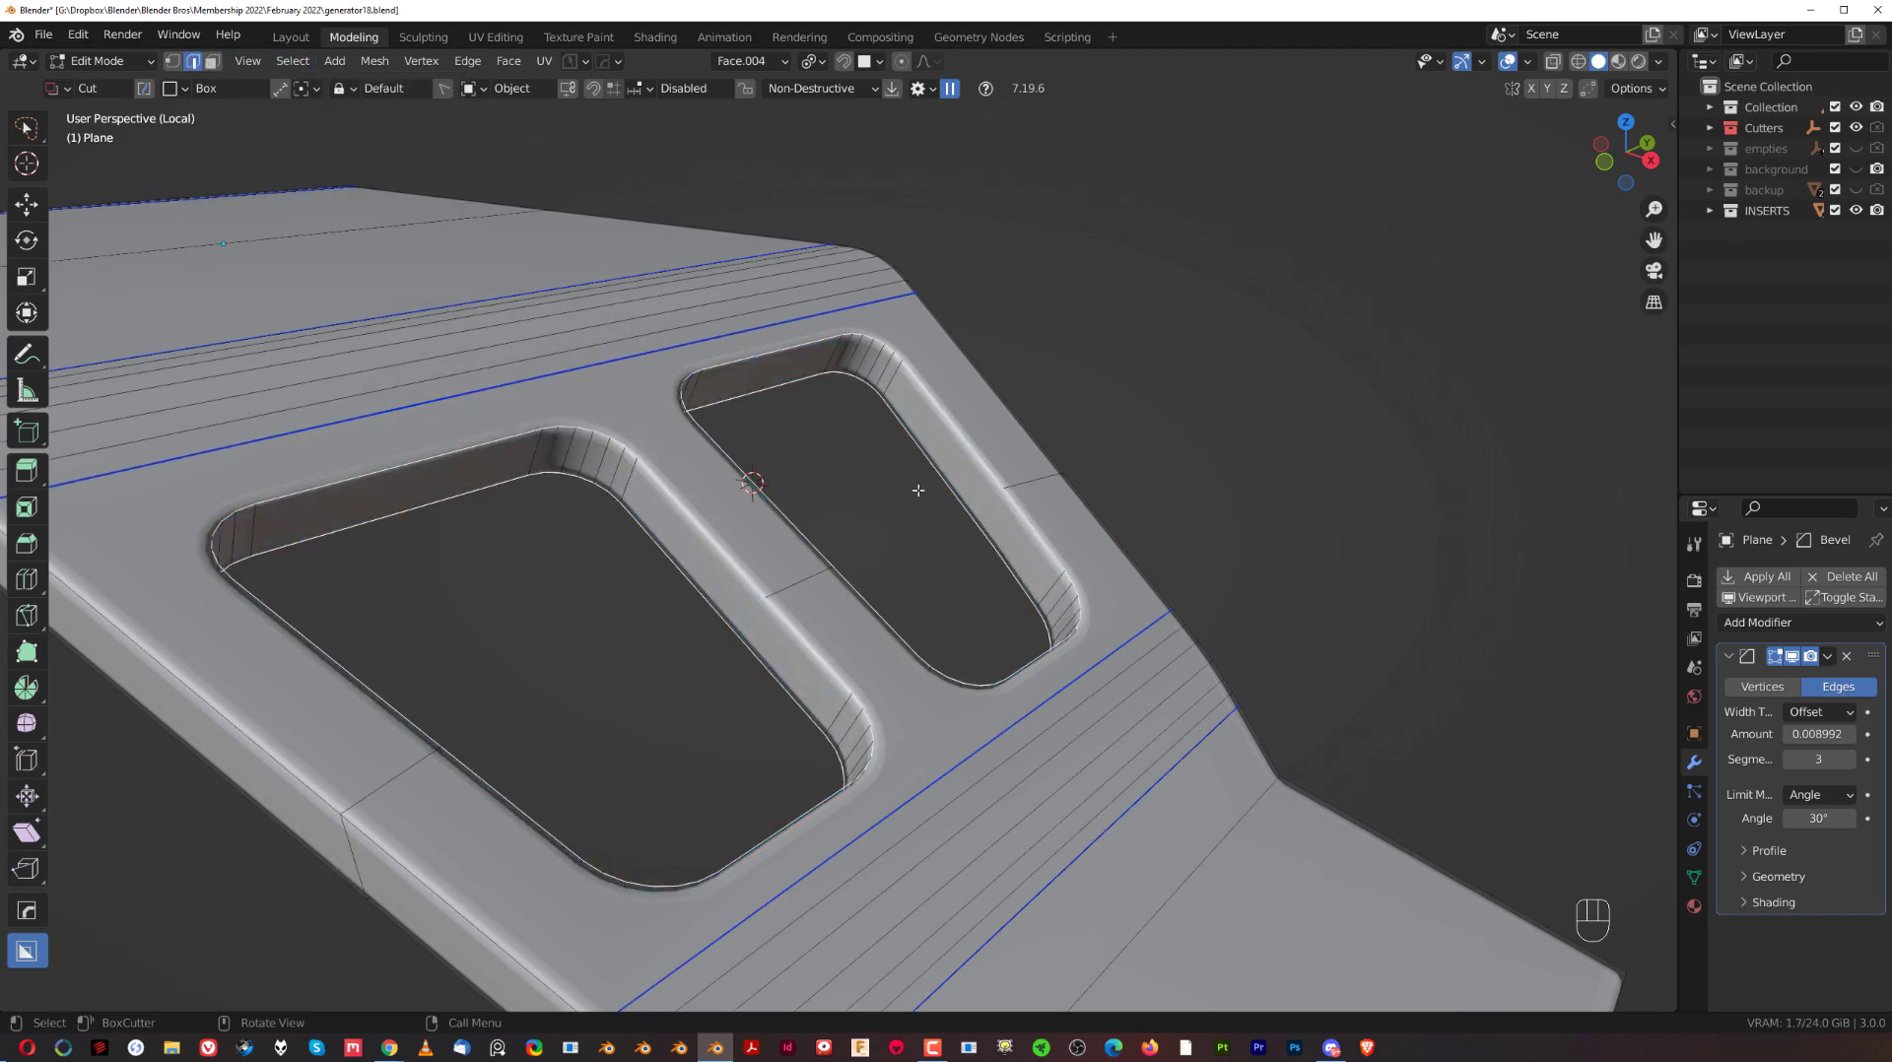
Chamfer the rim edges of both openings with Ctrl+B and inspect the rounded rim.
{"action": "key", "text": "ctrl+b"}
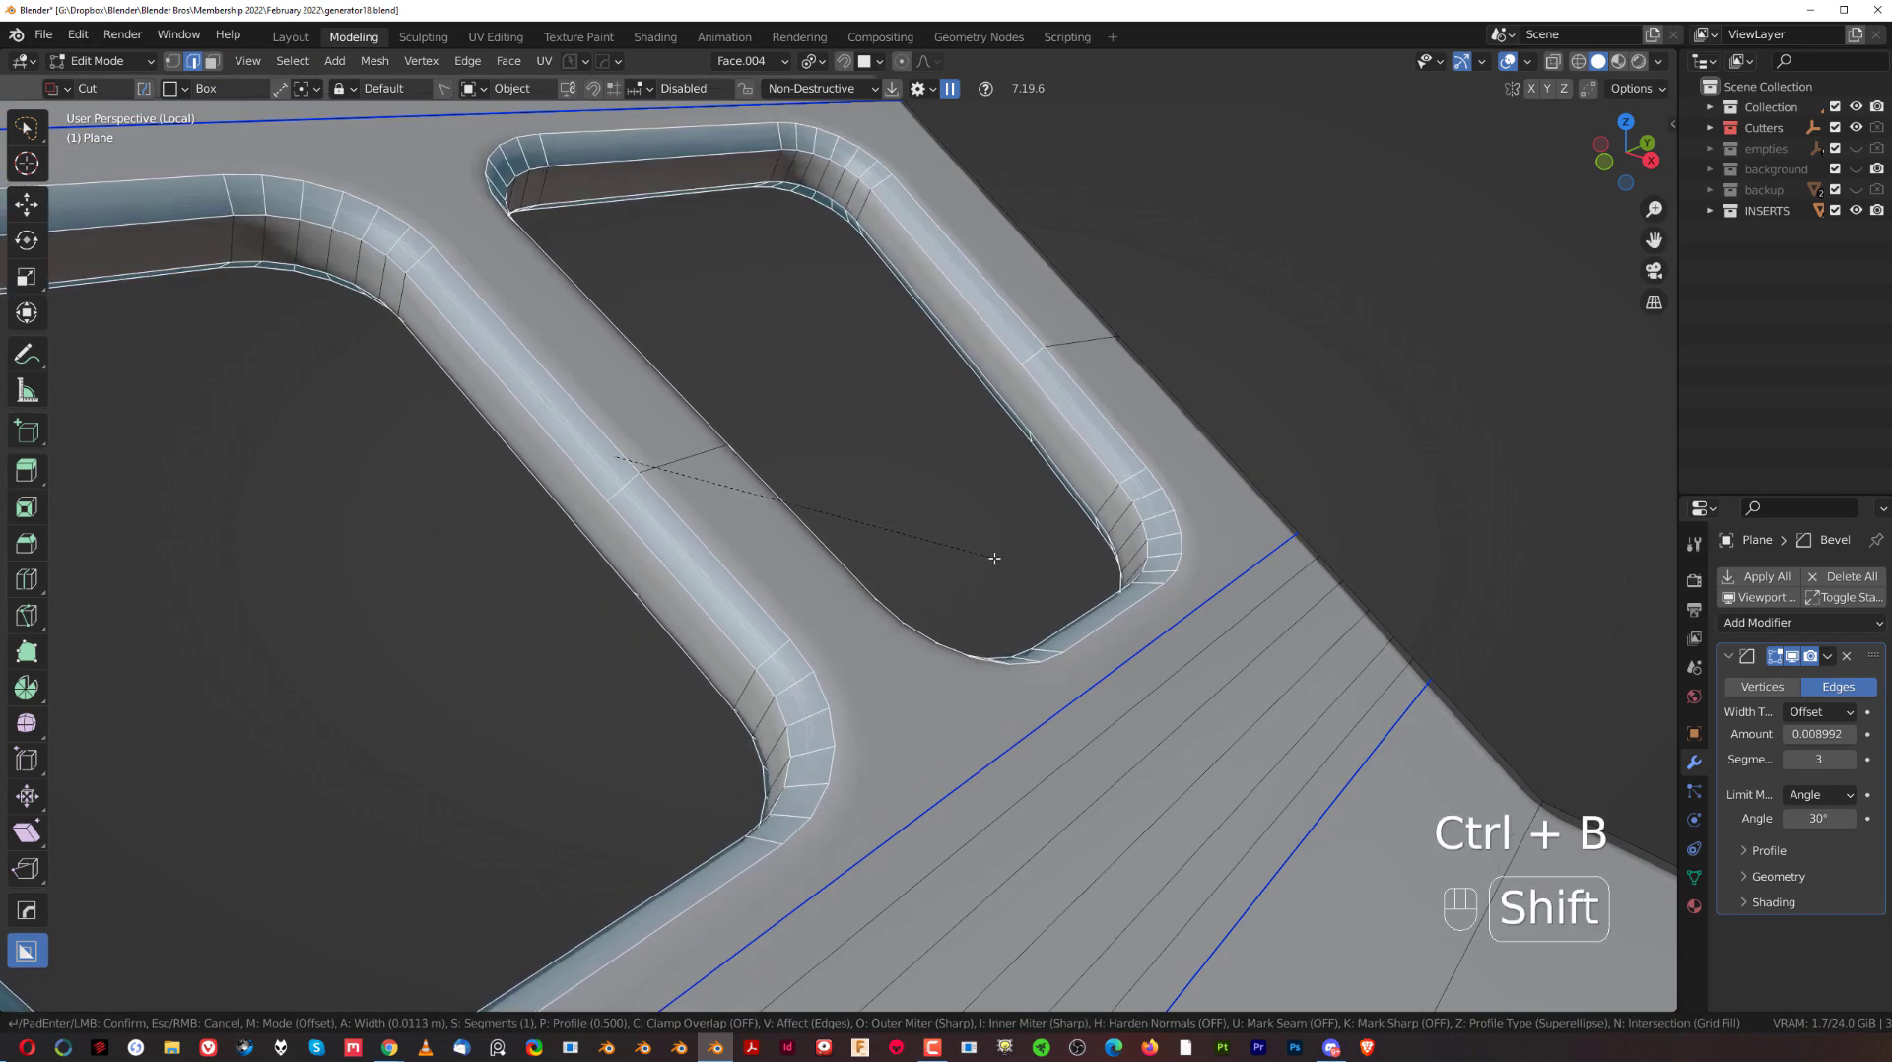
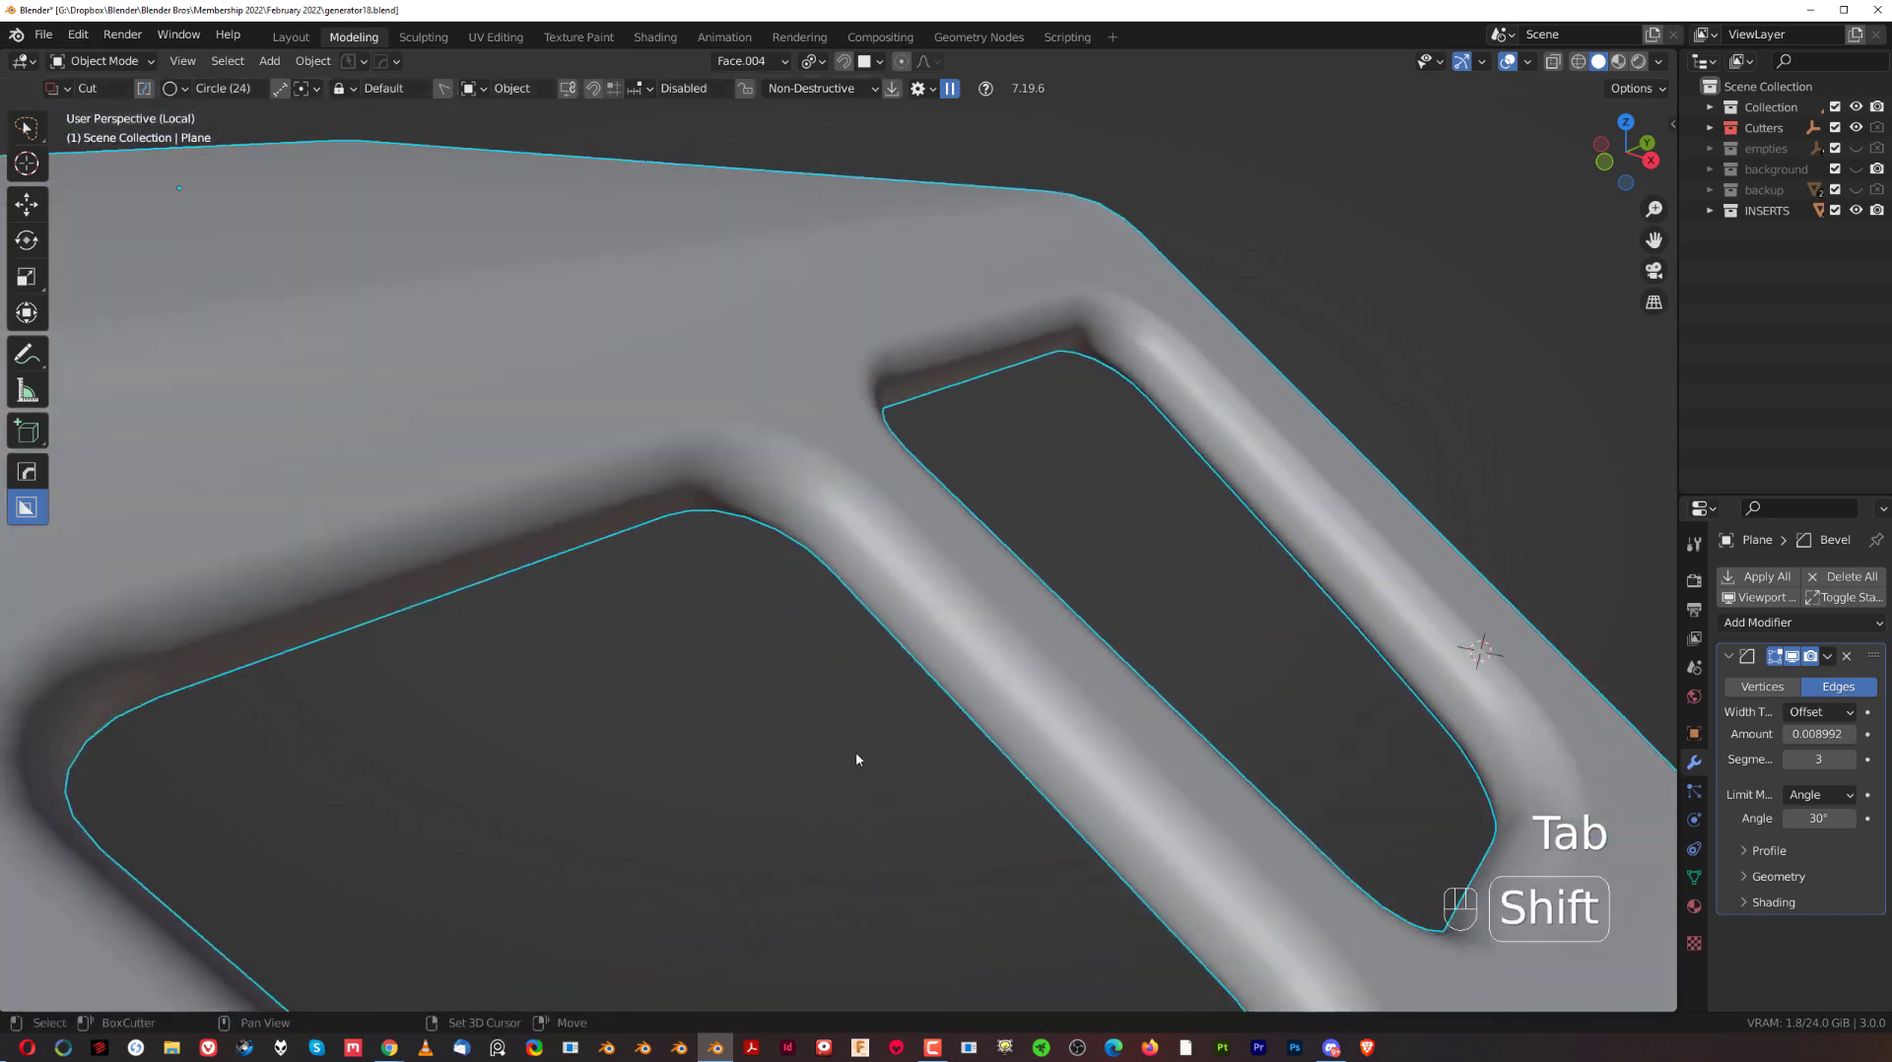
{"action": "left_click", "coordinate": [698, 557]}
{"action": "left_click_drag", "start_coordinate": [721, 533], "coordinate": [904, 518]}
{"action": "key", "text": "q"}
{"action": "left_click_drag", "start_coordinate": [741, 541], "coordinate": [868, 416]}
{"action": "left_click_drag", "start_coordinate": [1054, 346], "coordinate": [829, 655]}
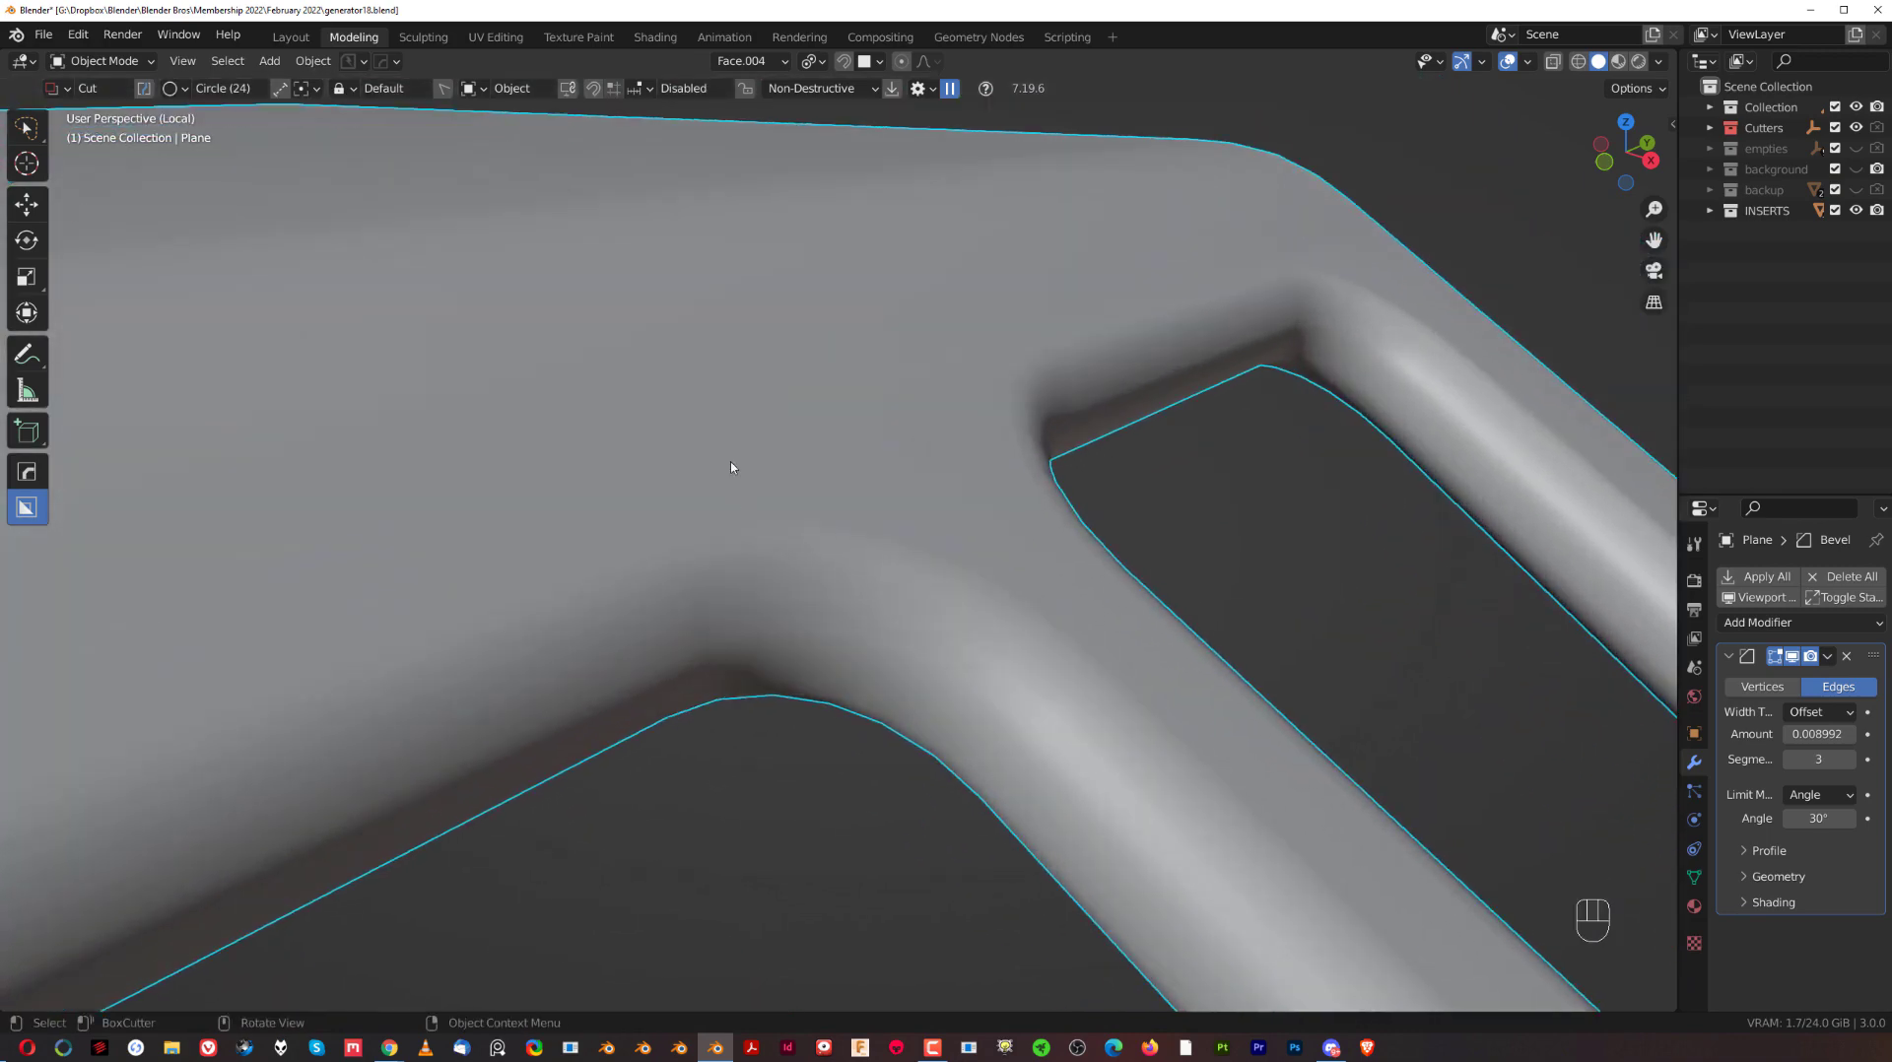
Narrow the plate's bevel modifier to width 0.0033 with 3 segments via HardOps Adjust Bevel.
{"action": "key", "text": "q"}
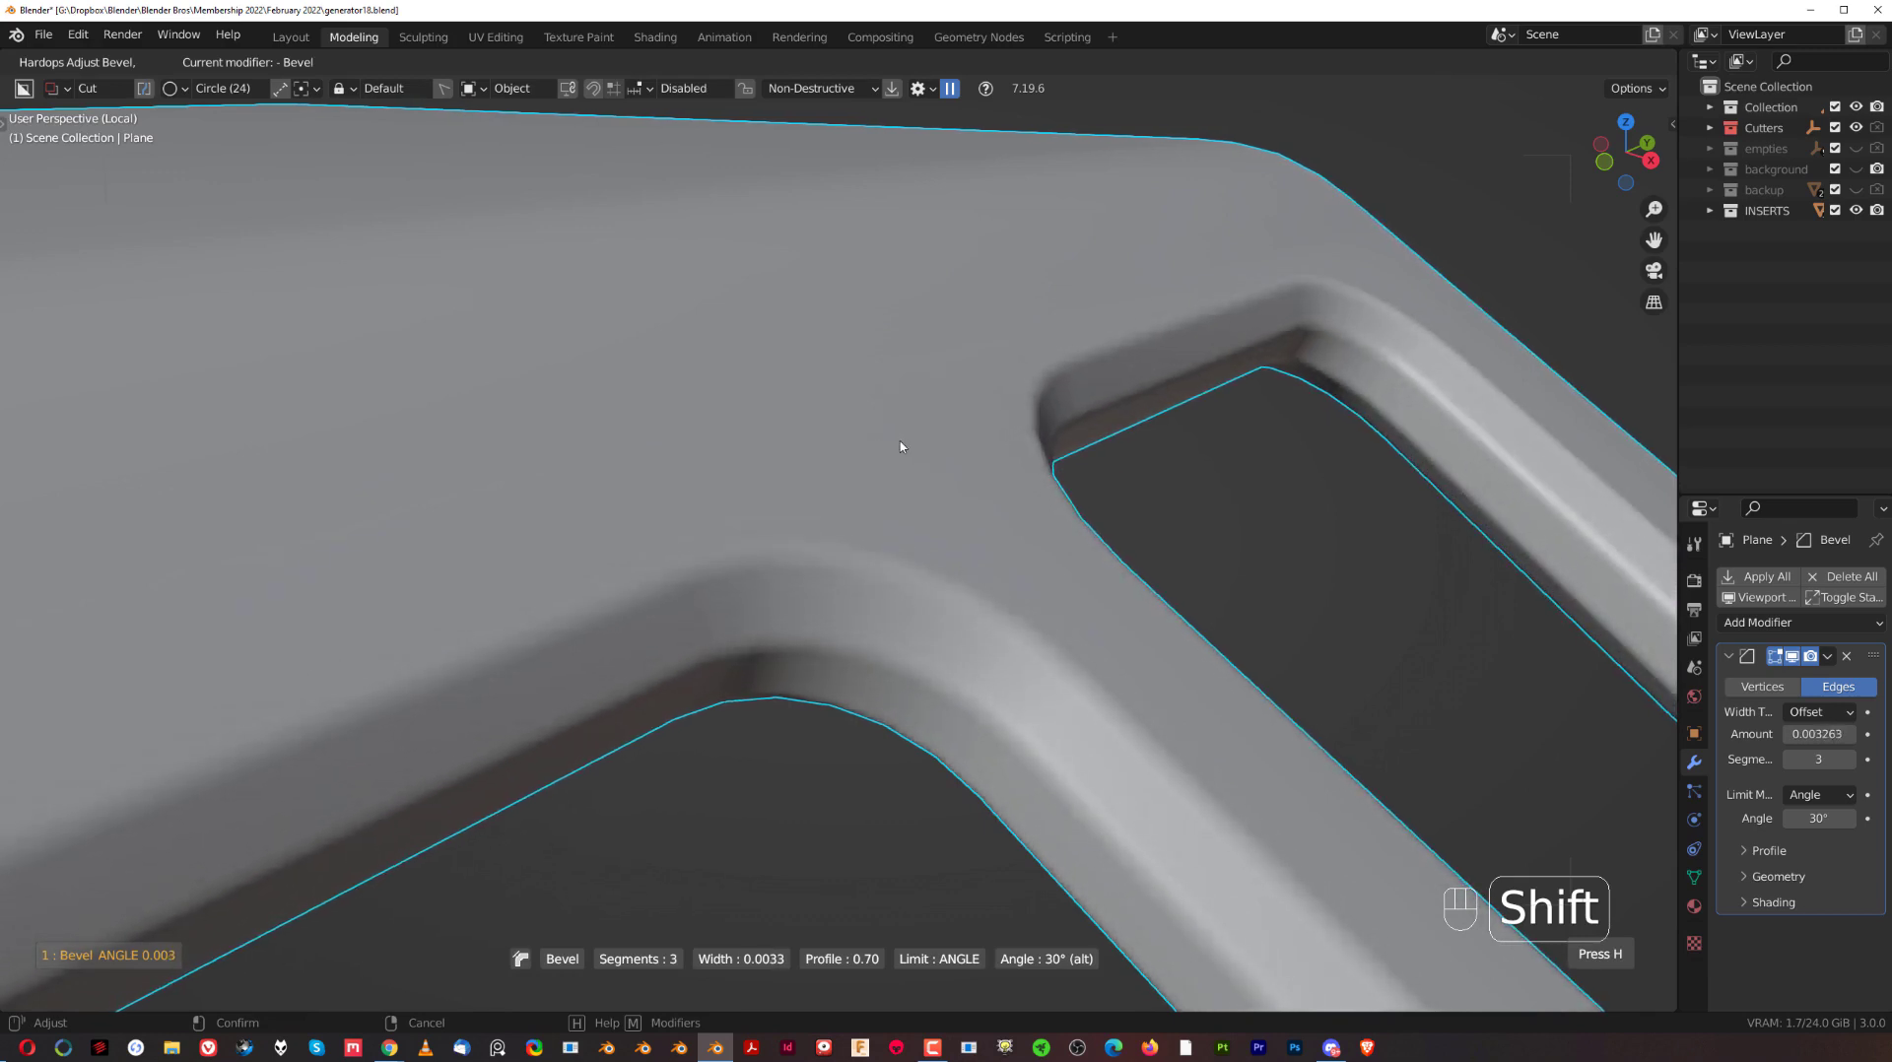
{"action": "left_click", "coordinate": [903, 446]}
{"action": "left_click_drag", "start_coordinate": [868, 444], "coordinate": [976, 540]}
{"action": "left_click_drag", "start_coordinate": [853, 467], "coordinate": [835, 437]}
{"action": "left_click_drag", "start_coordinate": [830, 467], "coordinate": [841, 435]}
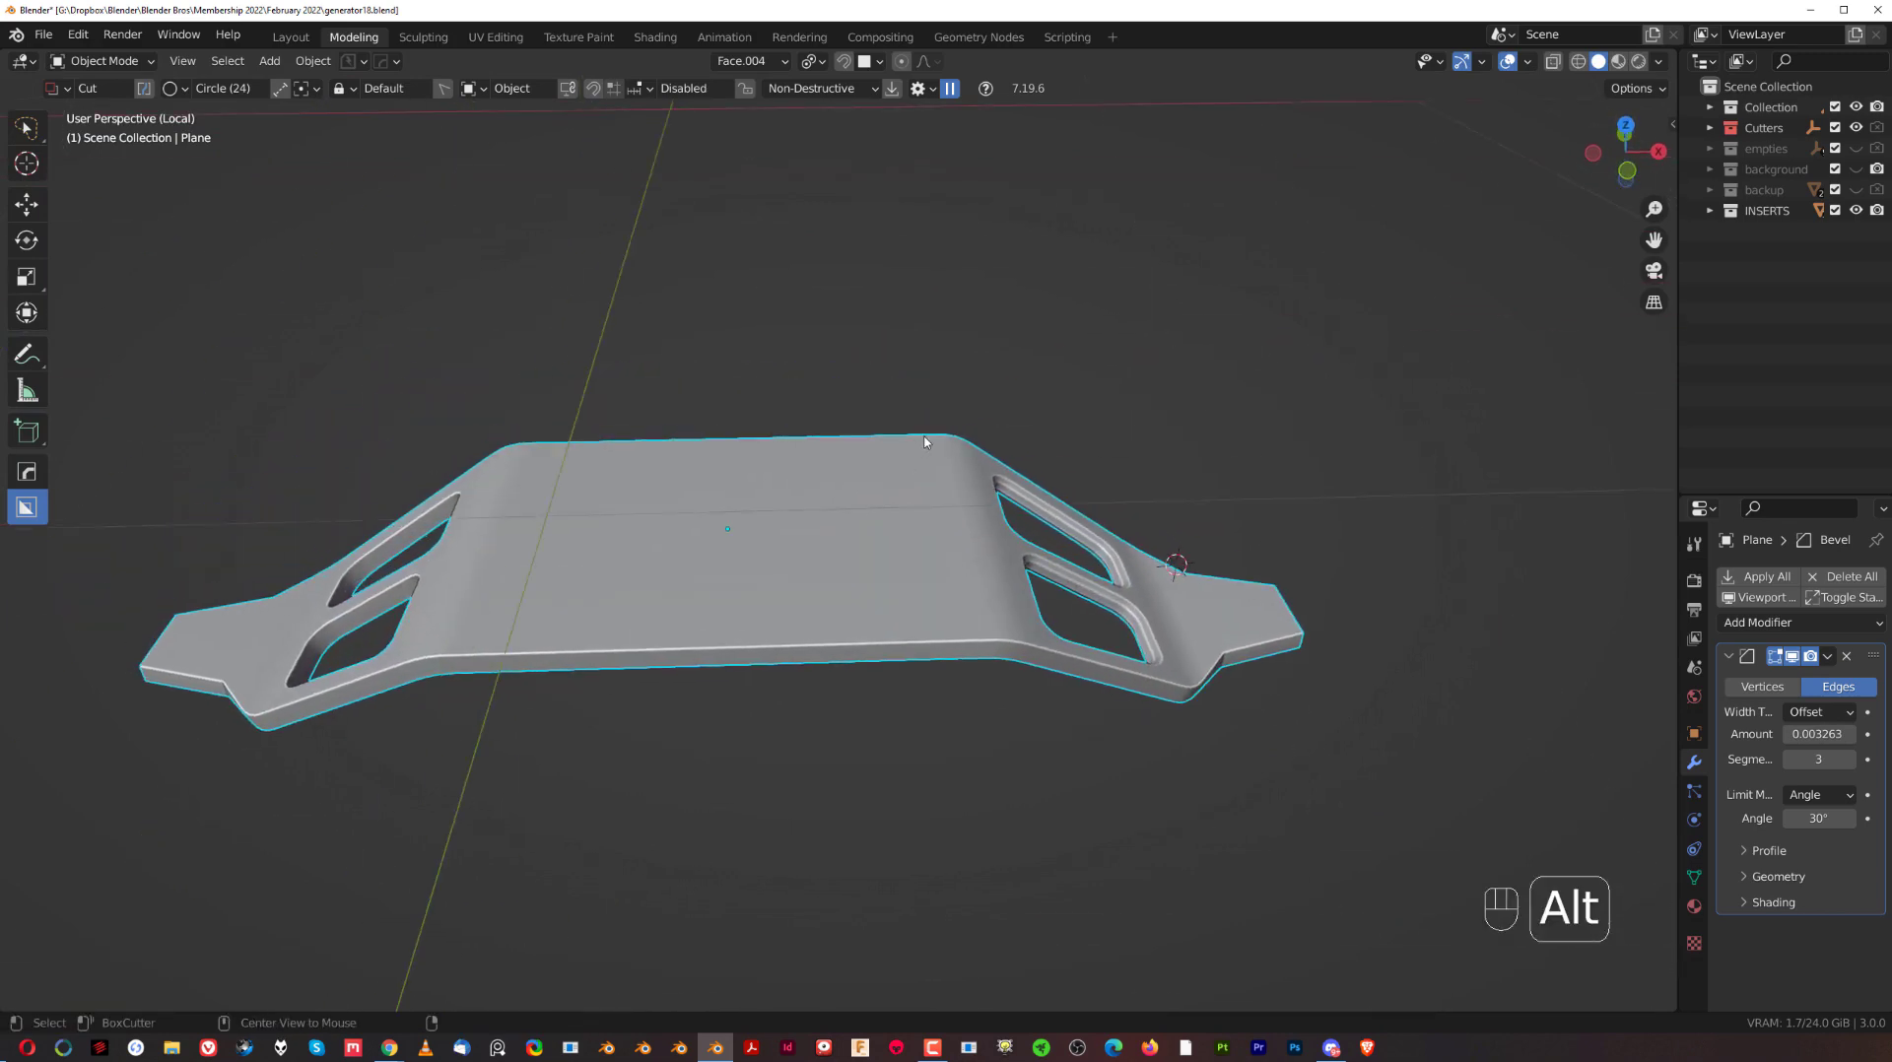
Start the HardOps mirror gizmo to mirror the arm plate across X.
{"action": "key", "text": "alt+x"}
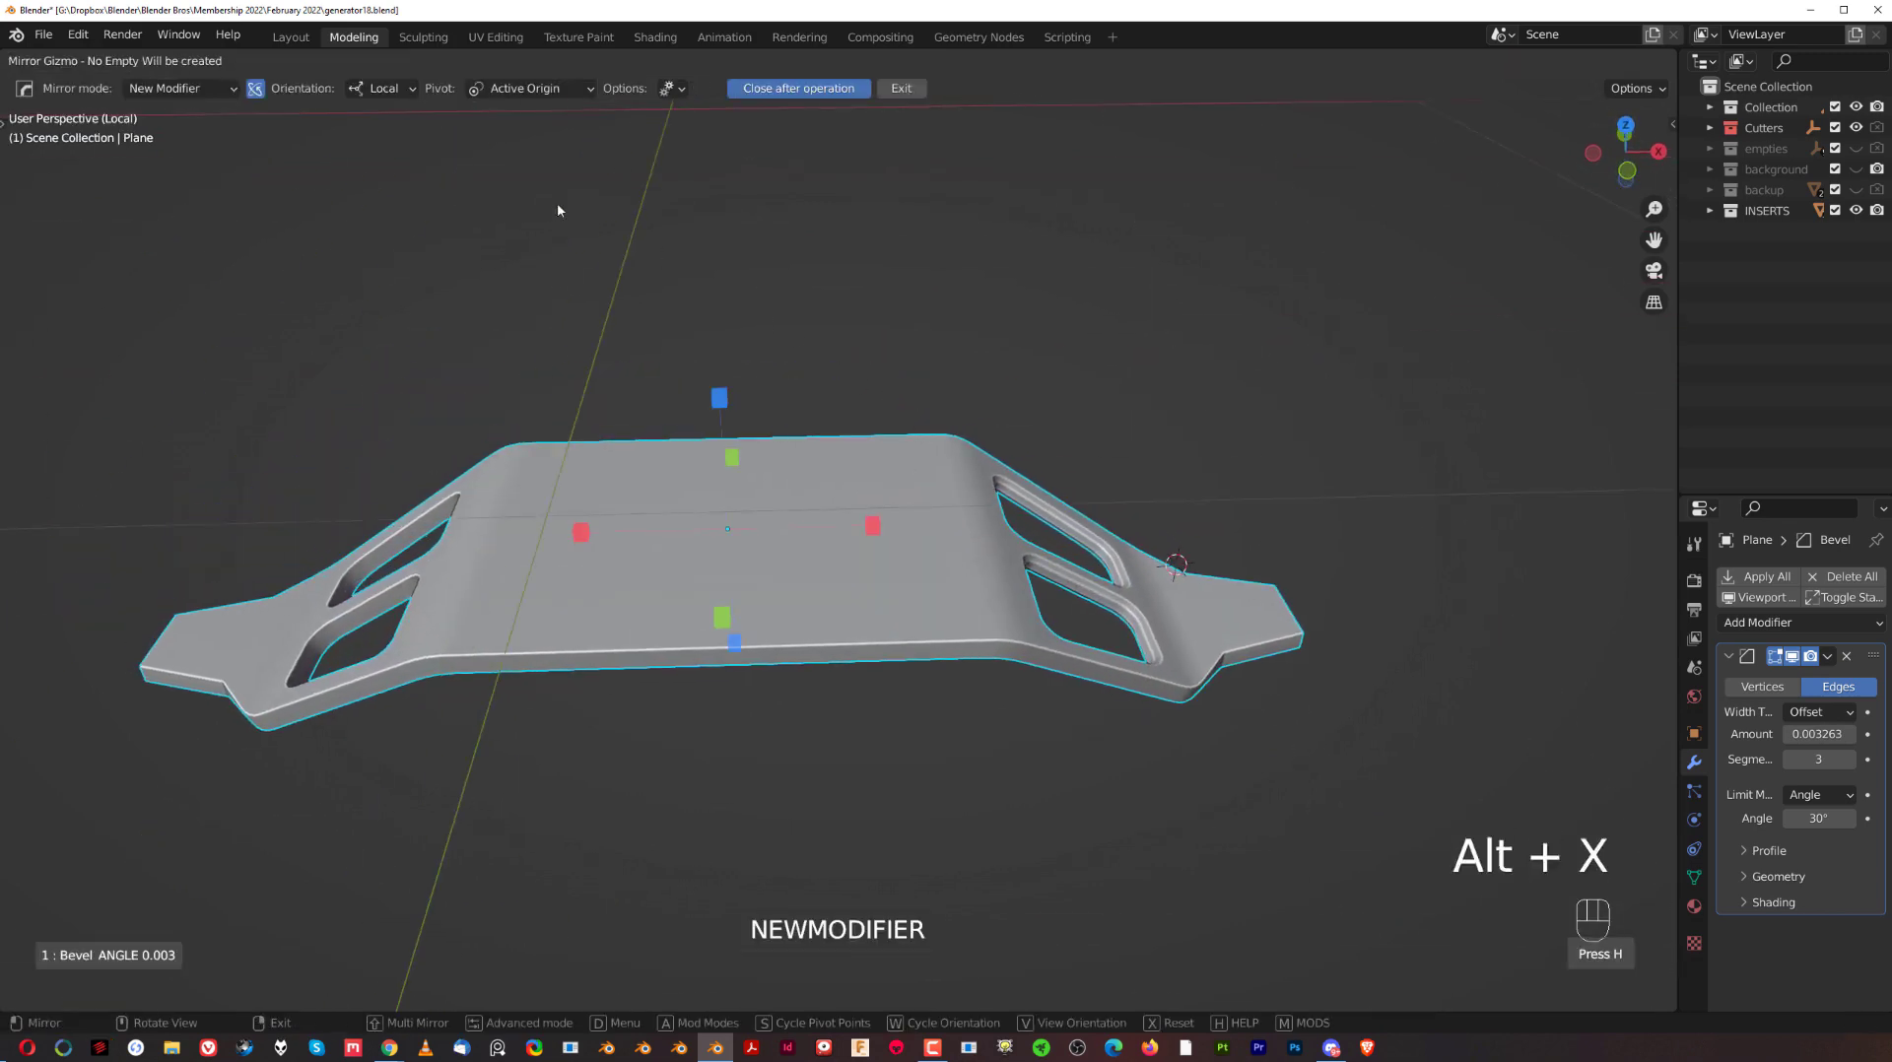
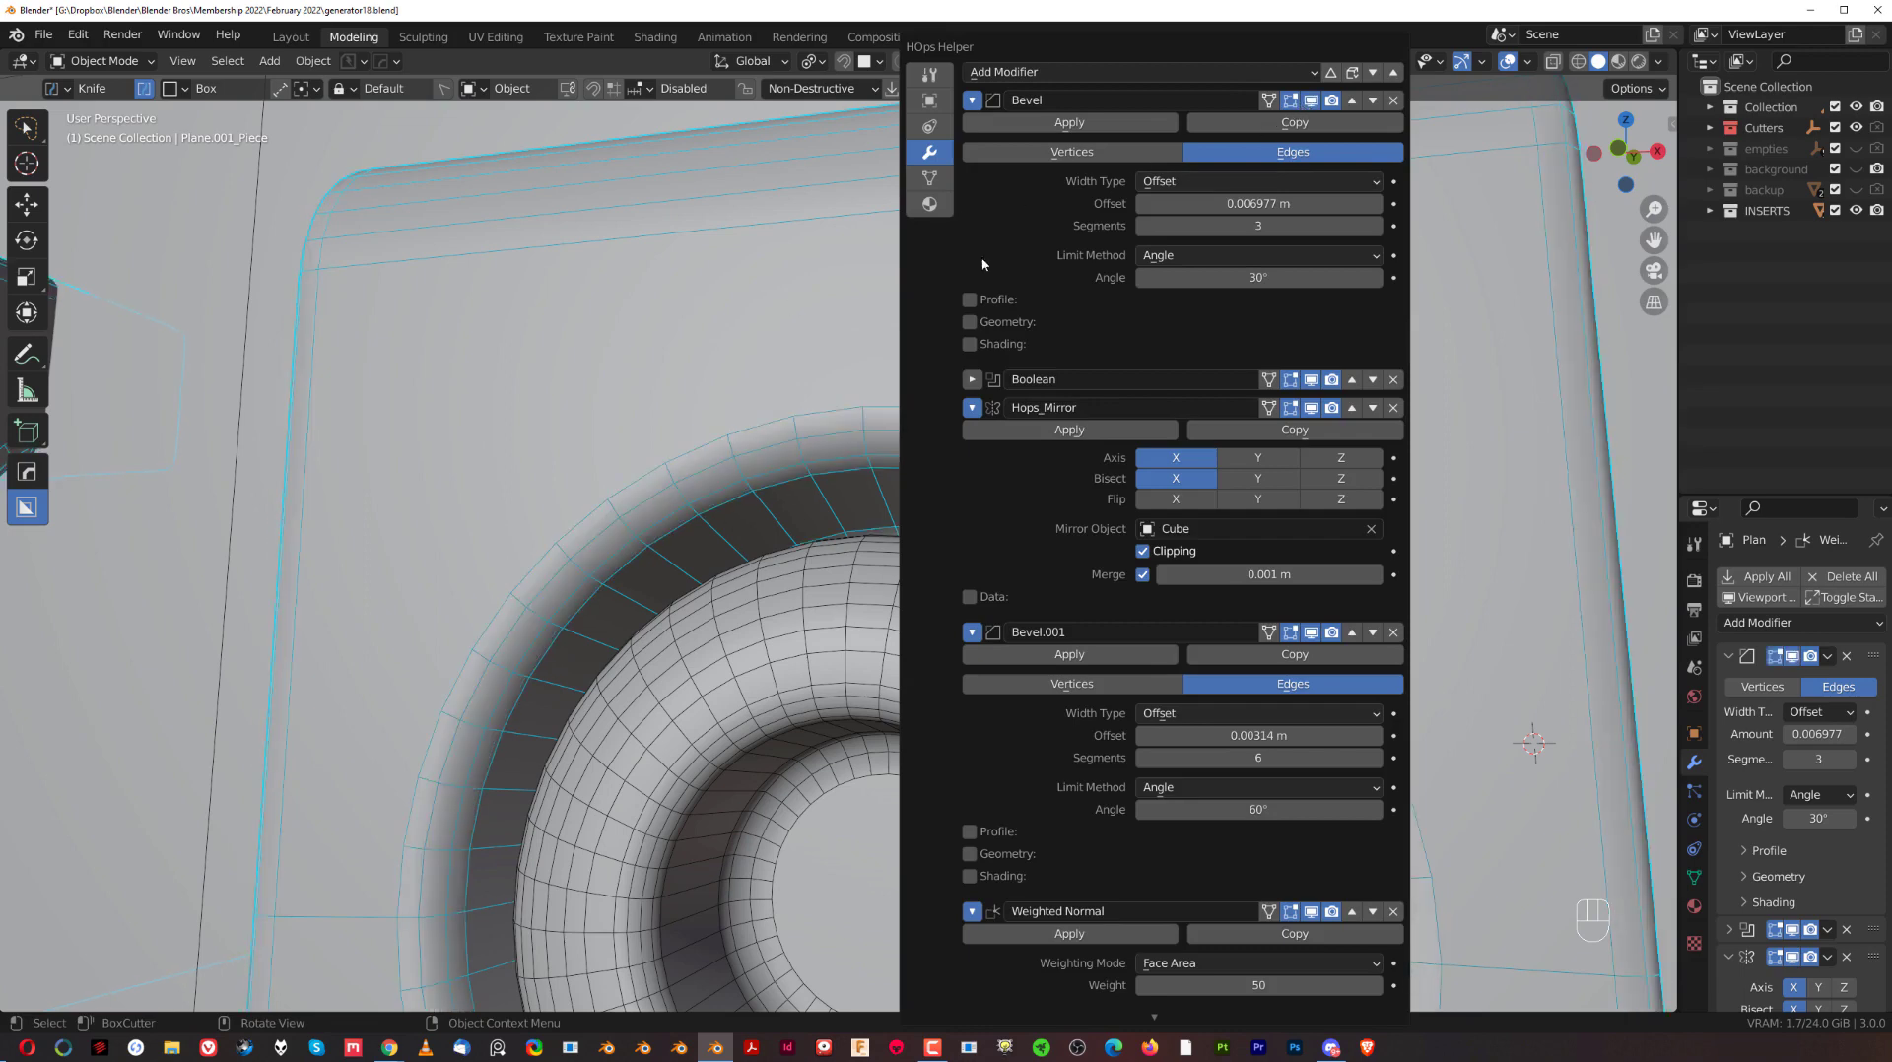
{"action": "left_click_drag", "start_coordinate": [737, 429], "coordinate": [1252, 476]}
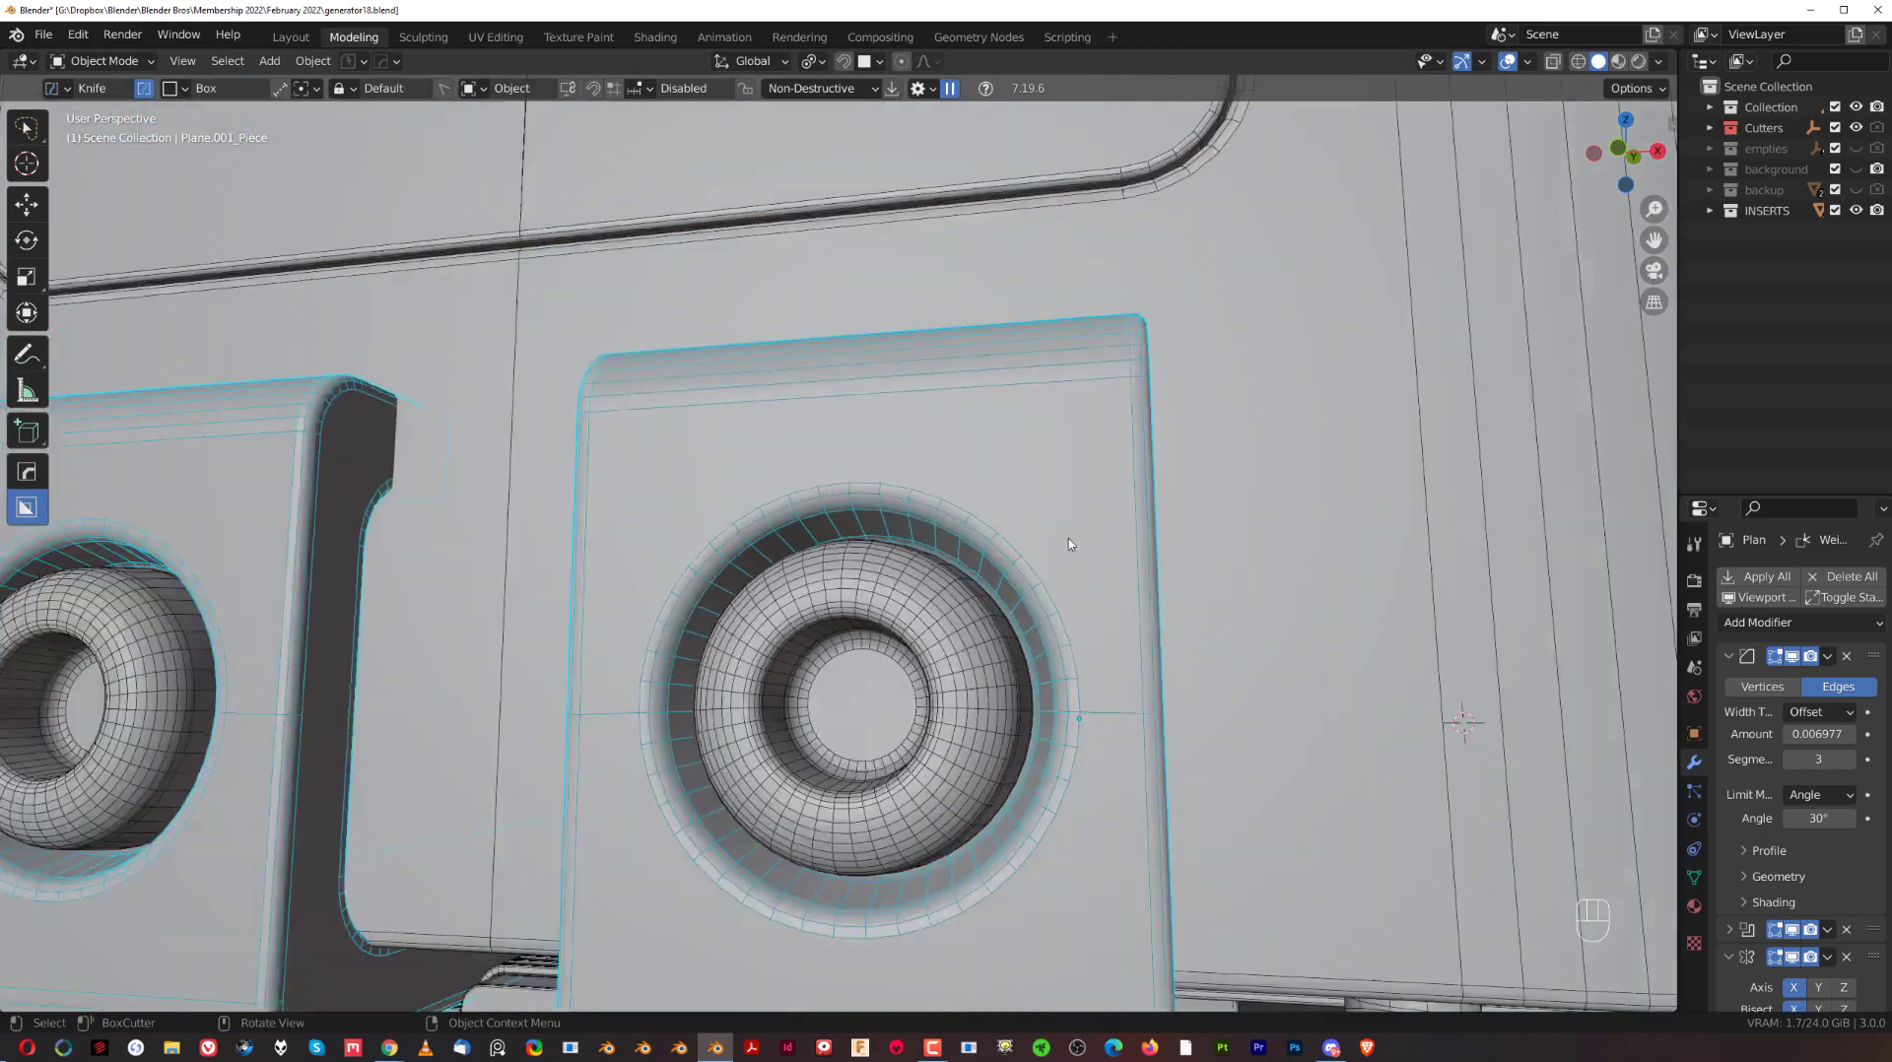